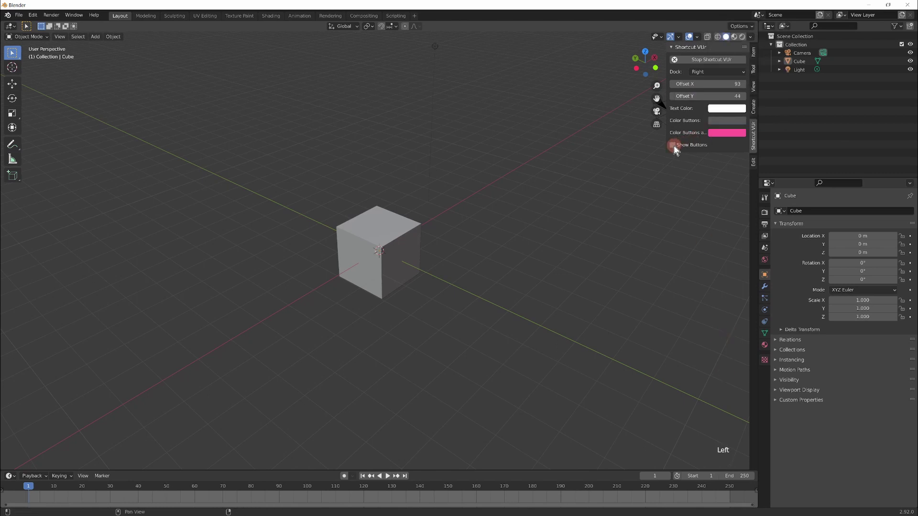
Step: Scroll the filtered add-ons list and enable the Export Autocad DXF Format add-on
left_click_drag(674, 151, 659, 288)
middle_click(659, 287)
left_click_drag(658, 287, 223, 104)
Step: Close the Preferences window to return to the 3D scene with the default cube
left_click(223, 103)
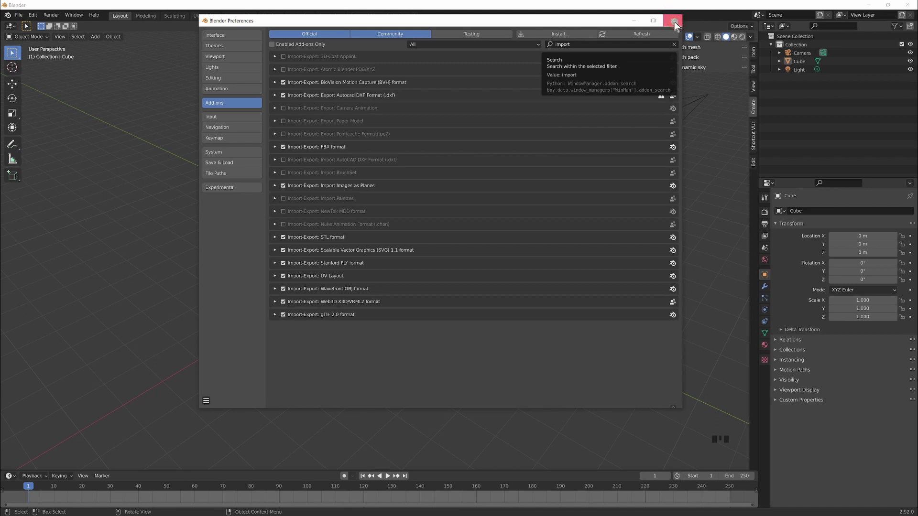
left_click_drag(422, 234, 331, 195)
key("KP_7")
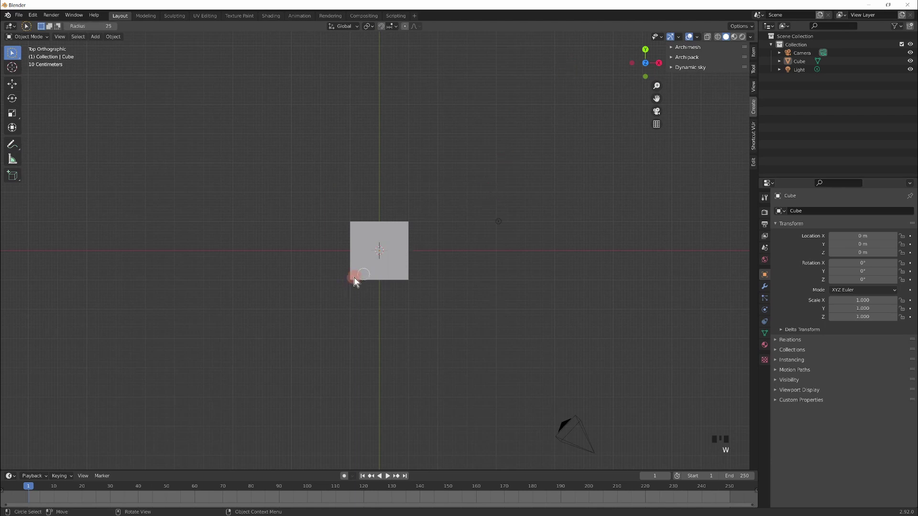
scroll("up", 3)
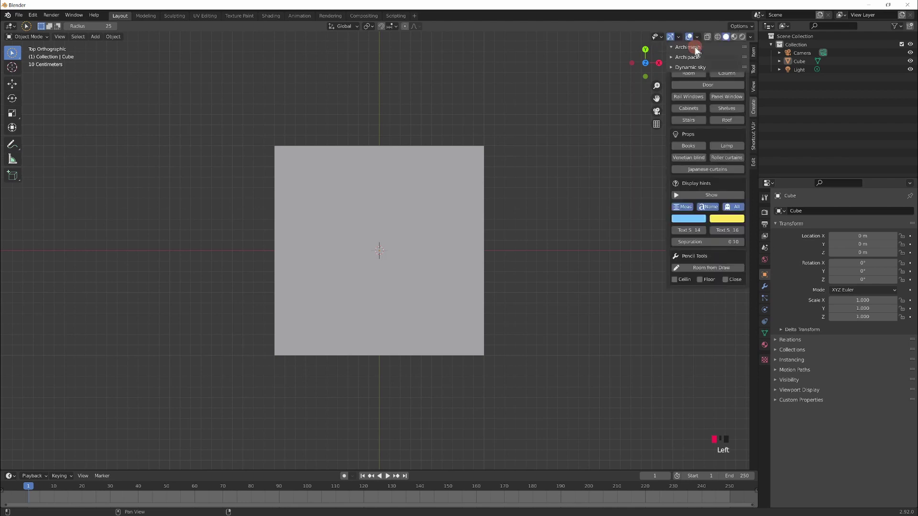
left_click_drag(564, 269, 610, 185)
scroll("up", 3)
left_click_drag(633, 103, 614, 214)
left_click_drag(614, 215, 663, 262)
left_click_drag(663, 261, 653, 264)
Step: Switch the cube into Edit Mode with its whole mesh selected
key("w")
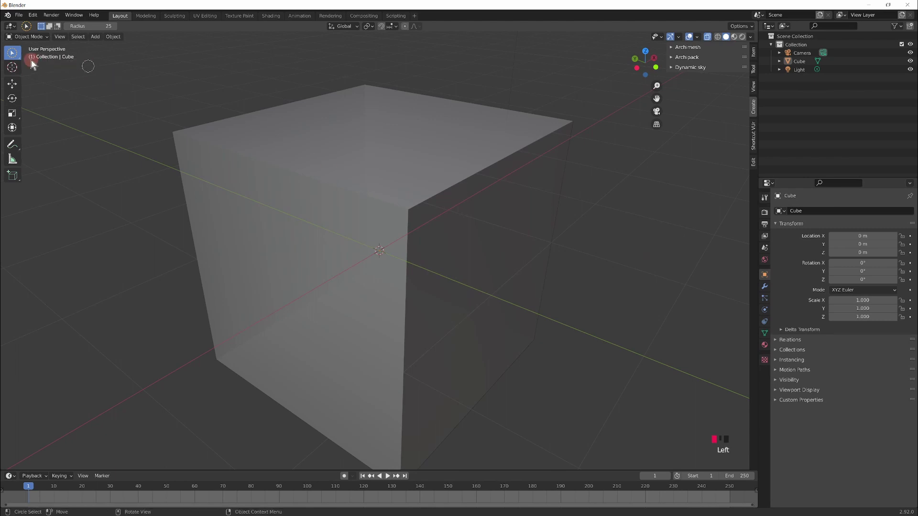
left_click_drag(18, 58, 58, 80)
left_click_drag(58, 79, 14, 57)
left_click_drag(13, 58, 704, 59)
key("Escape")
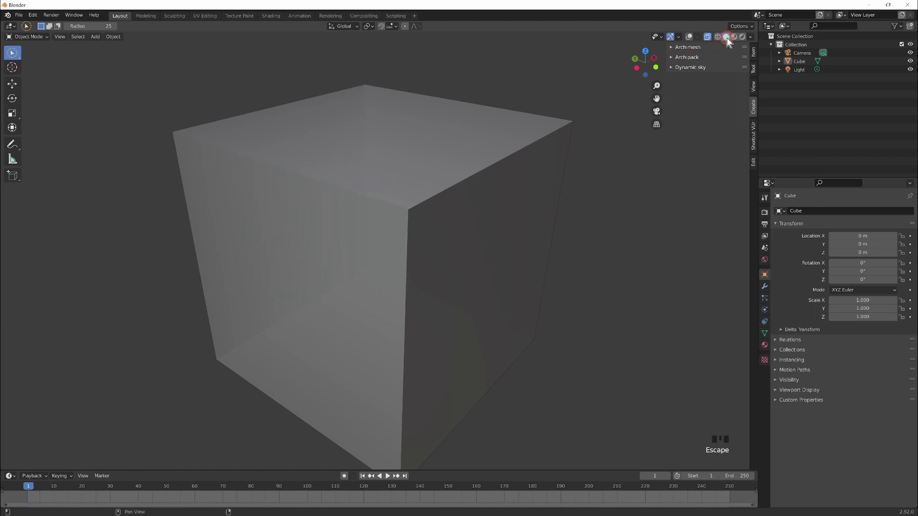
left_click_drag(729, 41, 10, 56)
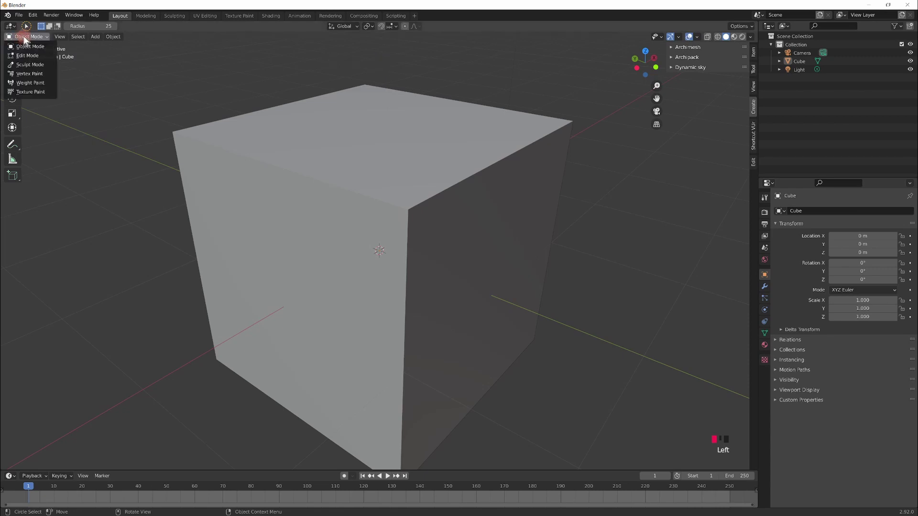
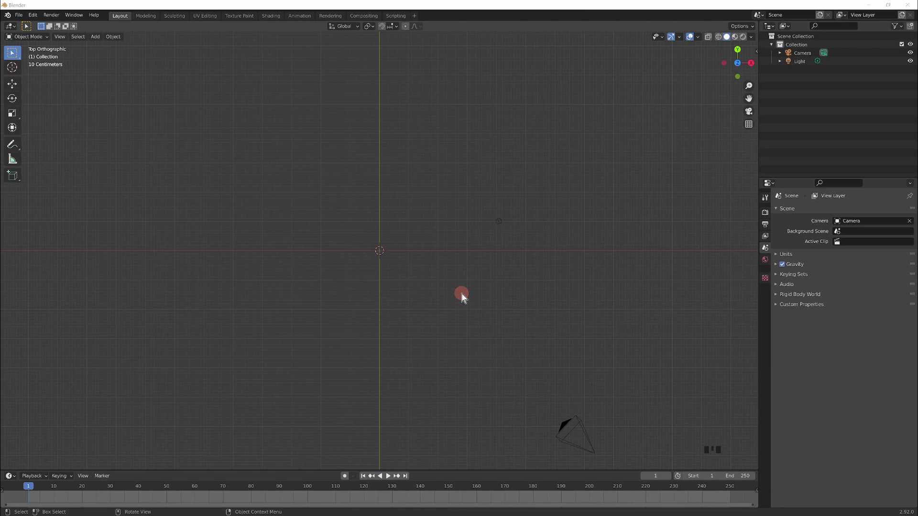
Step: View the second 7.0 m / 8.0 m Archipack wall from the camera and top, forming the U-shaped enclosure
key("n")
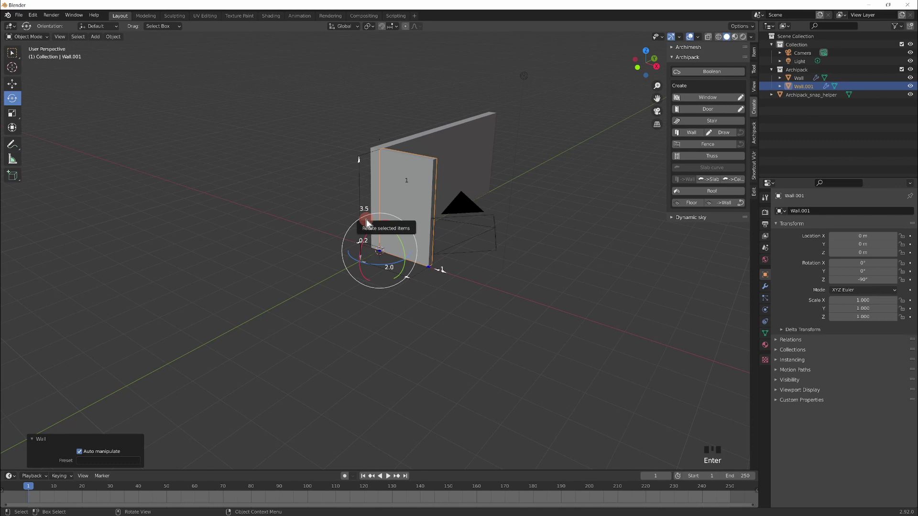
key("KP_7")
key(".")
key("KP_0")
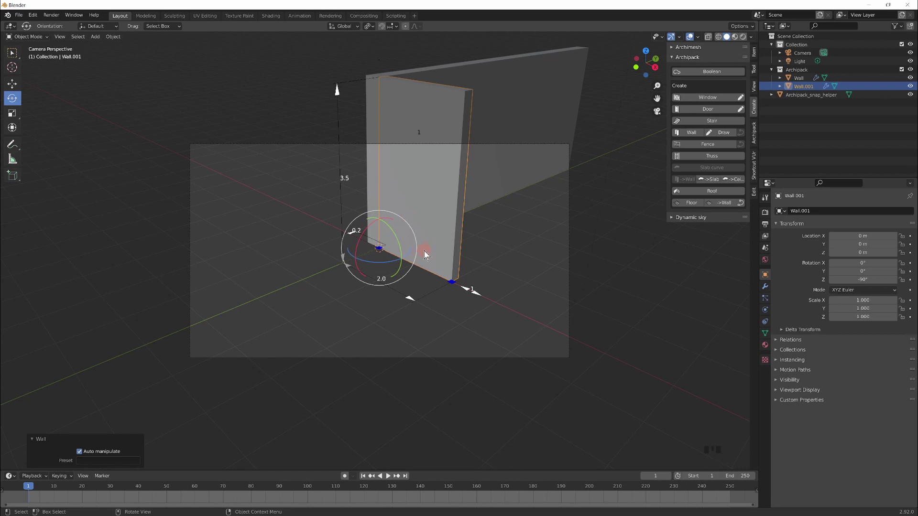
left_click_drag(402, 216, 474, 294)
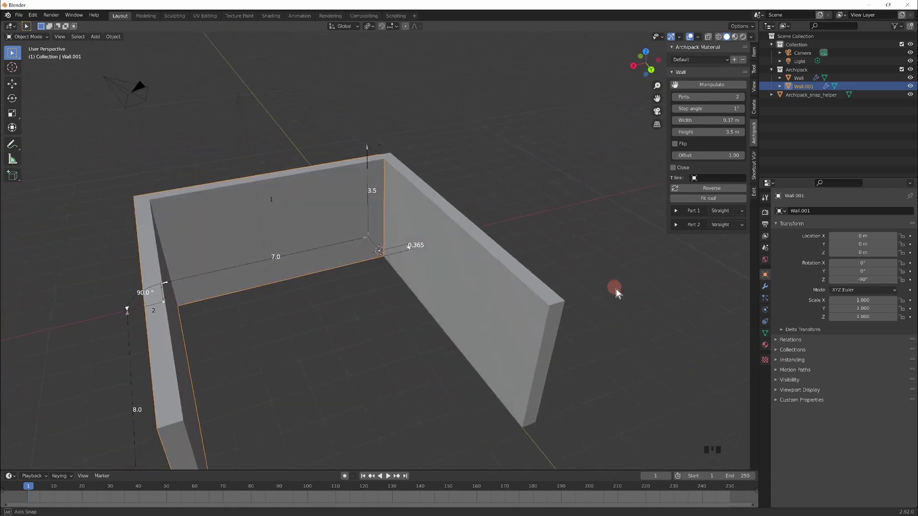
scroll("down", 3)
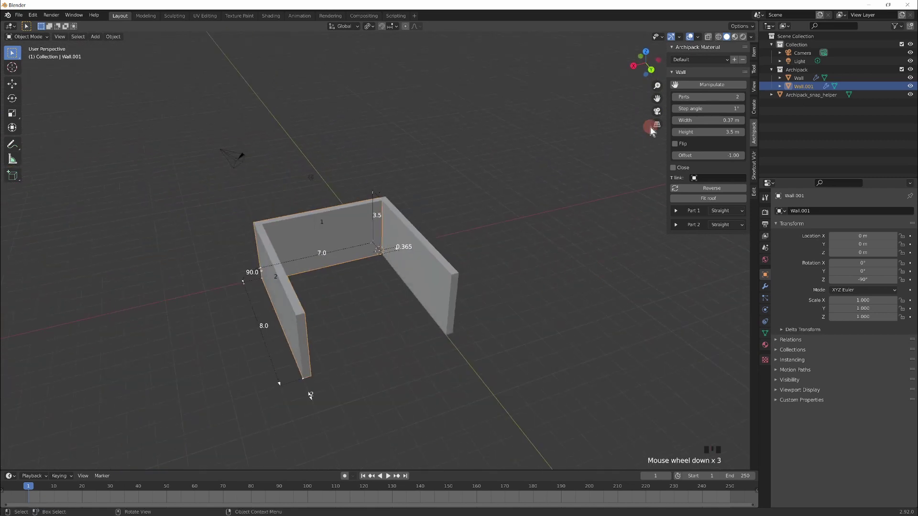
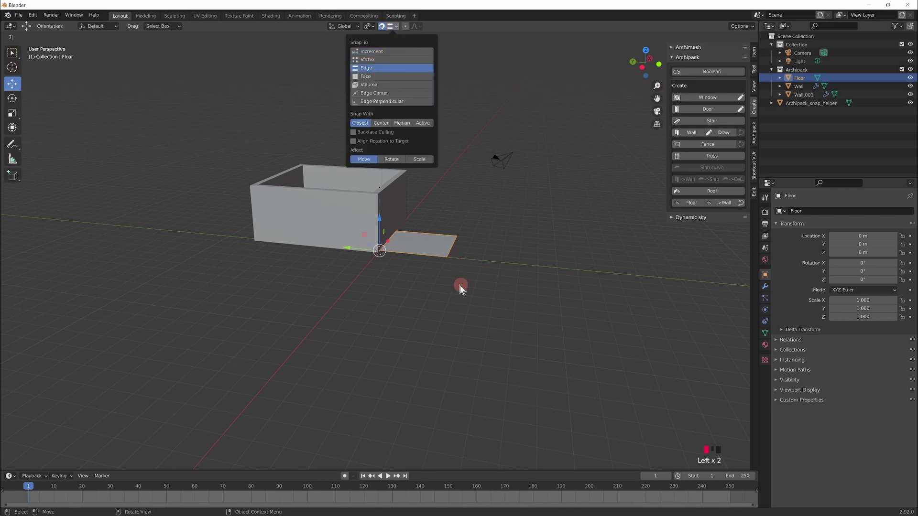
Step: Place the floor slab inside the walls and look straight down on the plan
left_click_drag(488, 343, 393, 241)
key("KP_7")
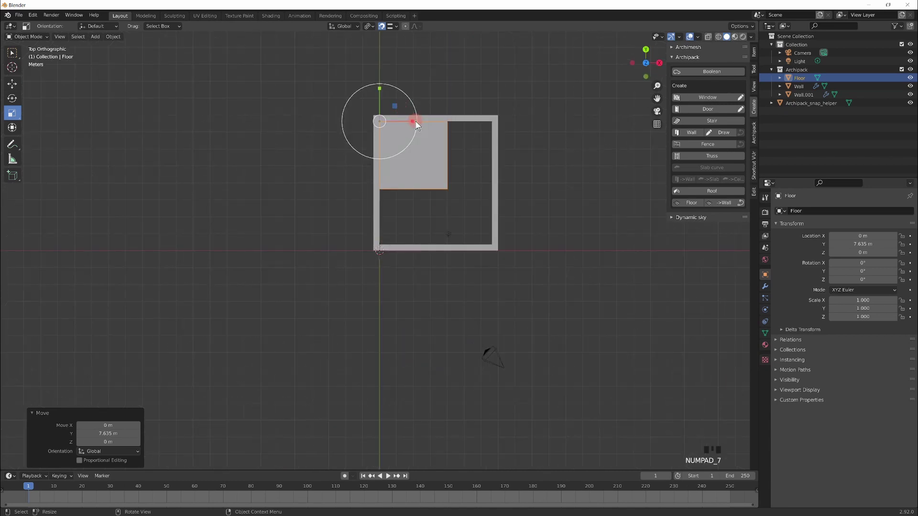
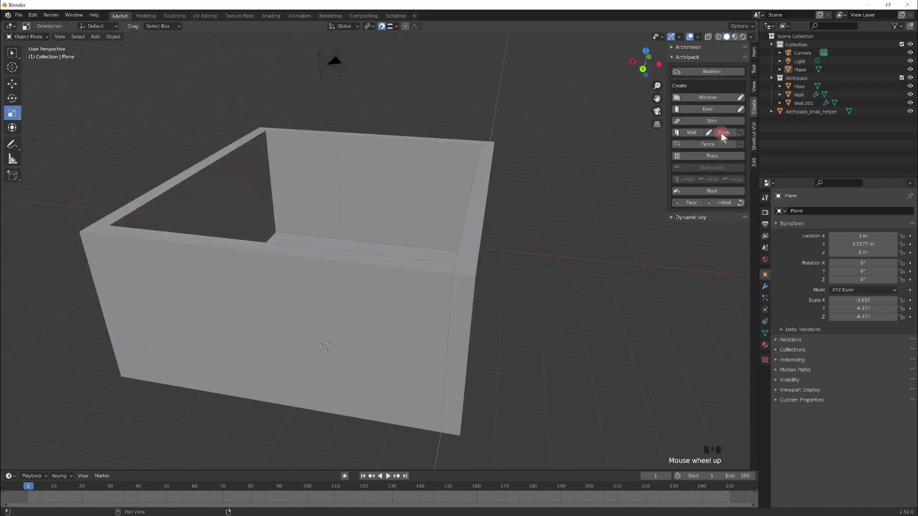
Step: Move the Archipack door along Y into the room wall at about 7.87 m
scroll("up", 3)
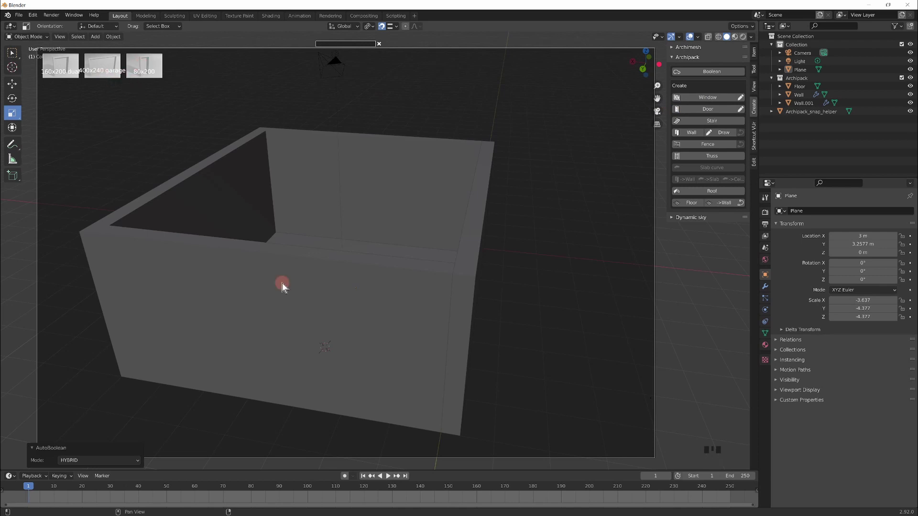
scroll("down", 3)
scroll("up", 3)
left_click_drag(530, 322, 635, 296)
scroll("down", 3)
left_click_drag(435, 309, 379, 345)
Step: Inspect the door from top and perspective views, orbiting around the room
key("KP_7")
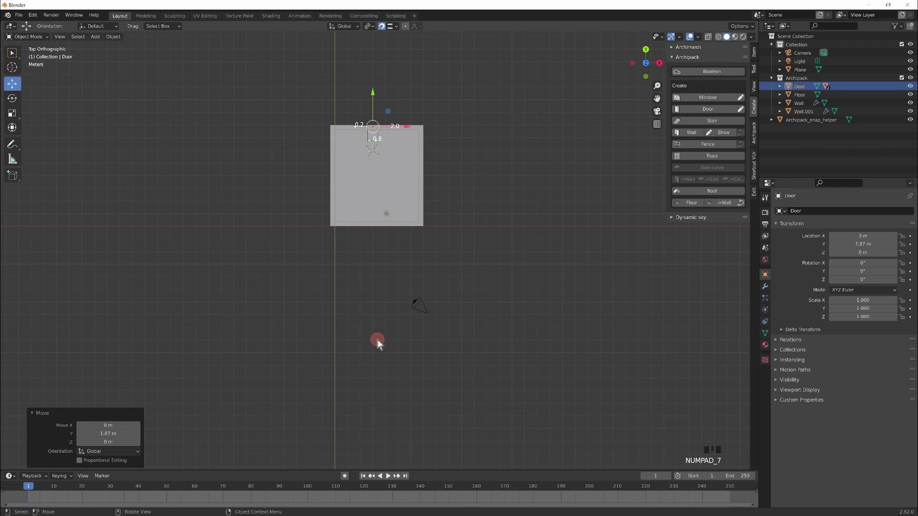
key("w")
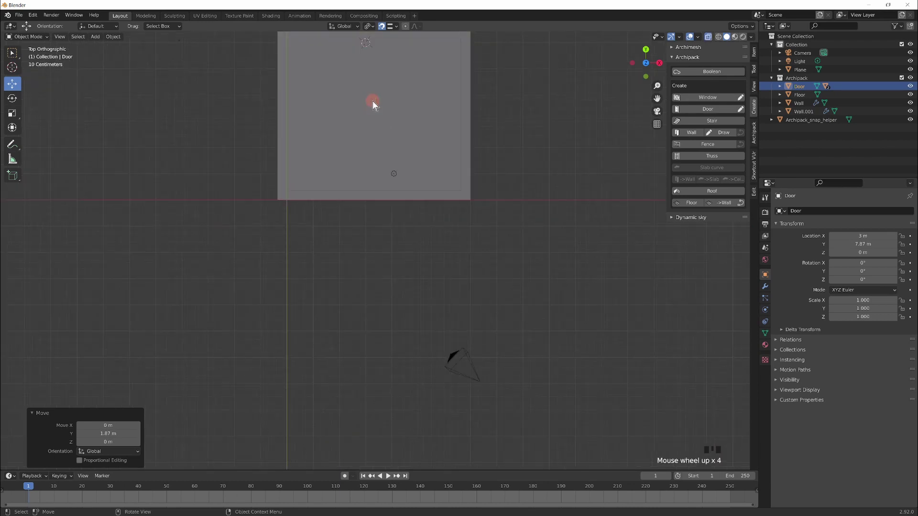
scroll("down", 3)
key("KP_Decimal")
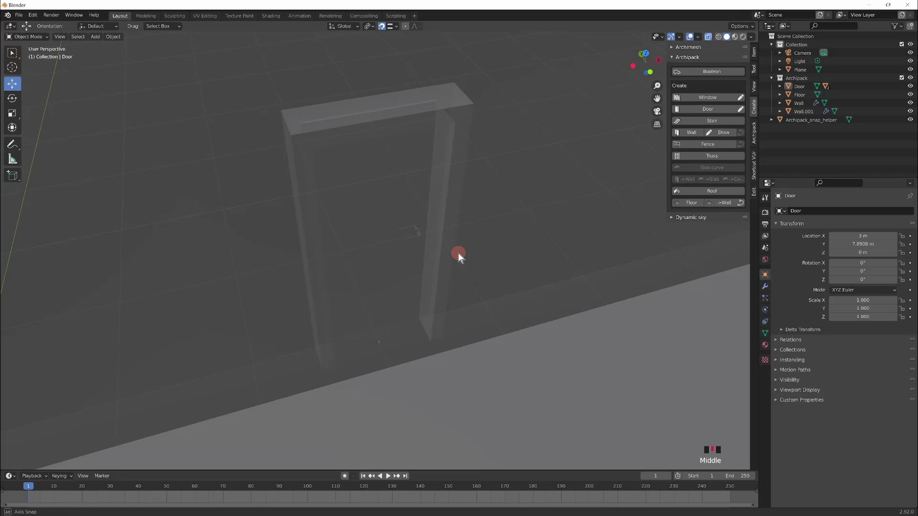
left_click_drag(573, 263, 431, 376)
scroll("down", 3)
left_click_drag(438, 317, 385, 221)
scroll("up", 3)
left_click_drag(423, 360, 581, 305)
scroll("down", 3)
Step: Select the floor Plane and enter Edit Mode on it in top orthographic view
left_click_drag(575, 275, 384, 265)
left_click(384, 265)
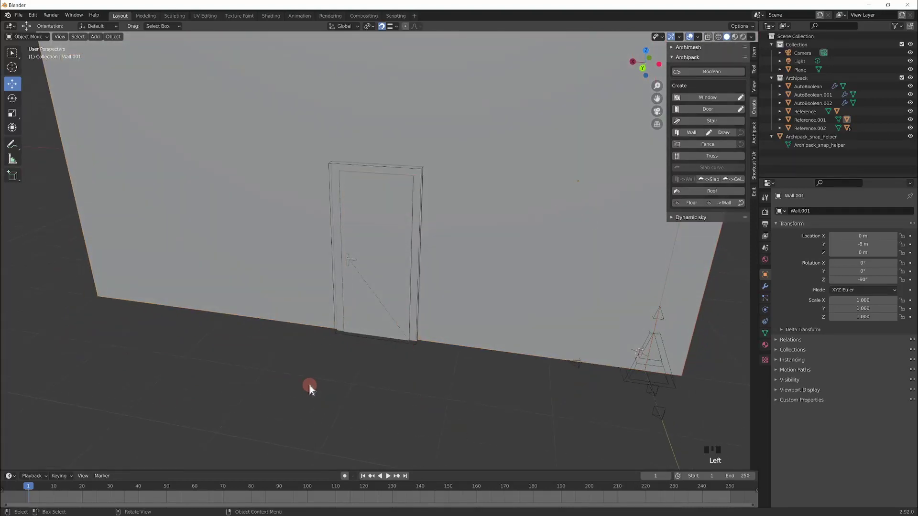
left_click_drag(460, 404, 379, 303)
scroll("up", 3)
left_click_drag(412, 301, 420, 310)
scroll("up", 3)
scroll("down", 3)
scroll("down", 3)
scroll("up", 3)
left_click_drag(439, 419, 440, 419)
key("KP_7")
Step: Zoom out and select the whole plane mesh ready to move it along Z
scroll("down", 3)
scroll("down", 3)
key("s")
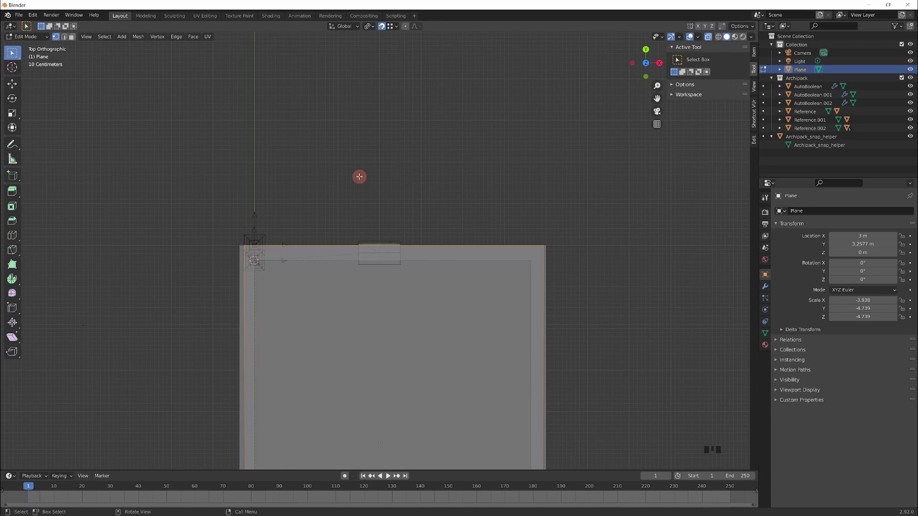
scroll("up", 3)
scroll("down", 3)
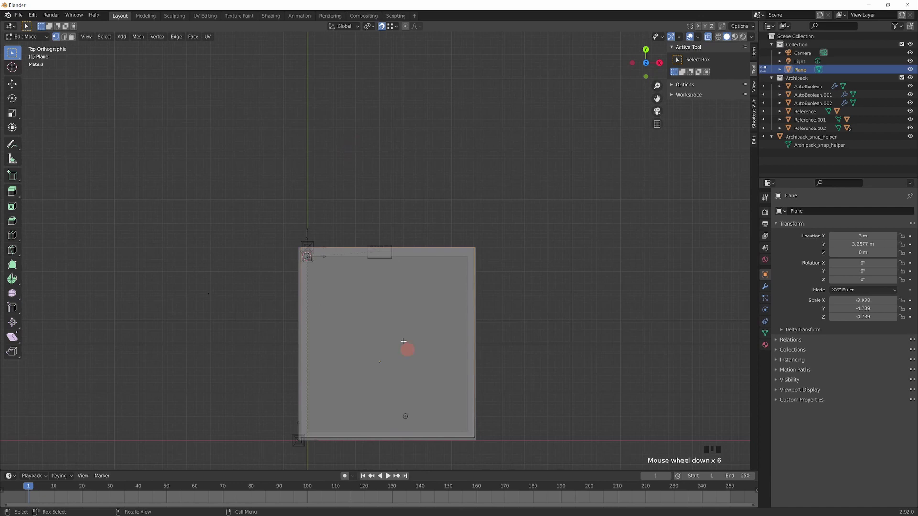
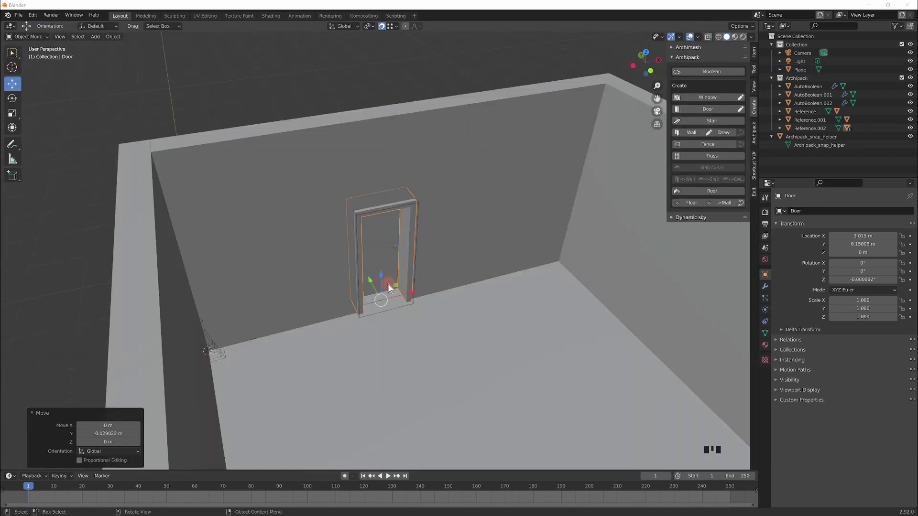
Step: Nudge the door along Y to about 0.139 m and check it from outside the wall
scroll("up", 3)
left_click_drag(418, 318, 389, 347)
scroll("down", 3)
left_click_drag(432, 296, 435, 249)
scroll("up", 3)
left_click(428, 243)
scroll("up", 3)
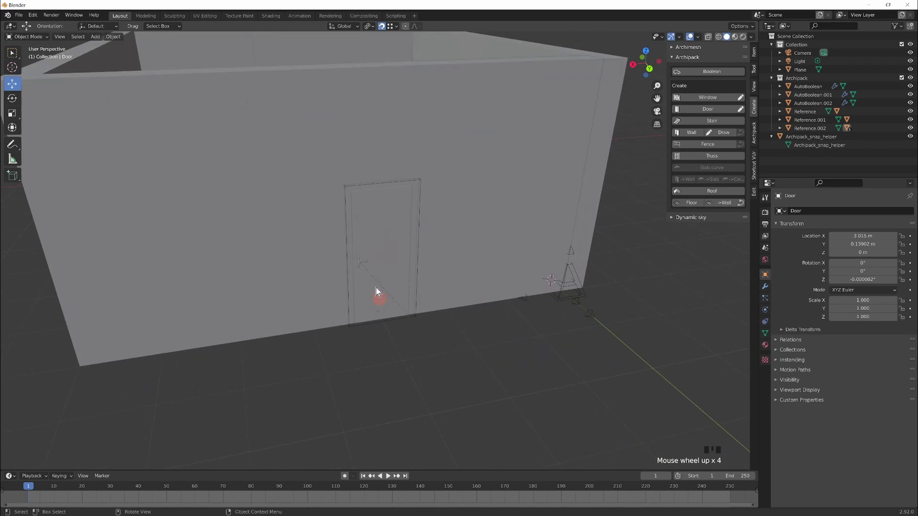
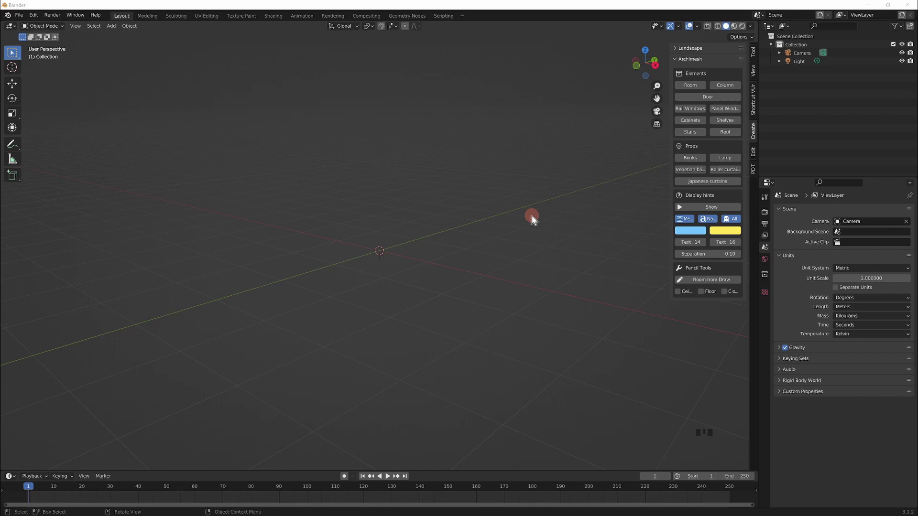
Step: Add an Archimesh Room at the origin and look straight down at it
left_click(536, 218)
key("KP_7")
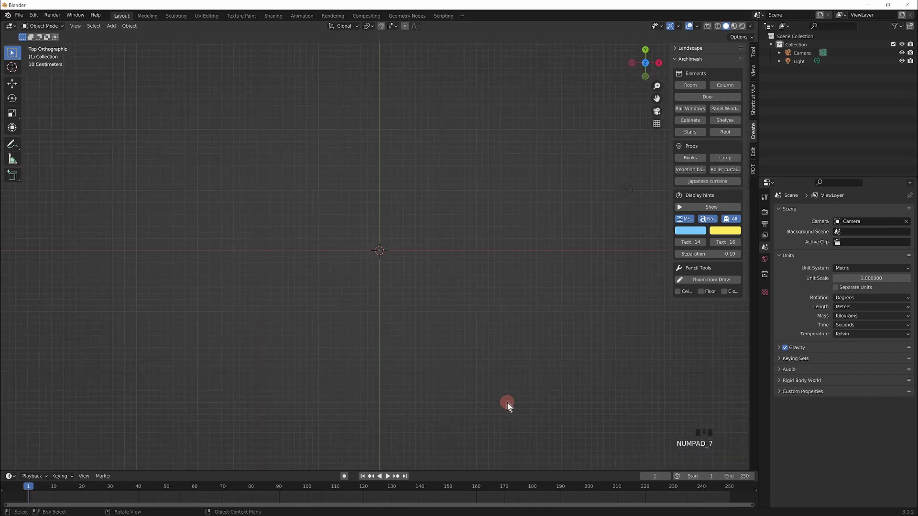
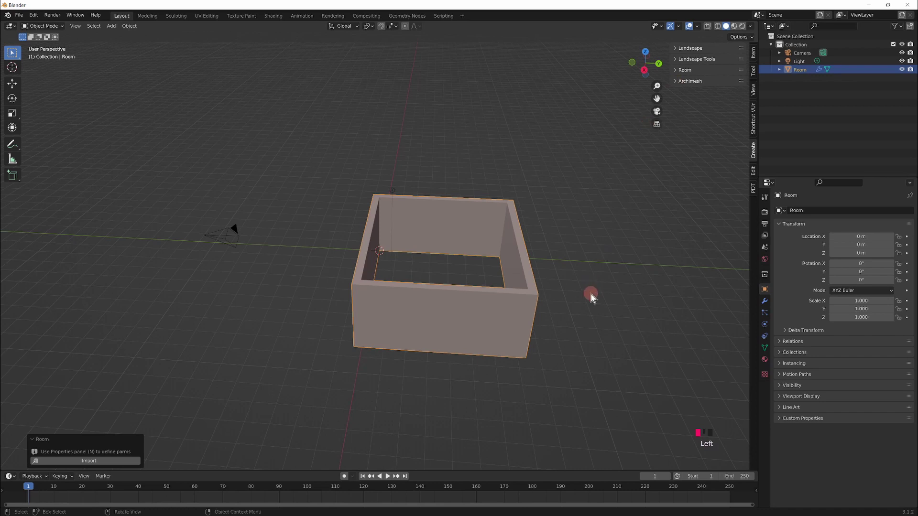
Step: From top view, add a 2 m mesh plane at the origin under the room's corner and enter Edit Mode
key("KP_7")
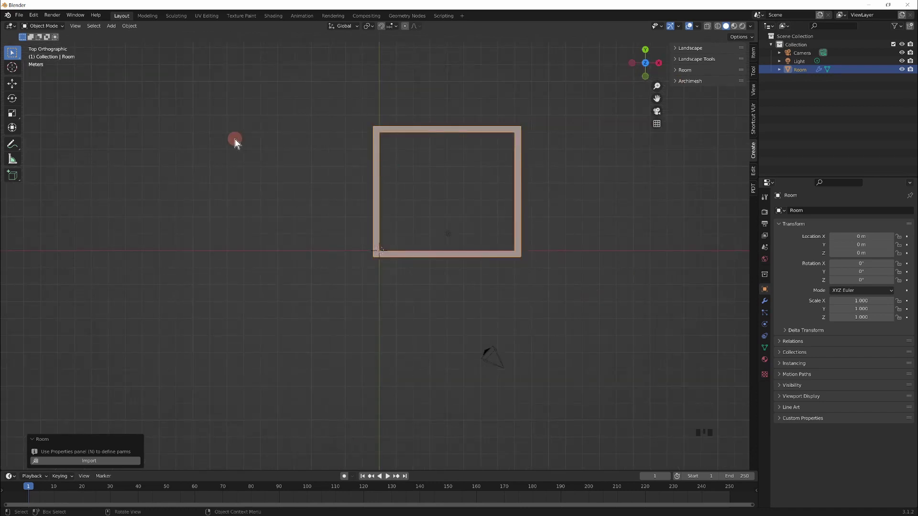
key("shift+s")
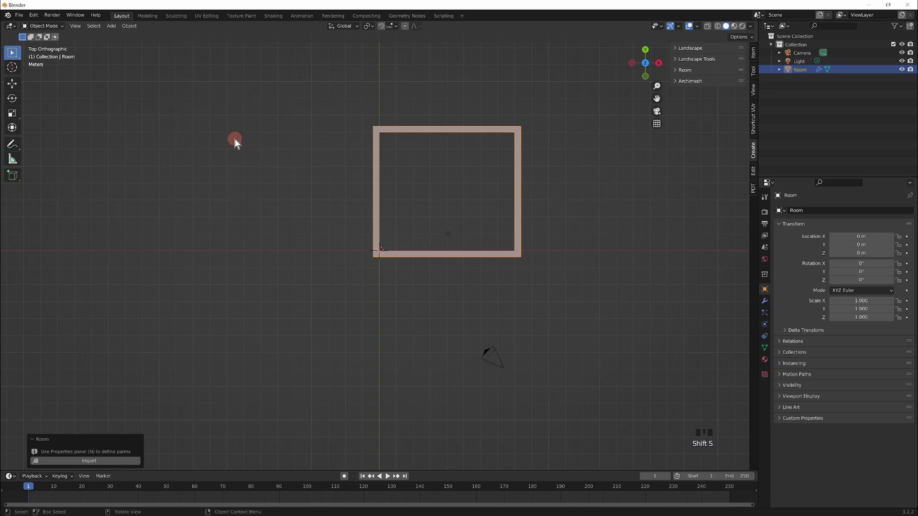
key("shift+s")
key("shift+a")
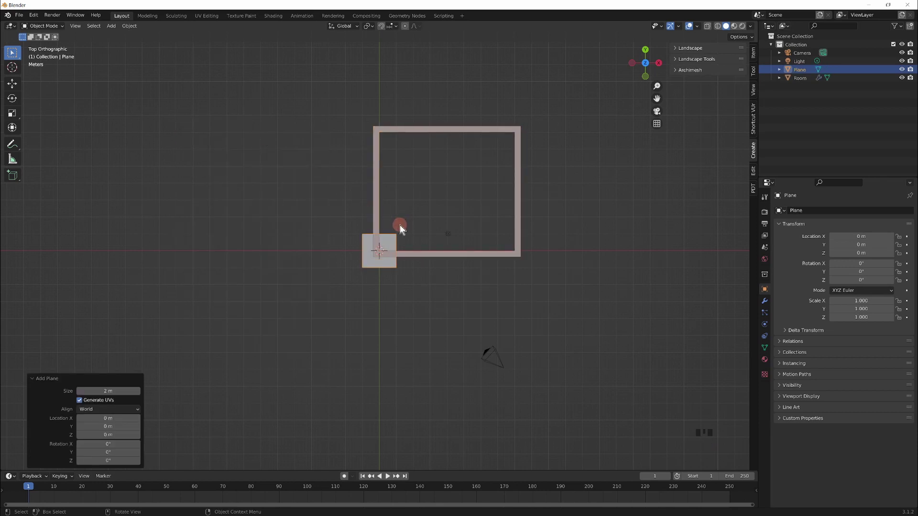
scroll("up", 3)
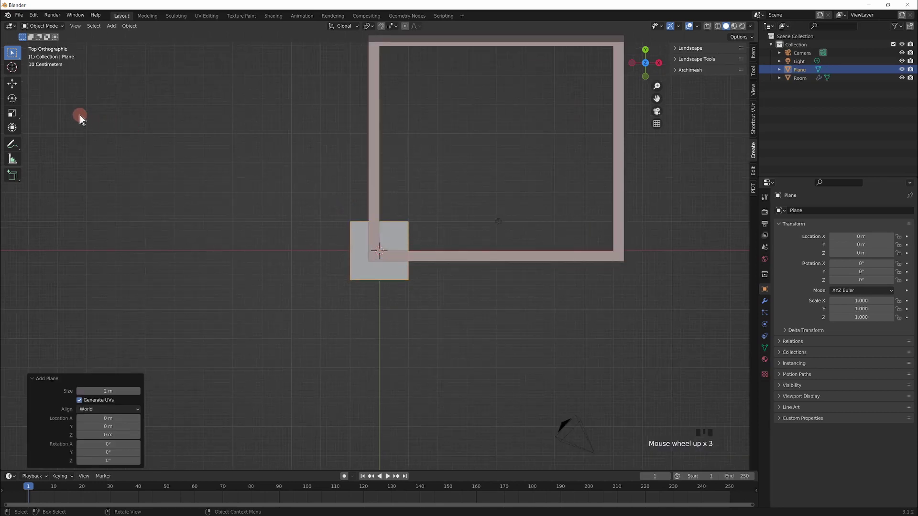
left_click_drag(117, 29, 385, 285)
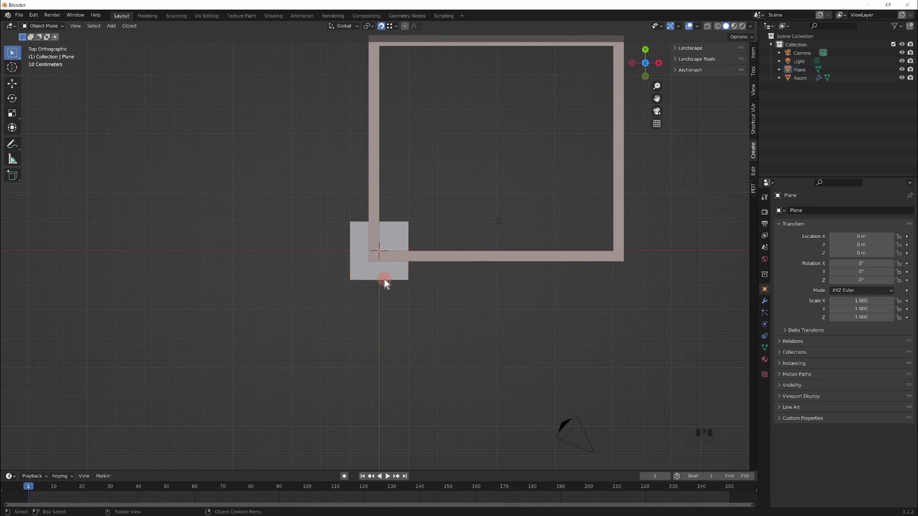
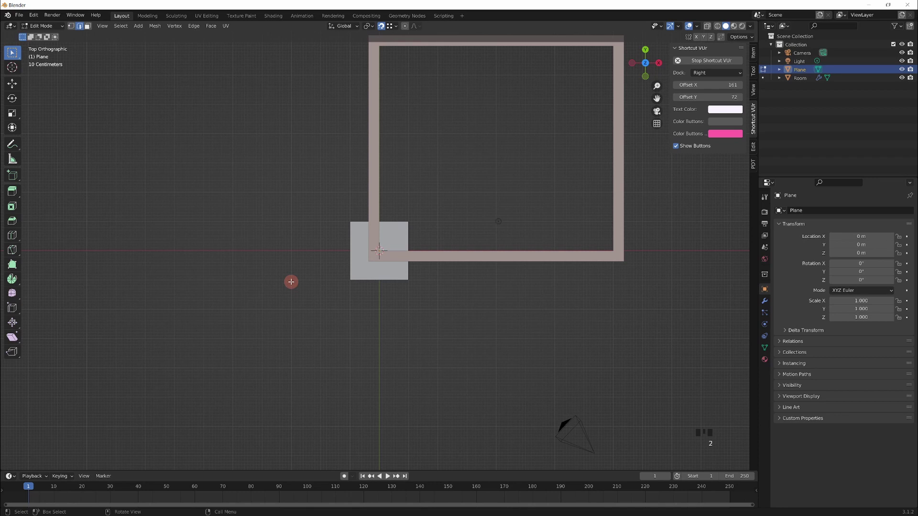
Step: Switch the plane's edit selection to vertex mode to pick the lower-left corner vertex
key("3")
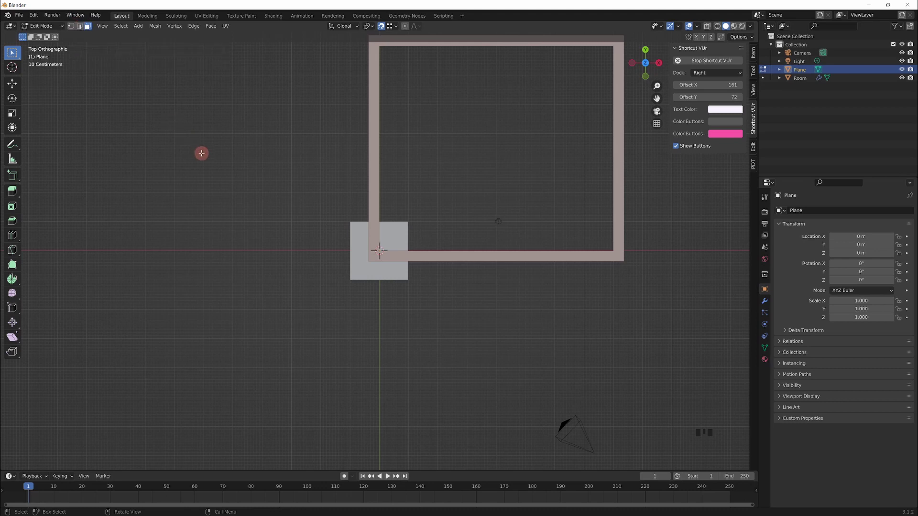
key("1")
key("2")
key("3")
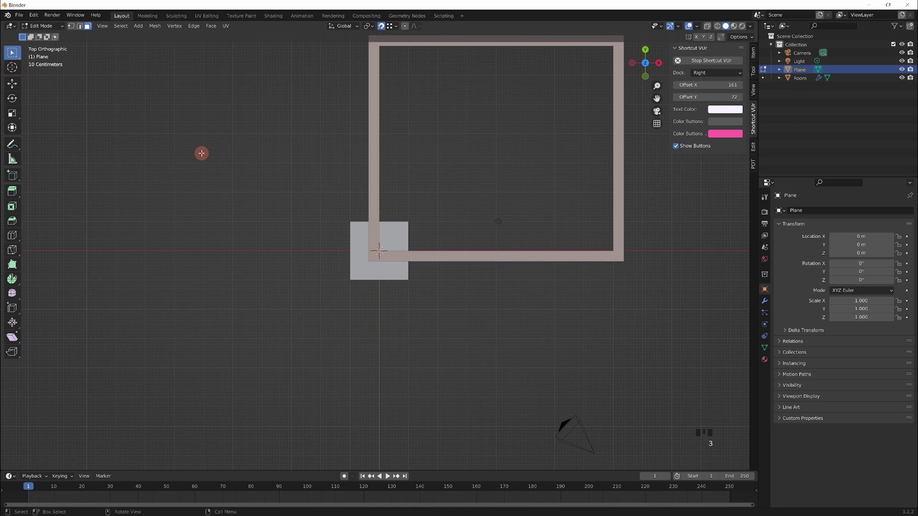
key("1")
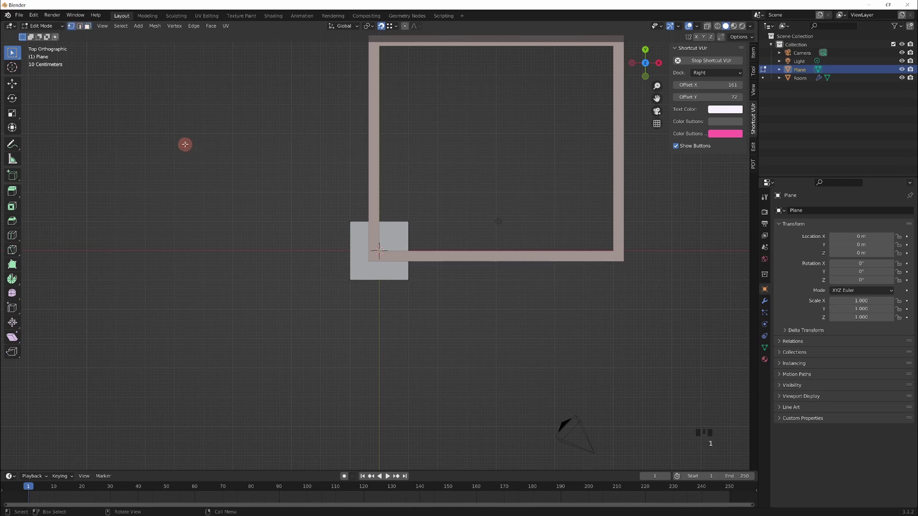
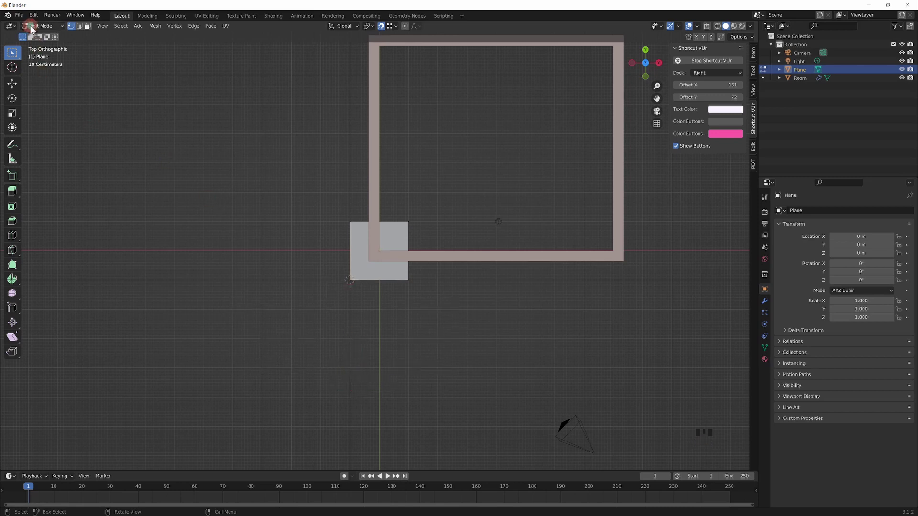
Step: Set the plane's origin to the 3D cursor at its corner, cancelling the stray Move to Collection
left_click_drag(34, 30, 248, 68)
key("Return")
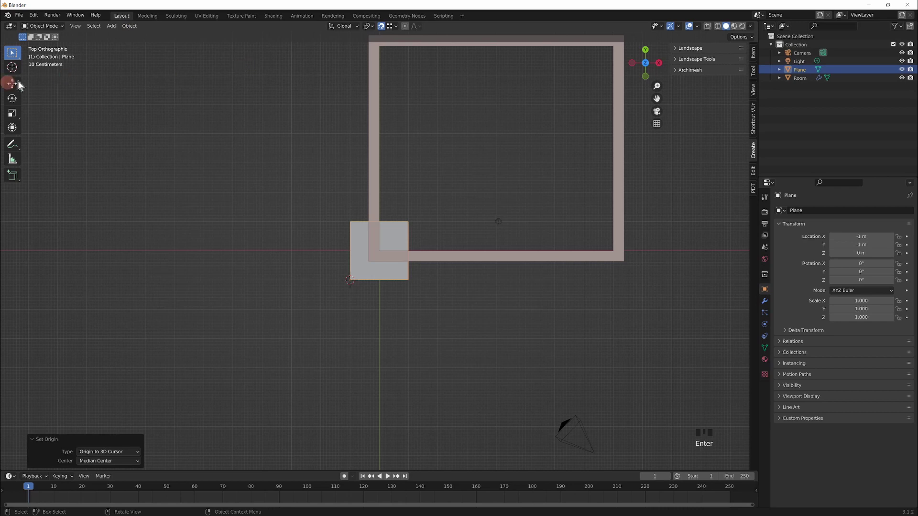
left_click_drag(14, 89, 343, 283)
key("m")
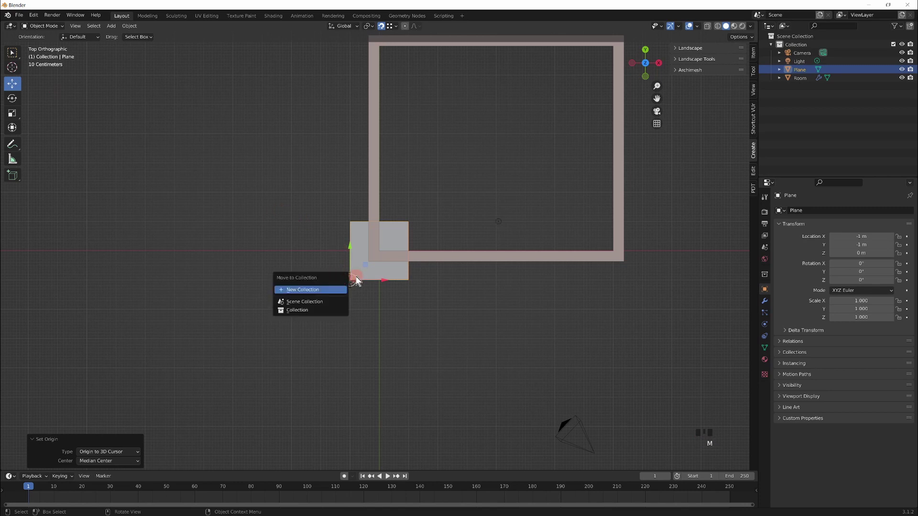
left_click_drag(417, 295, 403, 285)
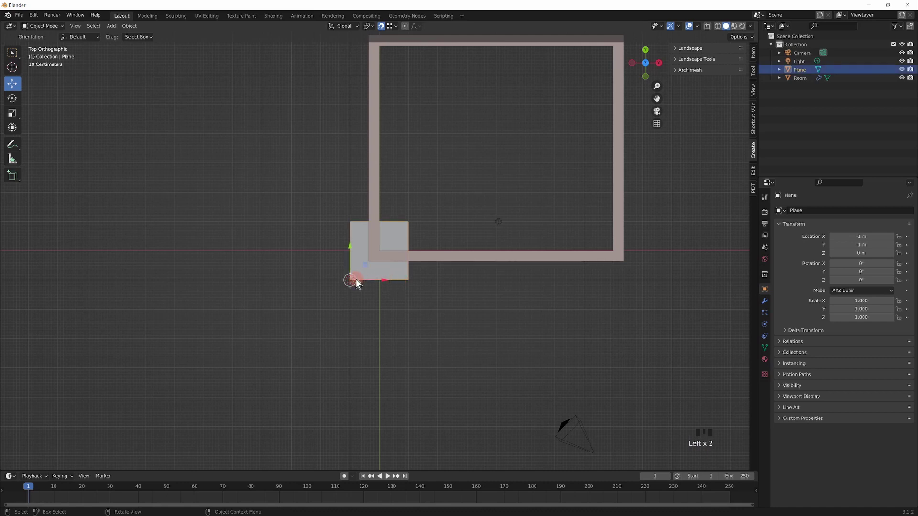
Step: Grab the plane and move it toward the room's inner corner at −0.365 m
key("g")
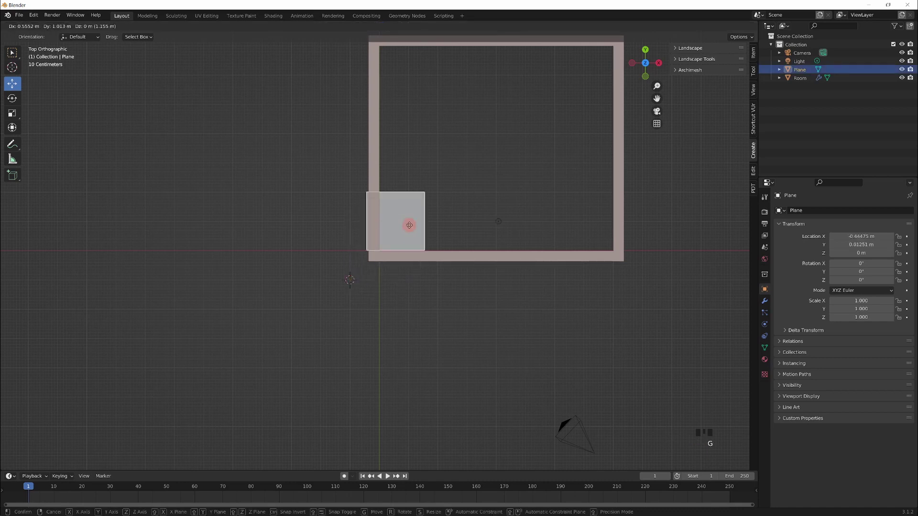
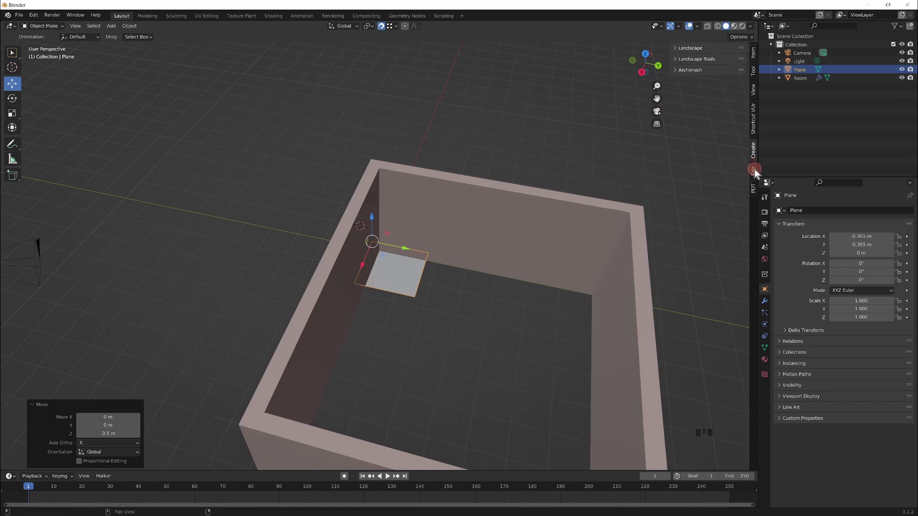
Step: Enter the plane's Dimensions X 8.7 m and Y 5.5 m in the Item sidebar
left_click_drag(760, 172, 678, 68)
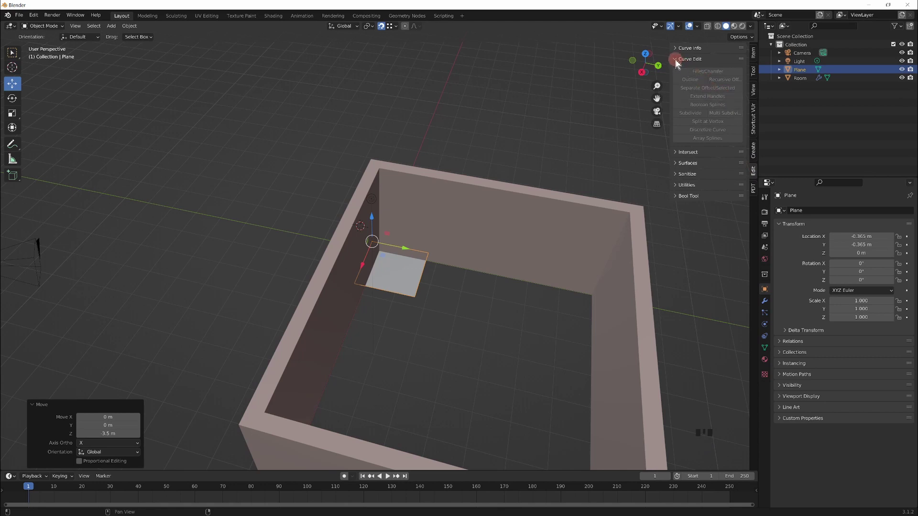
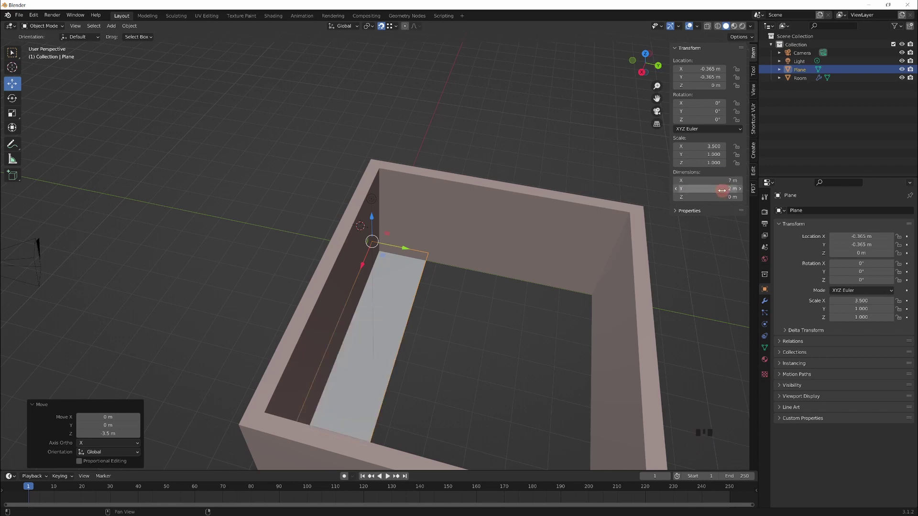
key("KP_8")
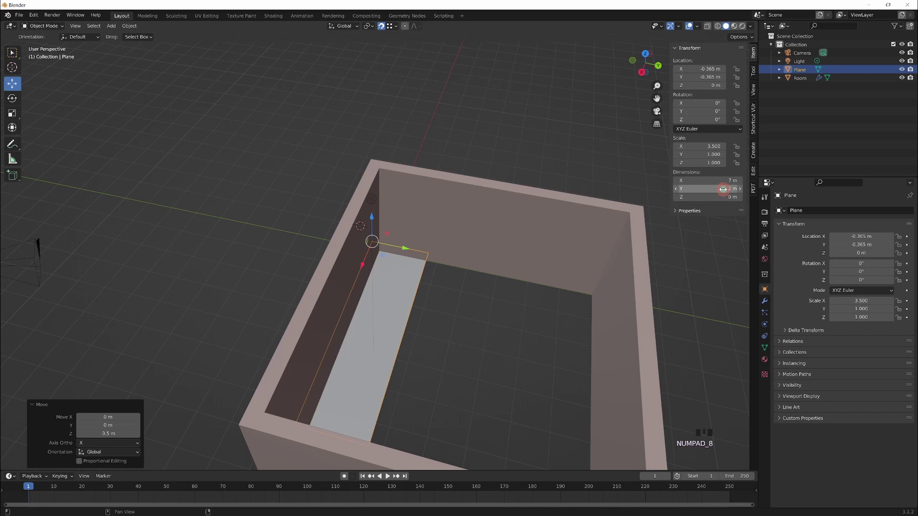
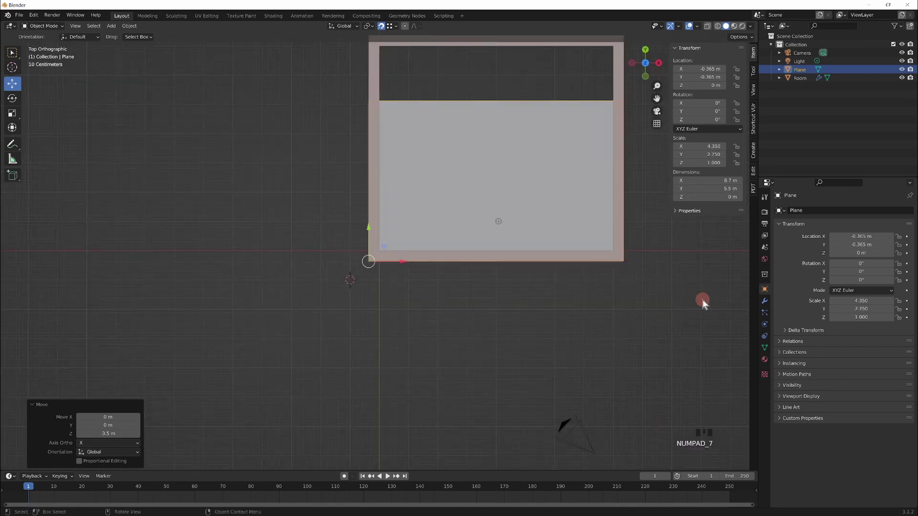
scroll("down", 3)
scroll("down", 3)
left_click_drag(708, 29, 708, 29)
left_click_drag(708, 29, 393, 191)
scroll("up", 3)
key("Tab")
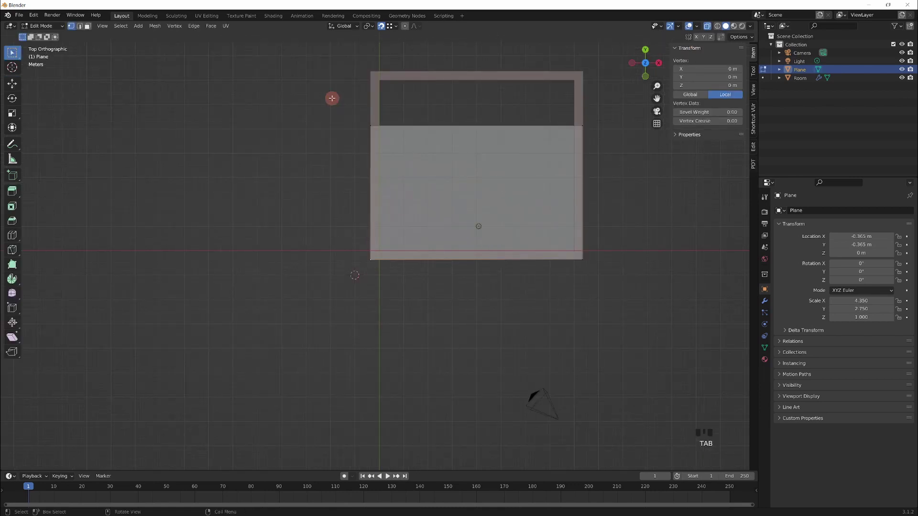
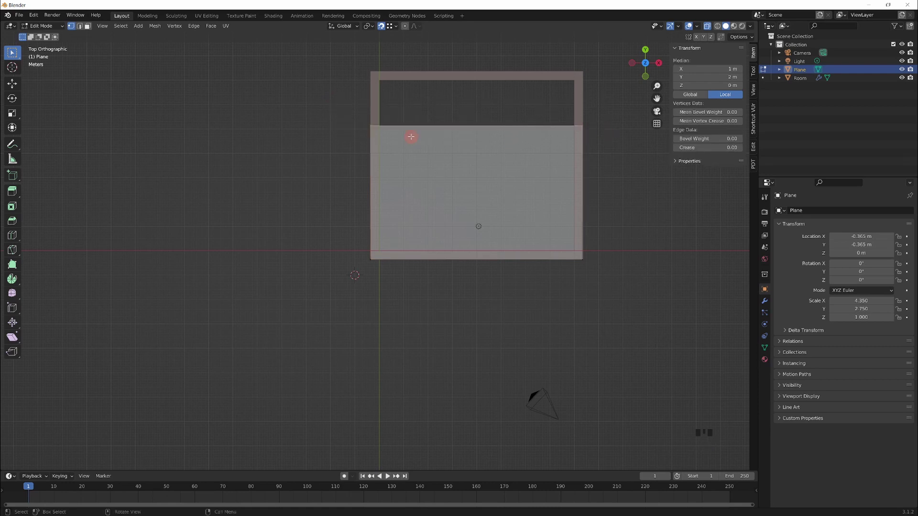
Step: Move the plane's selected top edge back to the far wall
key("g")
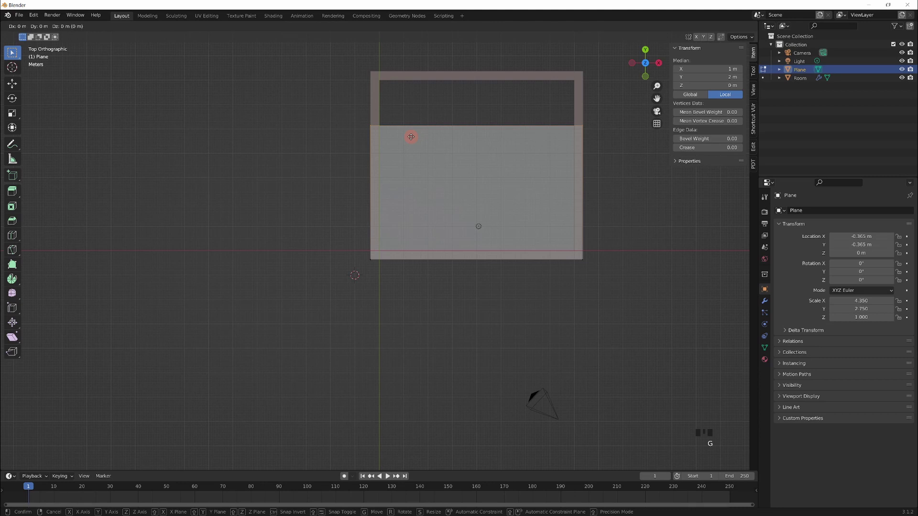
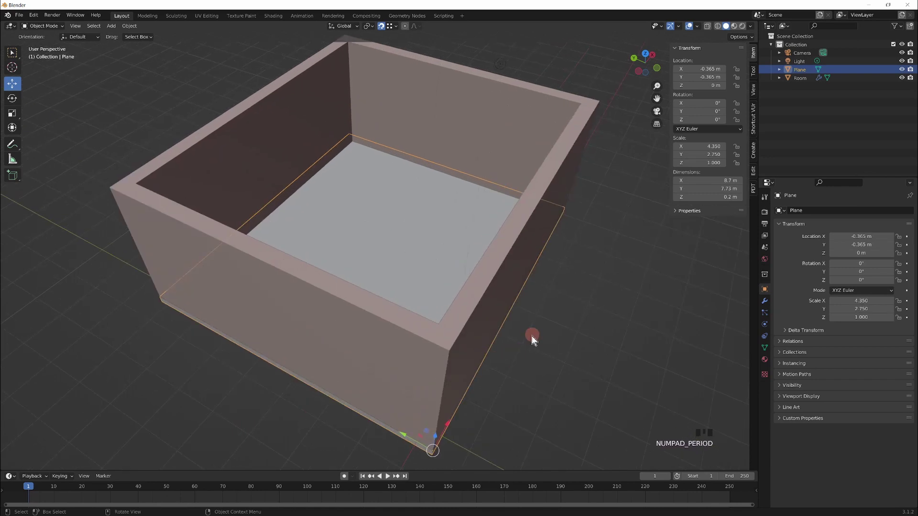
Step: From top view, add an Archimesh Door (Door_Group) near the room's corner at −1 m
middle_click(618, 265)
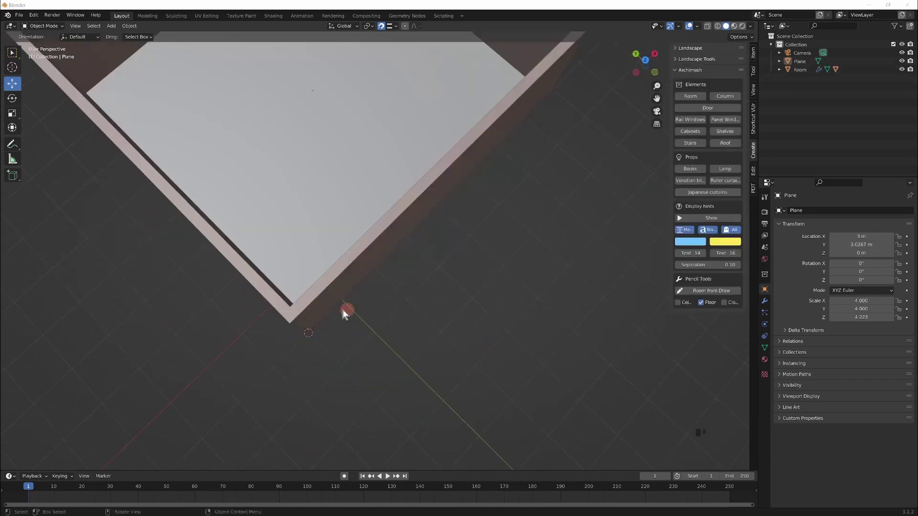
left_click_drag(451, 251, 494, 301)
scroll("down", 3)
left_click_drag(531, 299, 500, 203)
key("KP_7")
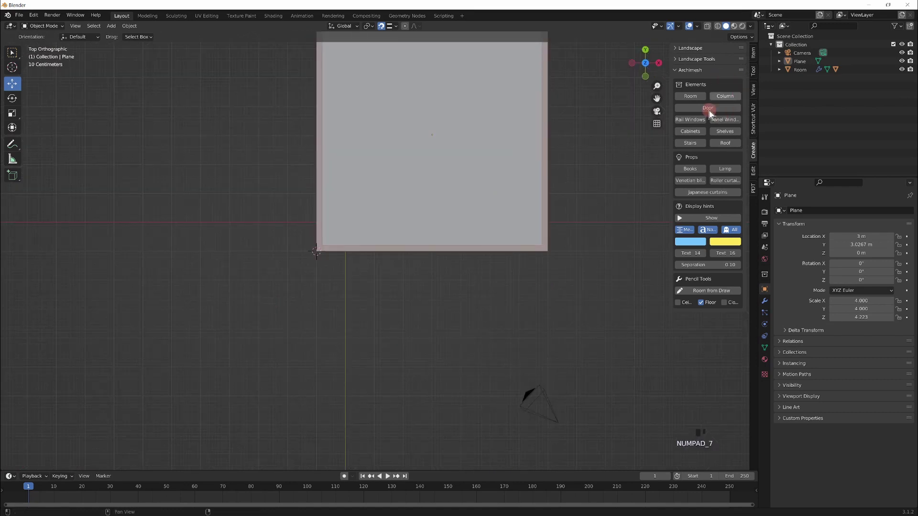
left_click_drag(711, 109, 325, 222)
scroll("up", 3)
key("w")
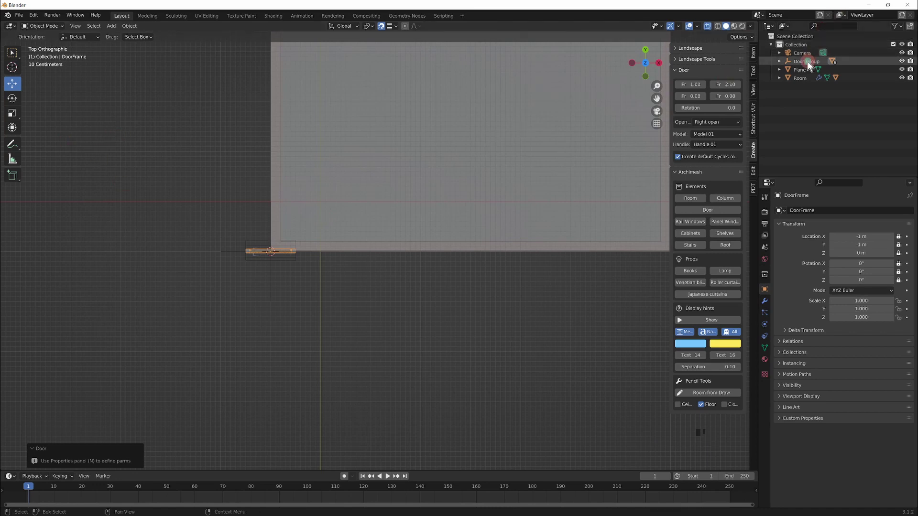
Step: Select the whole Door_Group in the Outliner as the active object
left_click_drag(813, 64, 353, 260)
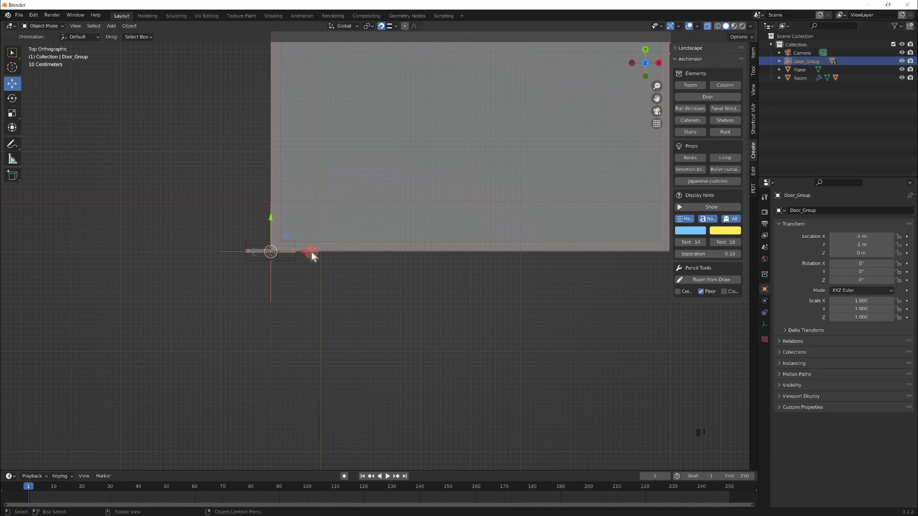
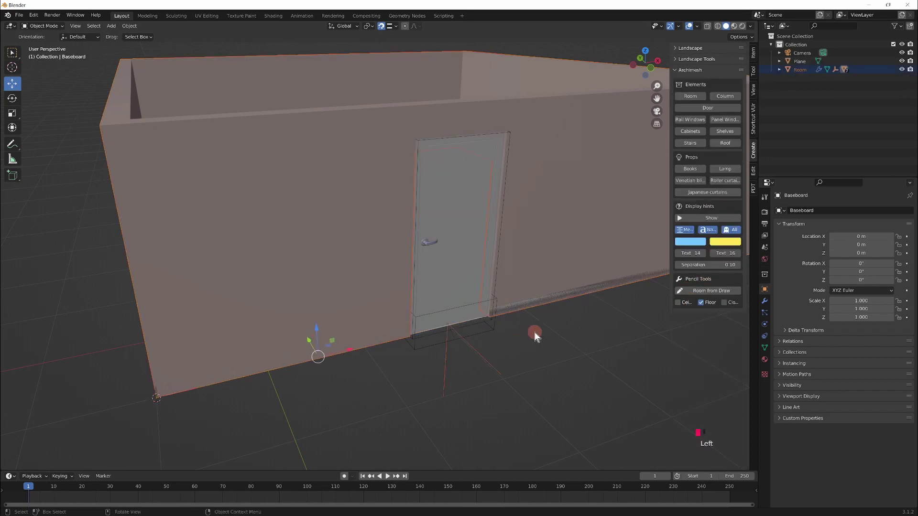
Step: Expand the room's contents in the Outliner and select the Door object inside Door_Group
left_click_drag(543, 327, 784, 73)
left_click_drag(784, 73, 811, 102)
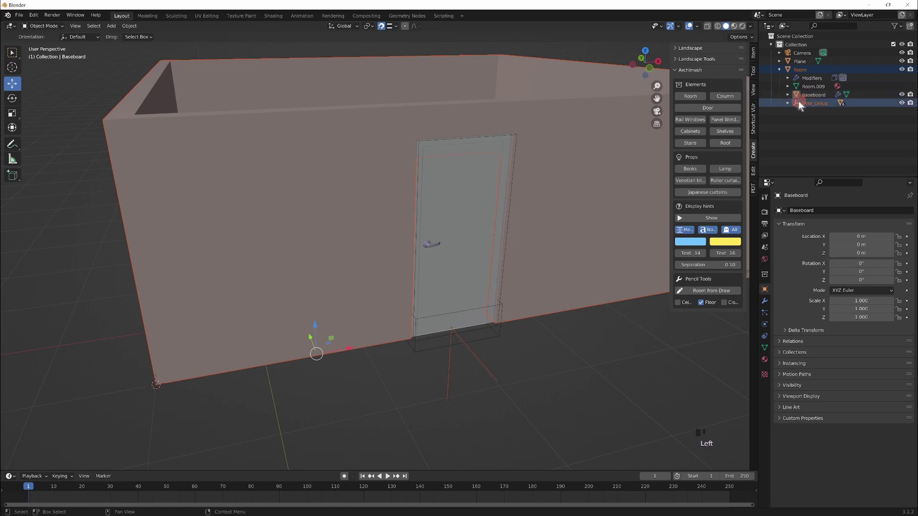
left_click_drag(804, 105, 755, 288)
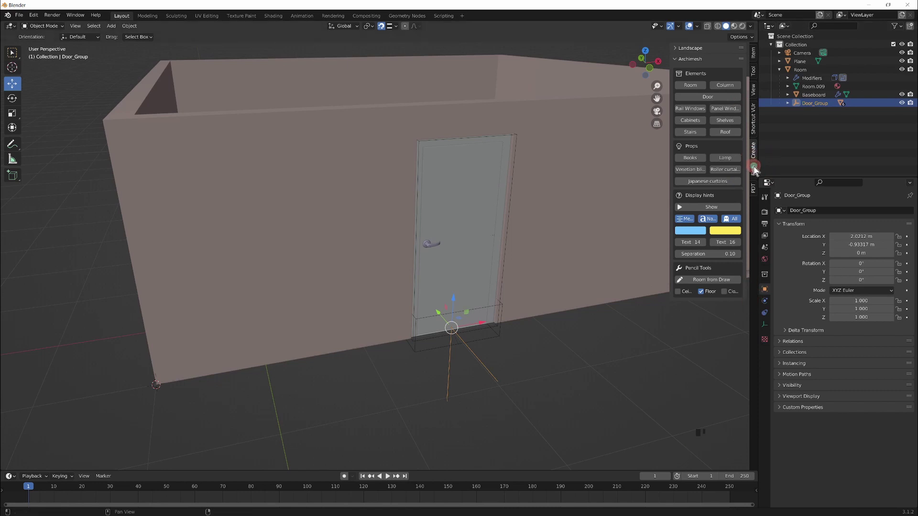
left_click_drag(757, 171, 679, 114)
left_click_drag(749, 119, 758, 153)
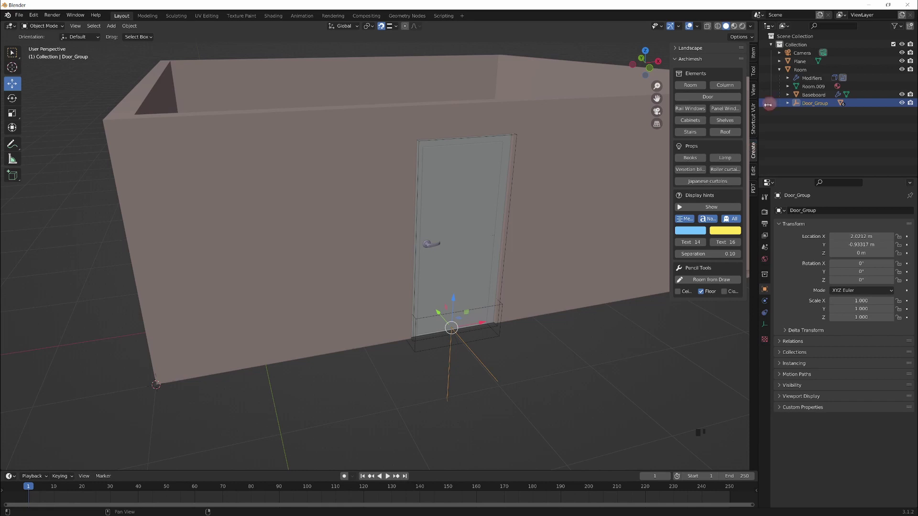
Step: Orbit and zoom in to bring the door opening in the front wall into close view
left_click_drag(808, 99, 588, 295)
middle_click(588, 295)
left_click_drag(588, 295, 588, 174)
middle_click(588, 174)
right_click(587, 170)
left_click_drag(587, 170, 714, 318)
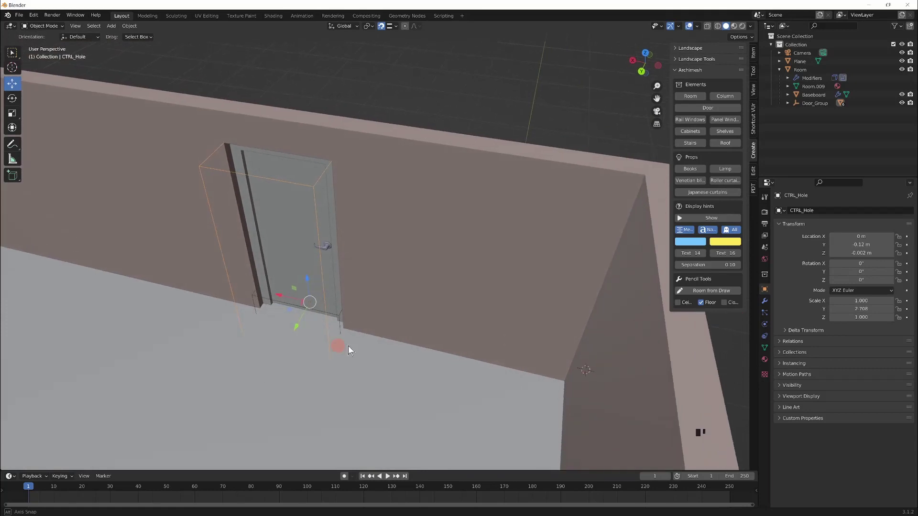
scroll("up", 3)
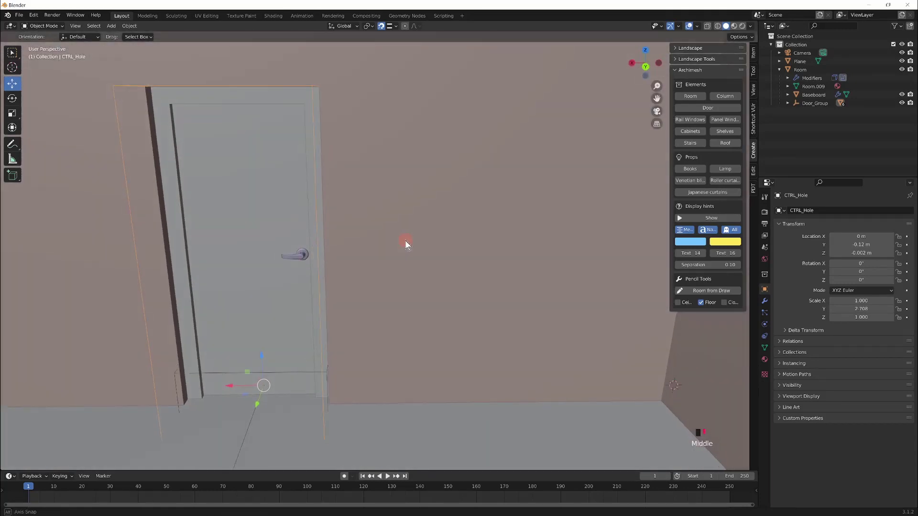
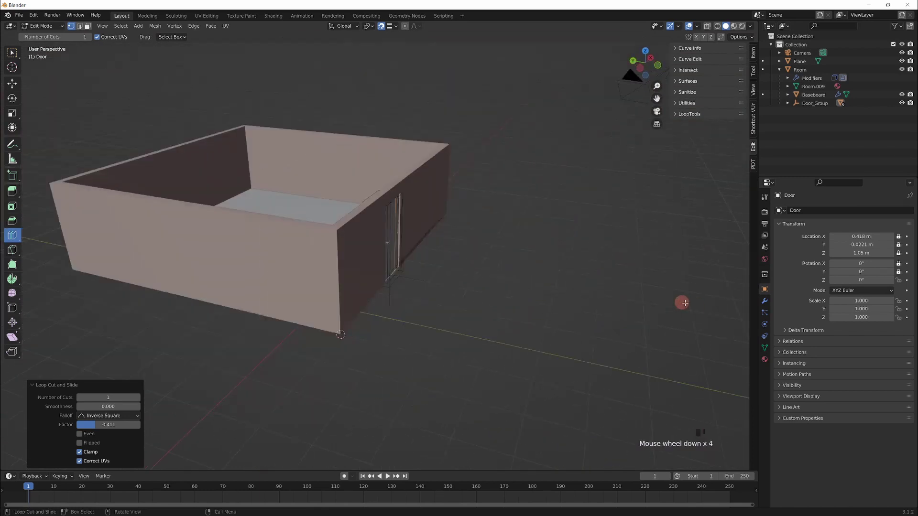
Step: Leave Edit Mode on the door mesh and look down into the room
key("Tab")
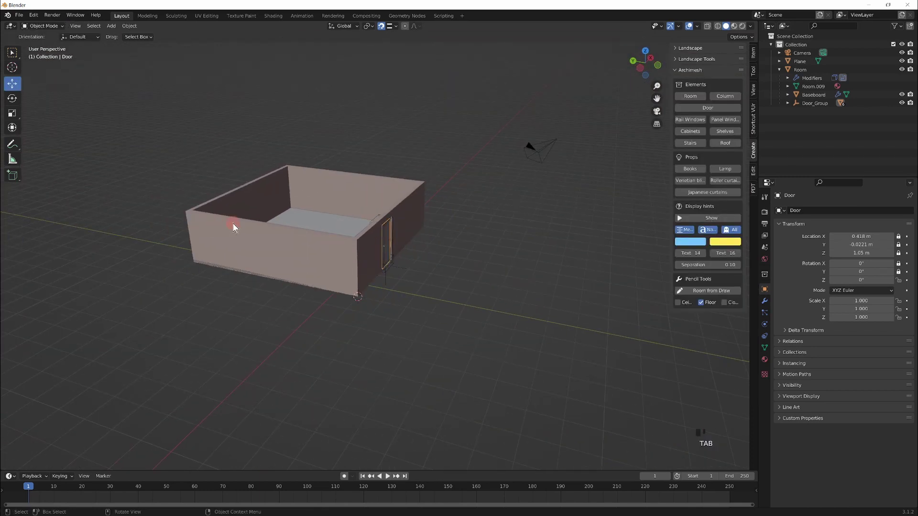
middle_click(376, 241)
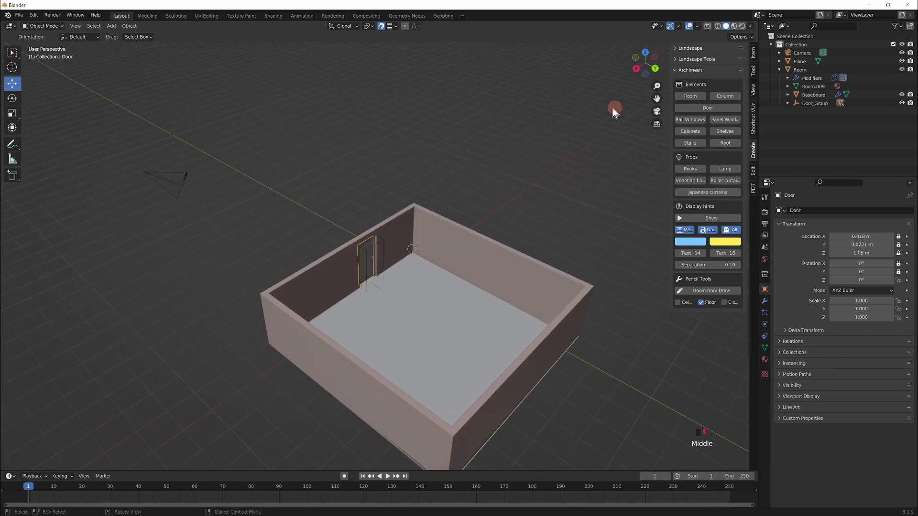
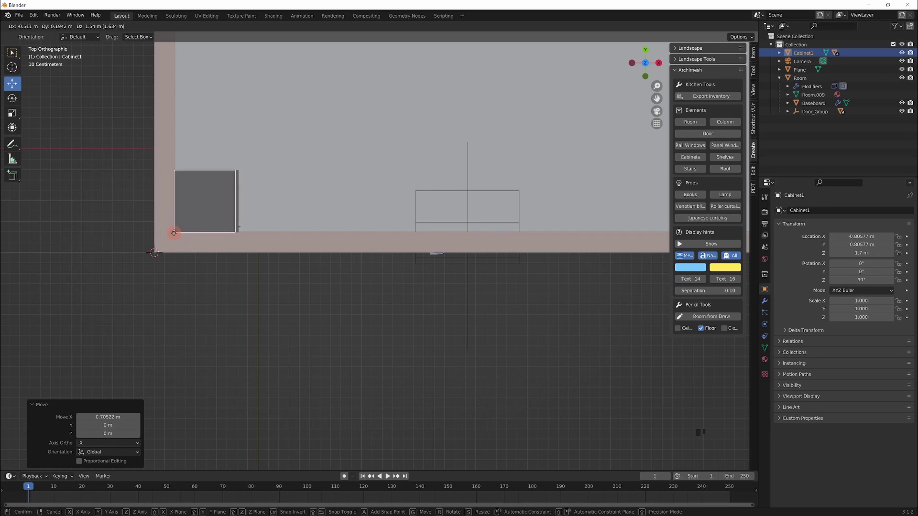
Step: Confirm the cabinet in the corner, switch to side view and cancel an unwanted move
key("KP_7")
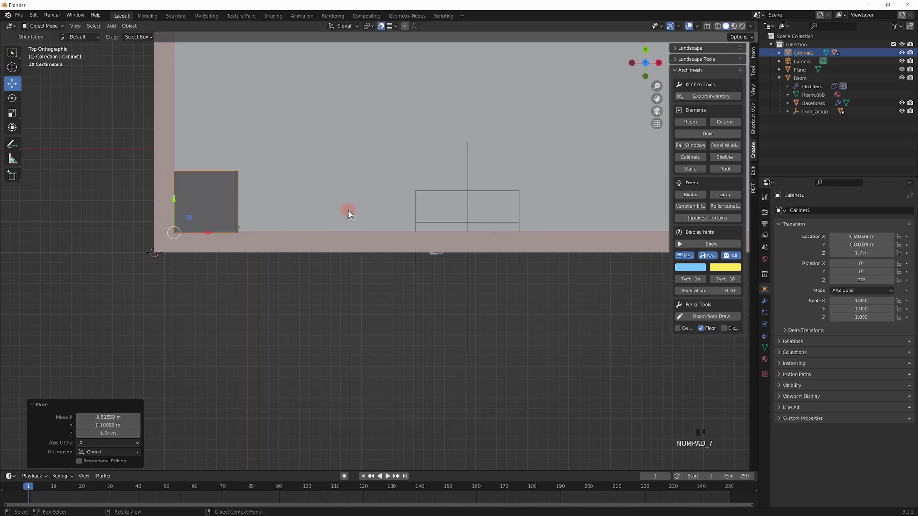
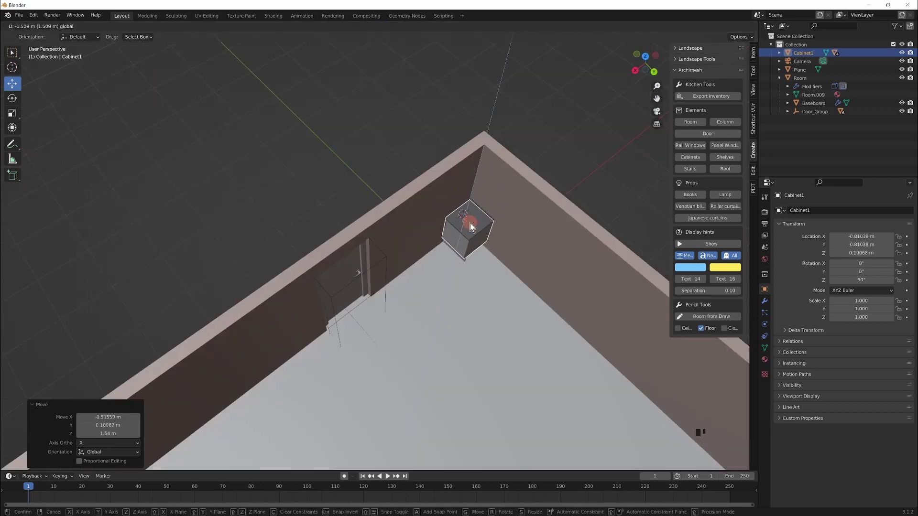
key("KP_9")
key("KP_3")
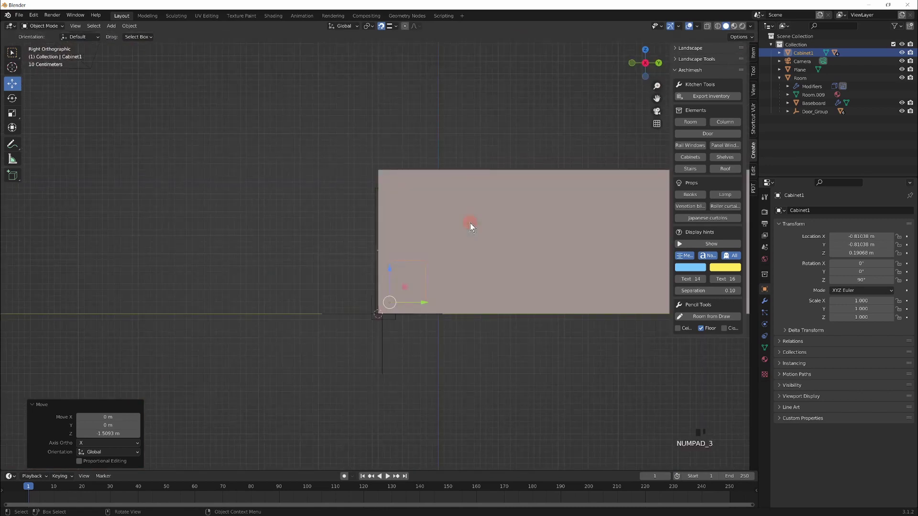
key("w")
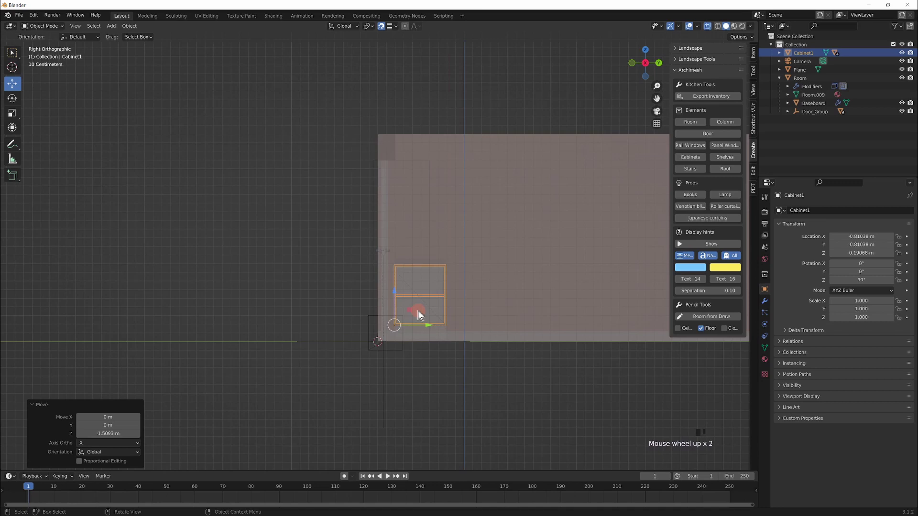
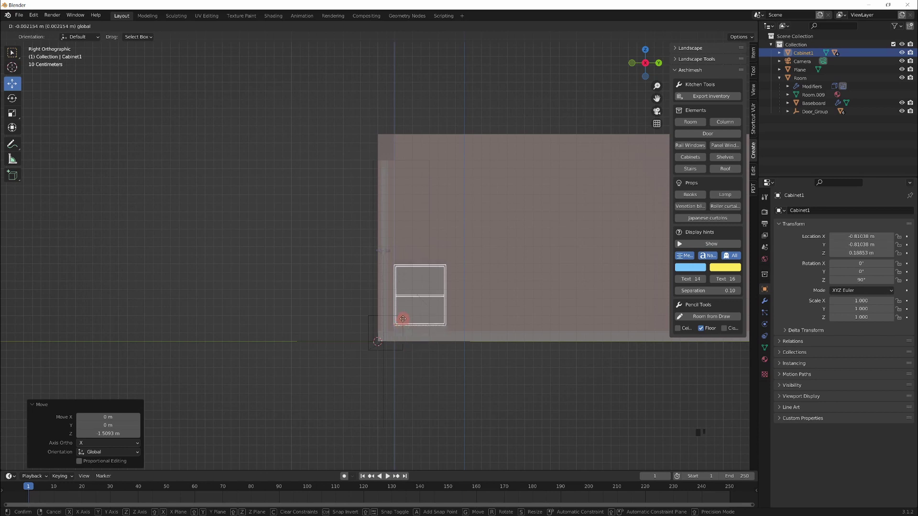
right_click(362, 422)
middle_click(362, 422)
scroll("up", 3)
Step: Raise the cabinet about 0.28 m and slide it along the wall to X −0.81 m, Y −0.79 m
key("w")
middle_click(444, 327)
left_click_drag(445, 327, 495, 308)
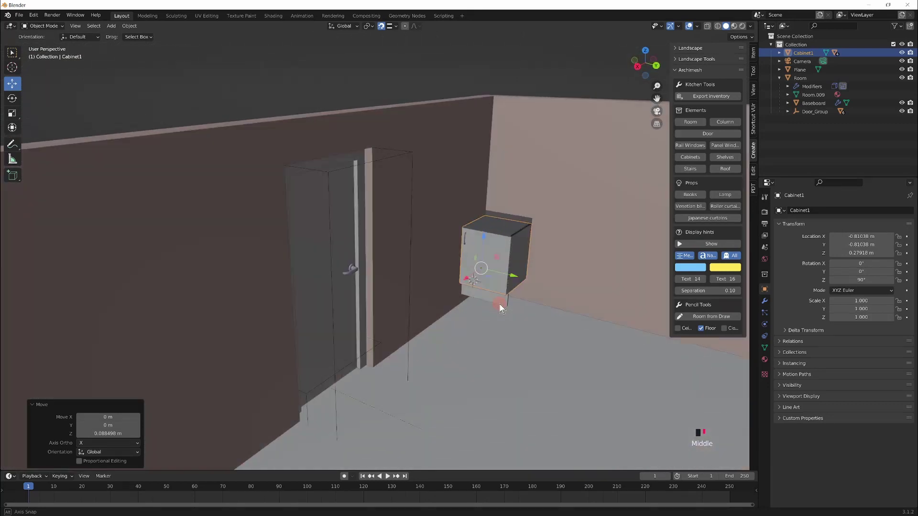
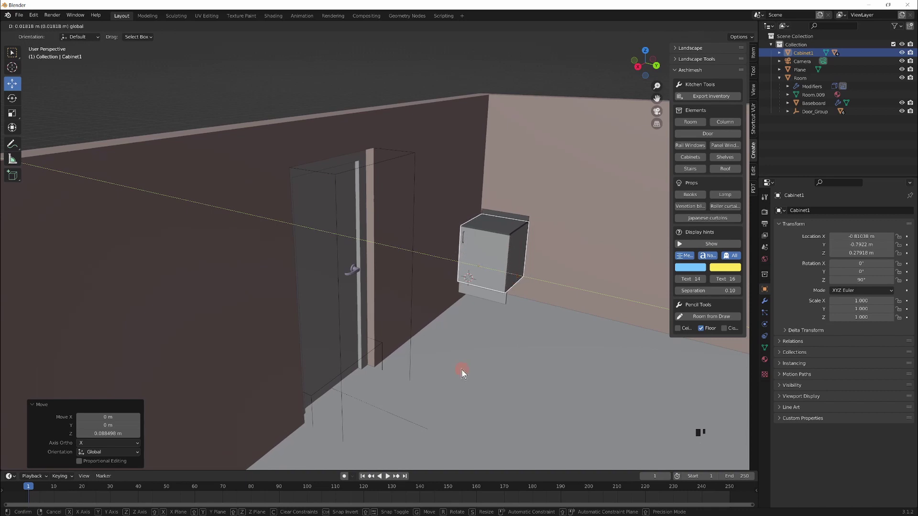
scroll("down", 3)
left_click_drag(540, 334, 487, 286)
key("KP_Decimal")
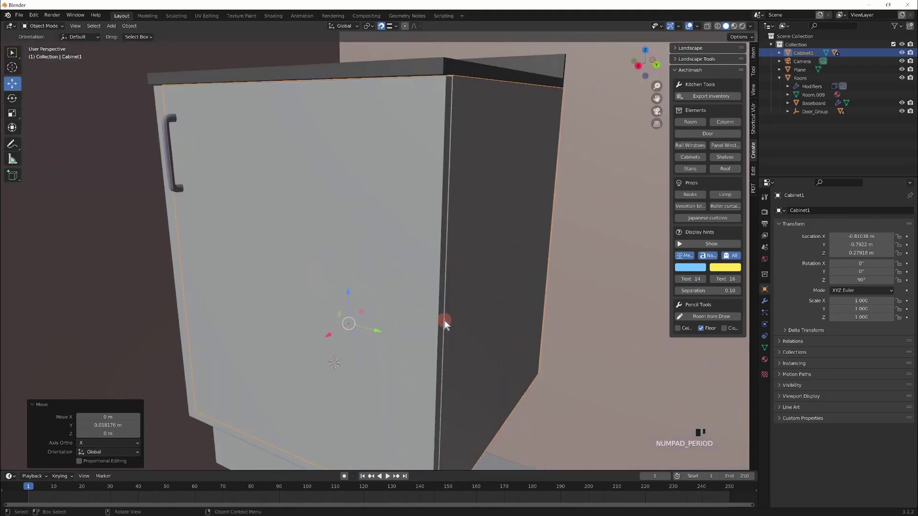
Step: Lower Cabinet1 to about Z 0.12 m and enter Edit Mode on Cabinet1_Door
scroll("down", 3)
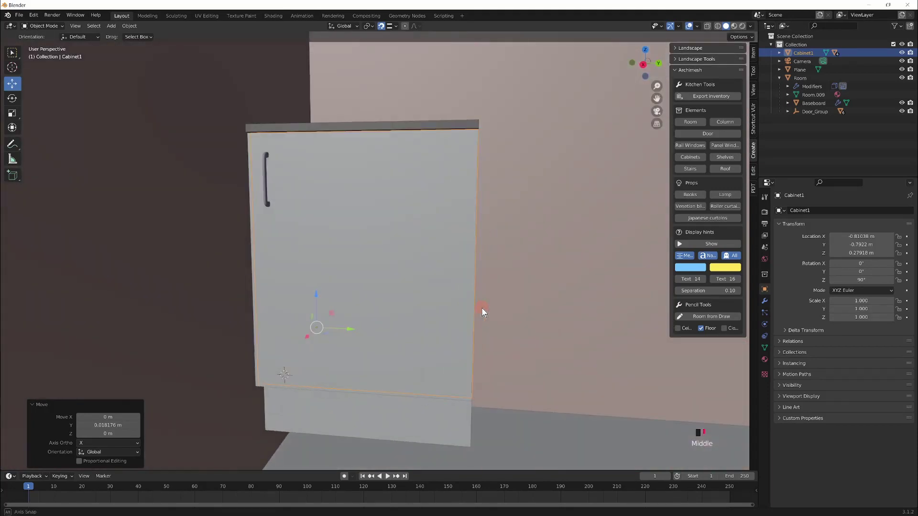
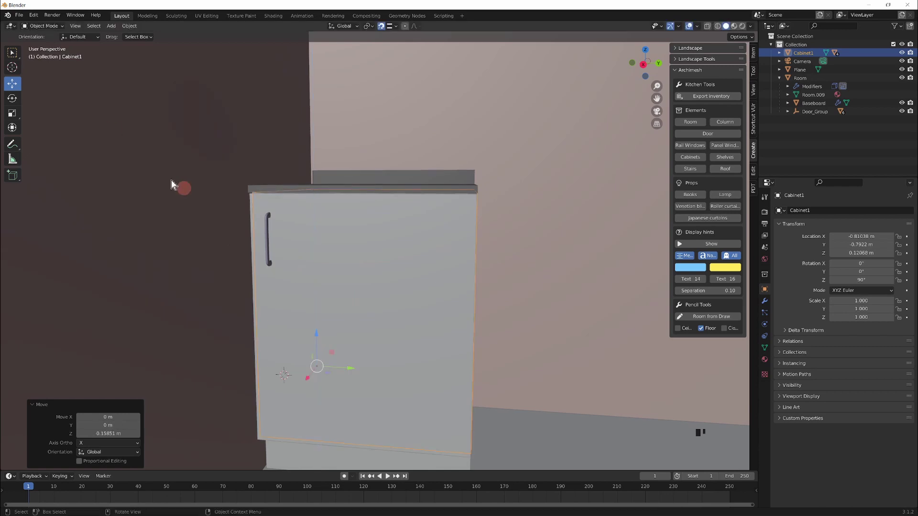
left_click_drag(383, 270, 384, 270)
key("Tab")
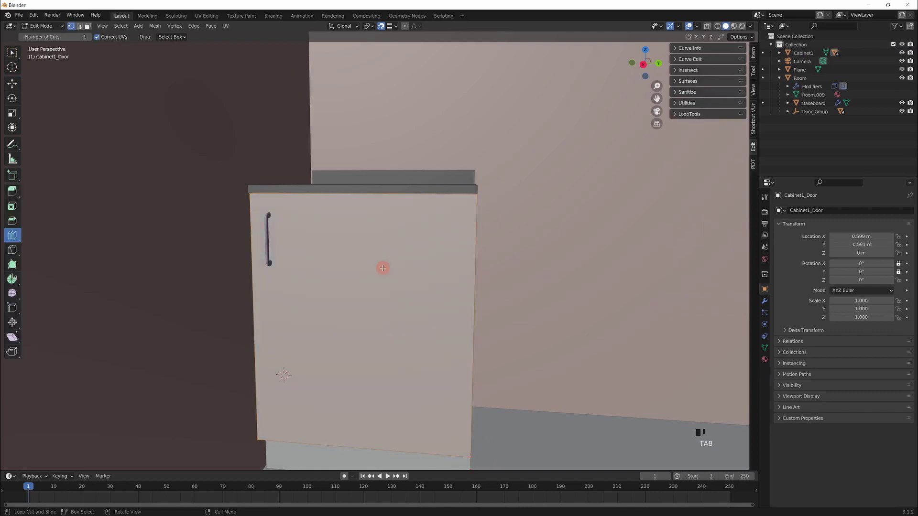
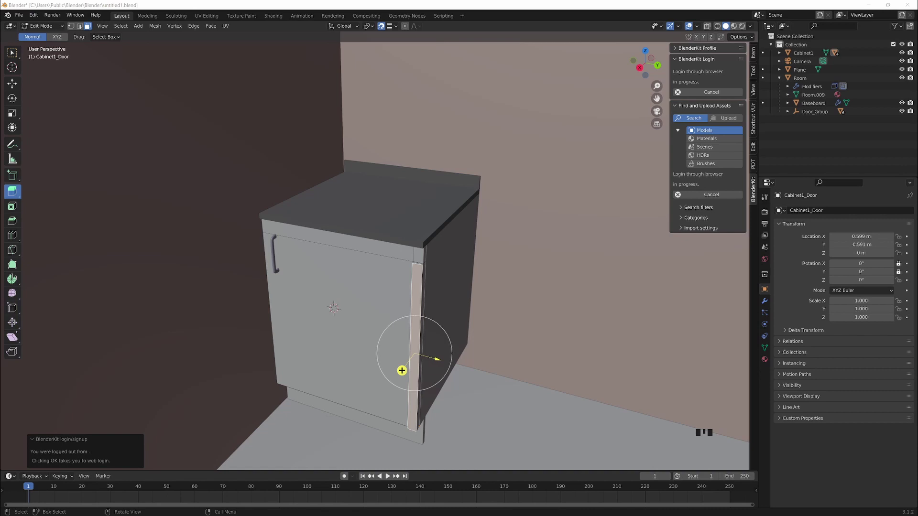
Step: Show BlenderKit's Models results and start downloading the skateboard into the room
scroll("down", 3)
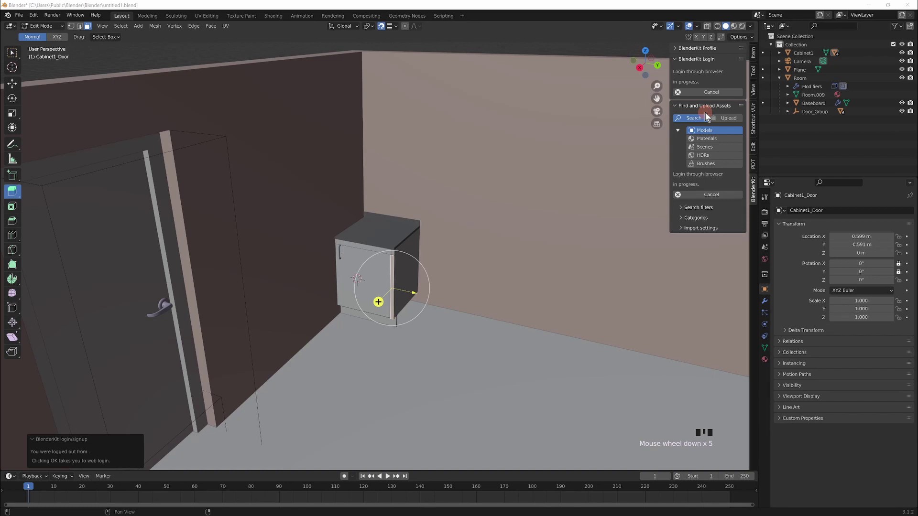
left_click(709, 134)
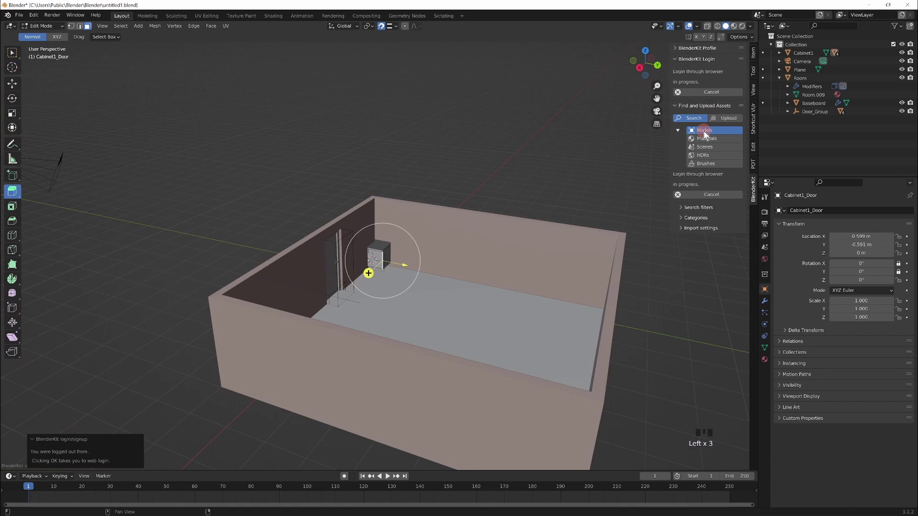
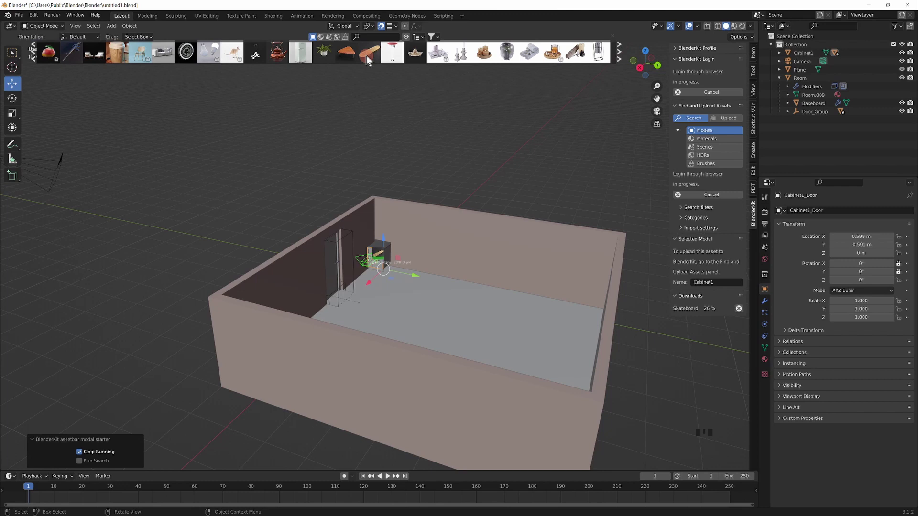
Step: Dismiss the asset bar and orbit the view to the outside of the room wall
left_click_drag(369, 61, 404, 264)
key("ctrl+z")
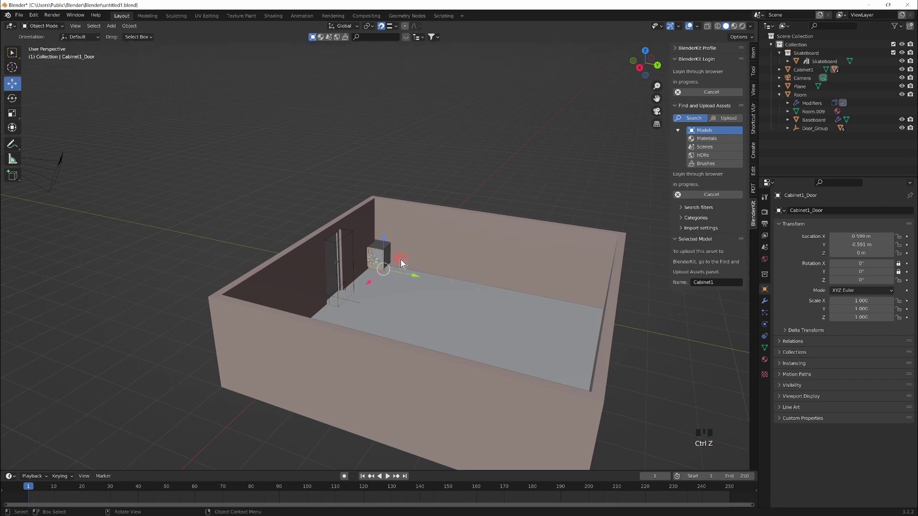
left_click(386, 256)
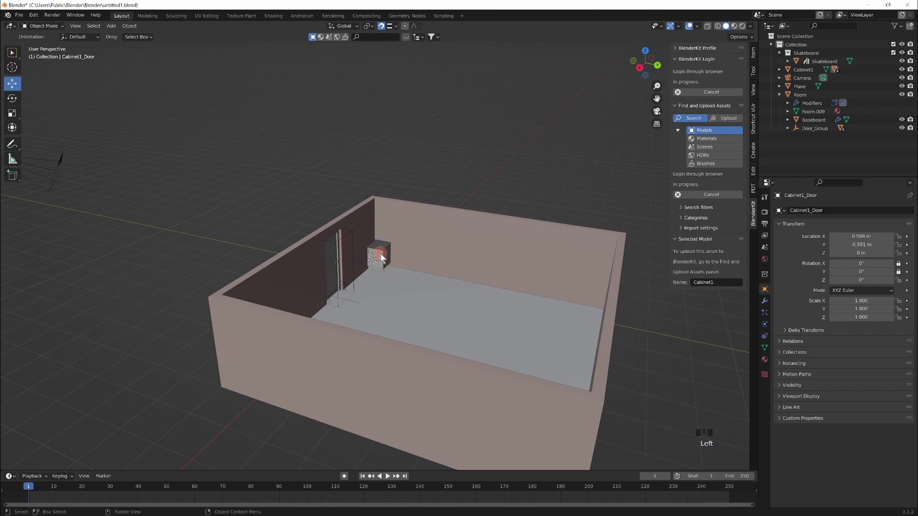
left_click_drag(482, 262, 316, 336)
scroll("up", 3)
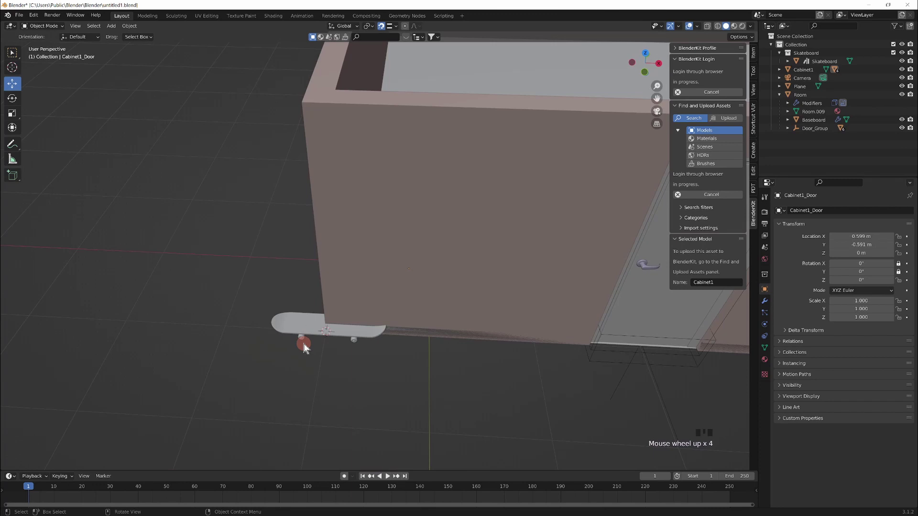
Step: Select the skateboard and slide it along X to about -1.68 m
left_click(306, 348)
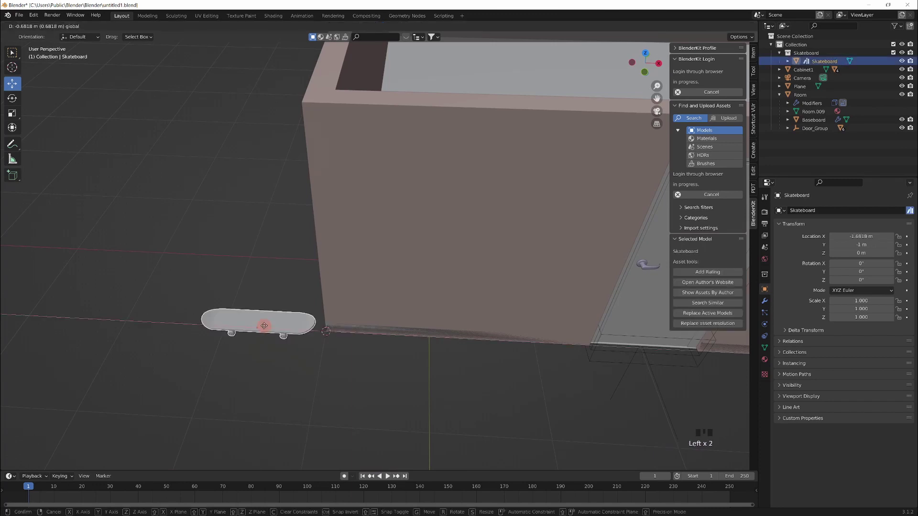
left_click_drag(488, 233, 758, 226)
left_click(758, 225)
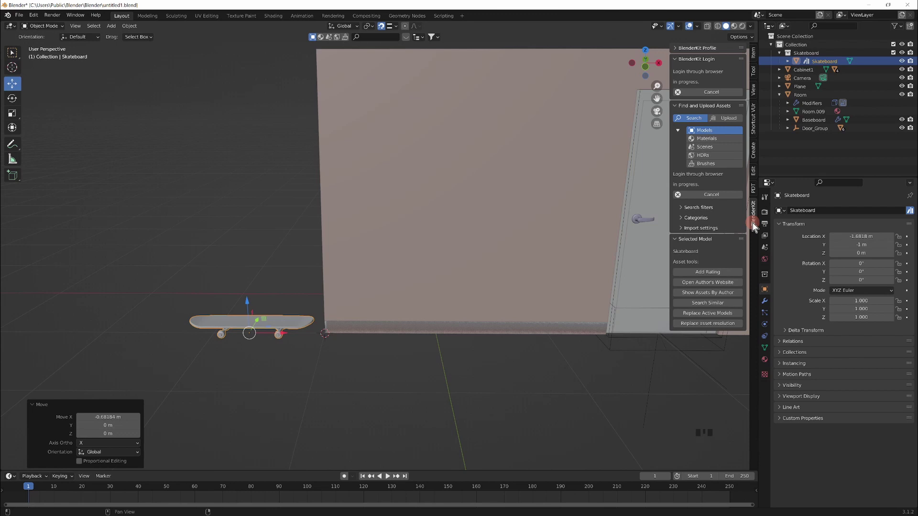
left_click(758, 226)
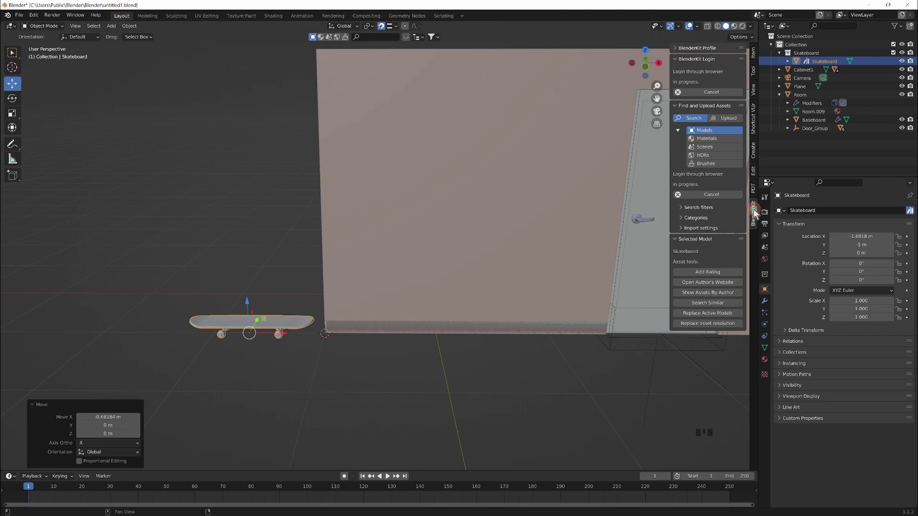
left_click(759, 213)
key("Escape")
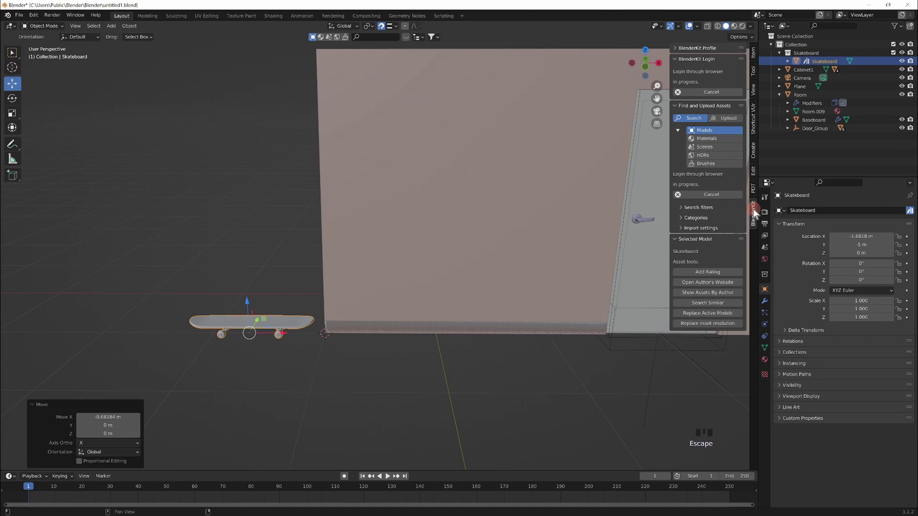
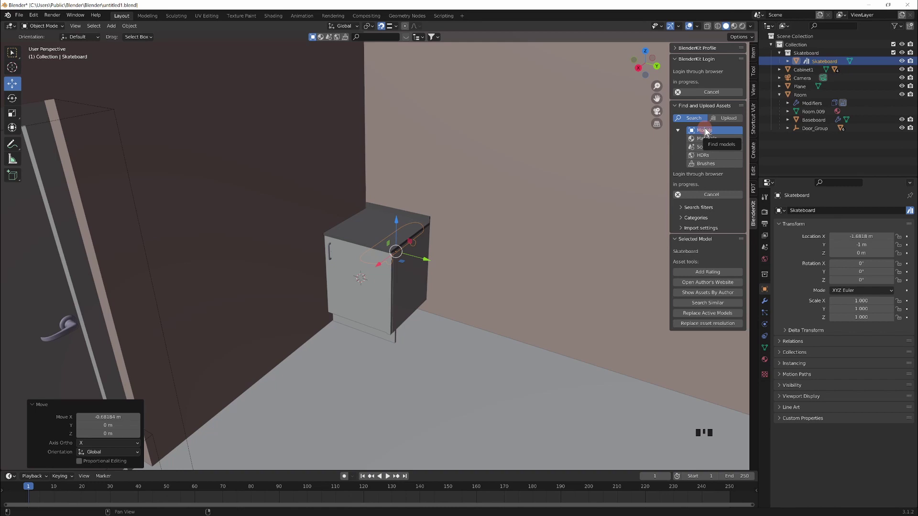
Step: Browse BlenderKit Materials, then Scenes, before returning to the Models strip
left_click(290, 169)
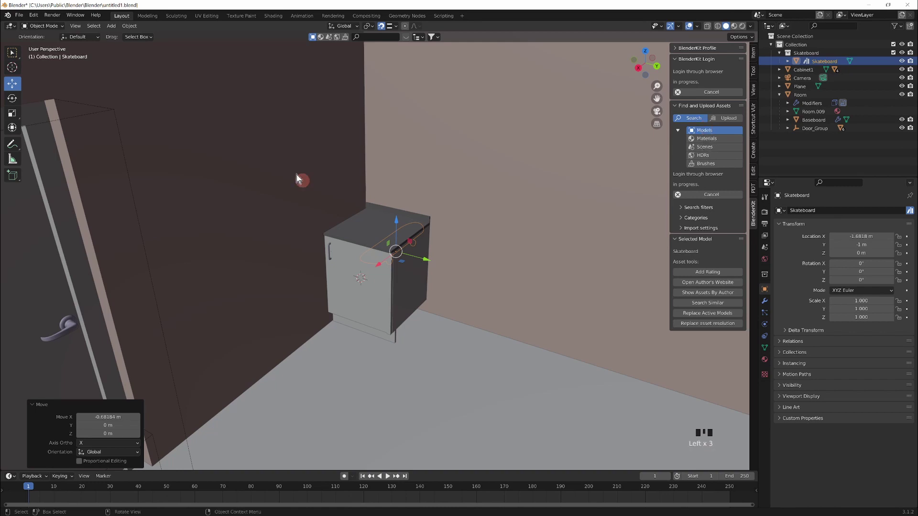
left_click(716, 137)
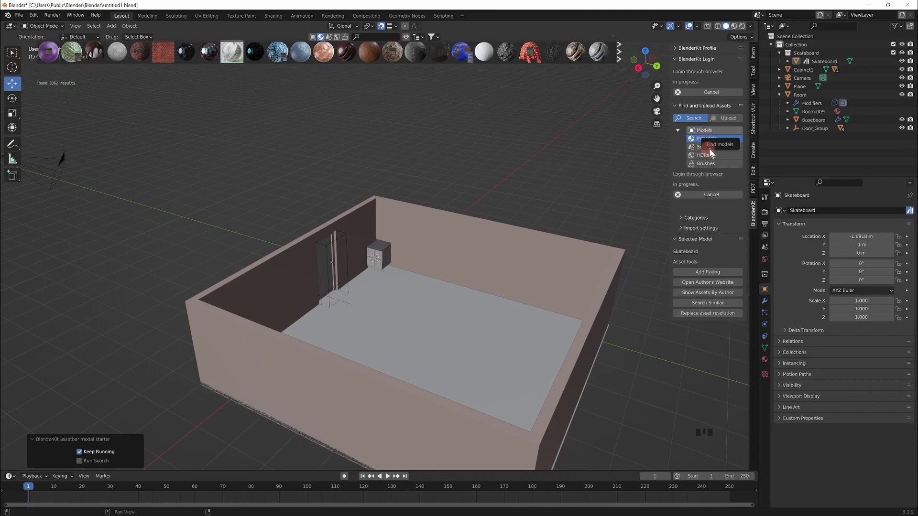
left_click(699, 149)
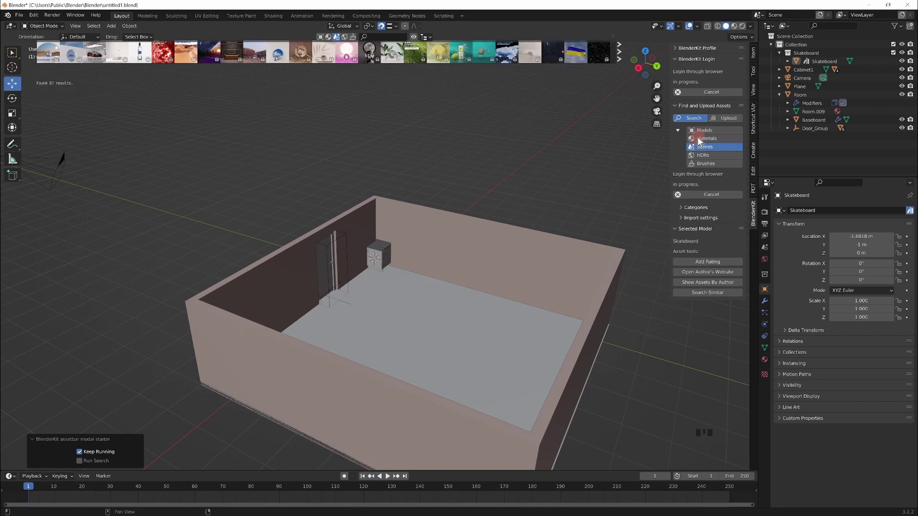
Step: Add the Marseille Chair from BlenderKit and orbit to the outside wall
left_click(633, 114)
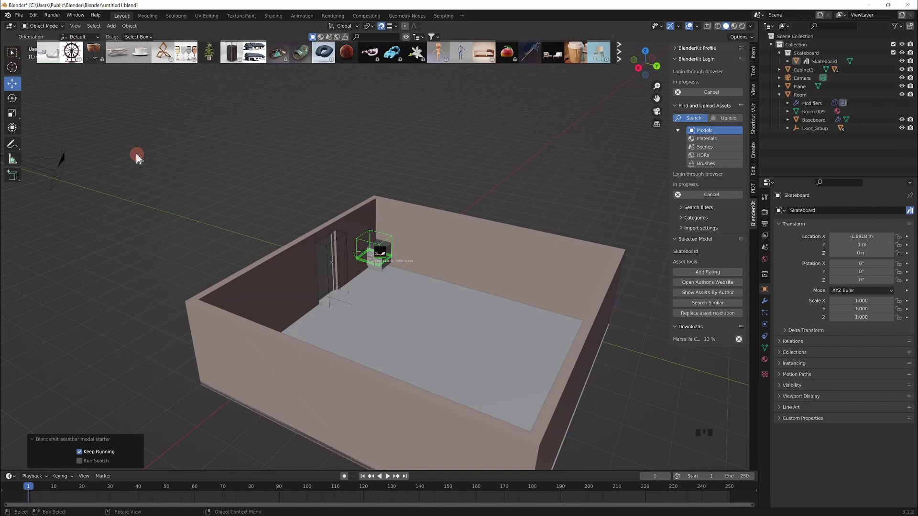
key("g")
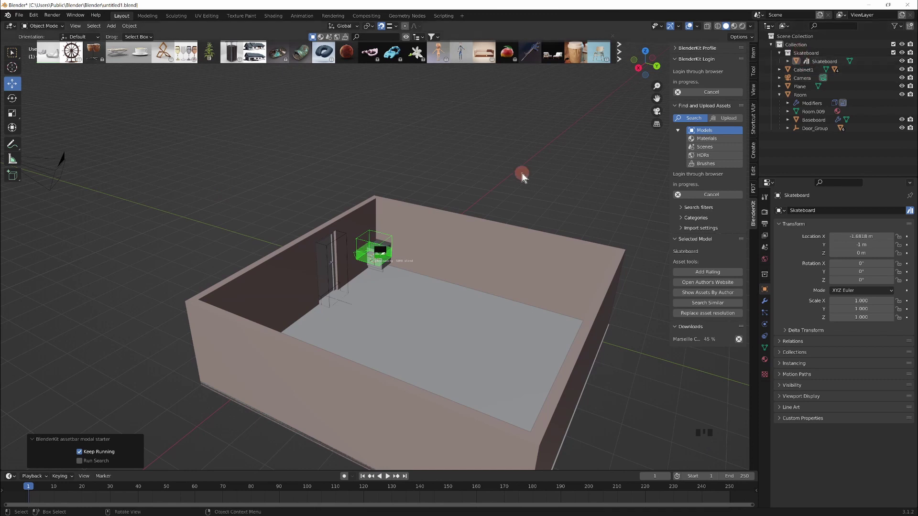
left_click_drag(394, 253, 363, 265)
scroll("up", 3)
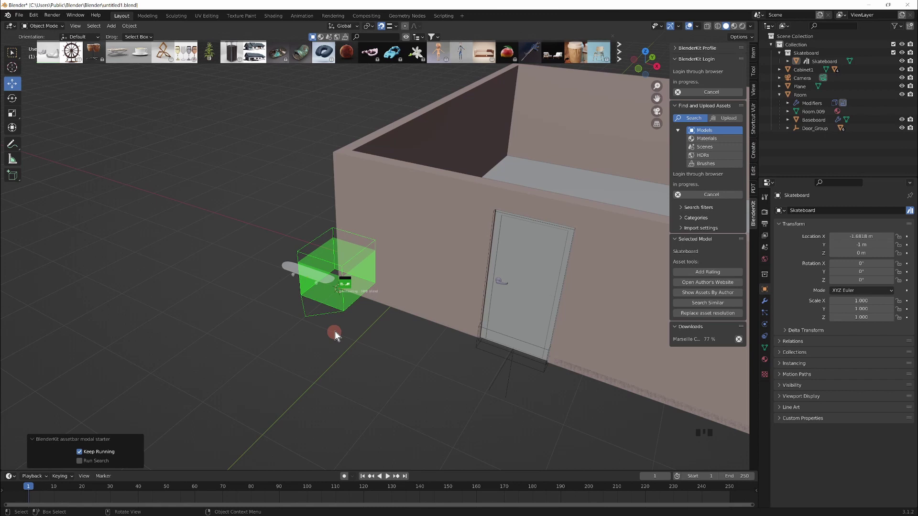
Step: Move the chair beside the skateboard at about Y -2.07 m and view it up close
key("g")
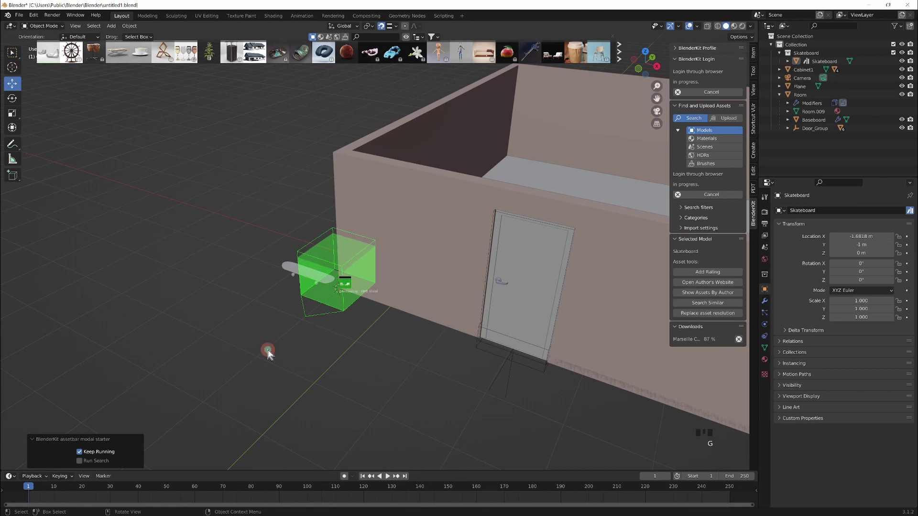
left_click_drag(464, 298, 405, 299)
left_click_drag(406, 299, 537, 298)
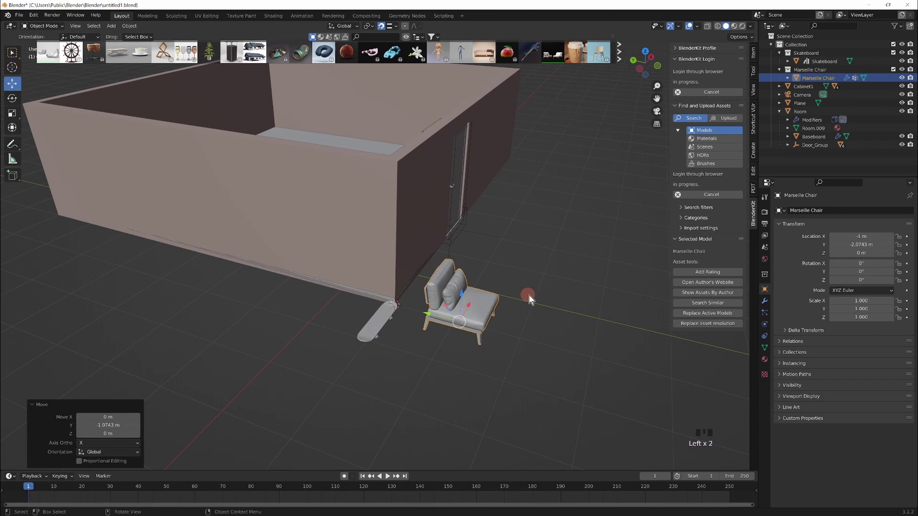
middle_click(313, 307)
Step: Drop the BlenderKit TV table into the scene and move it along X beside the chair
scroll("up", 3)
left_click_drag(358, 251, 356, 103)
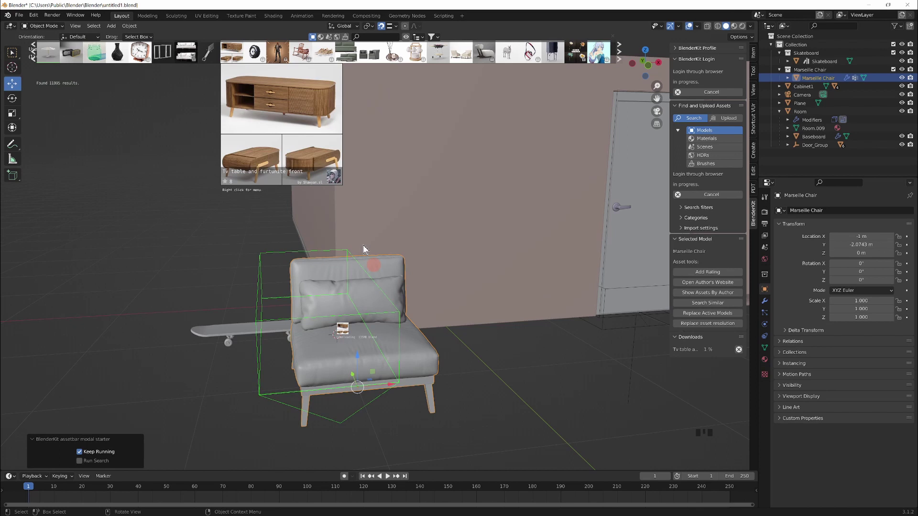
scroll("down", 3)
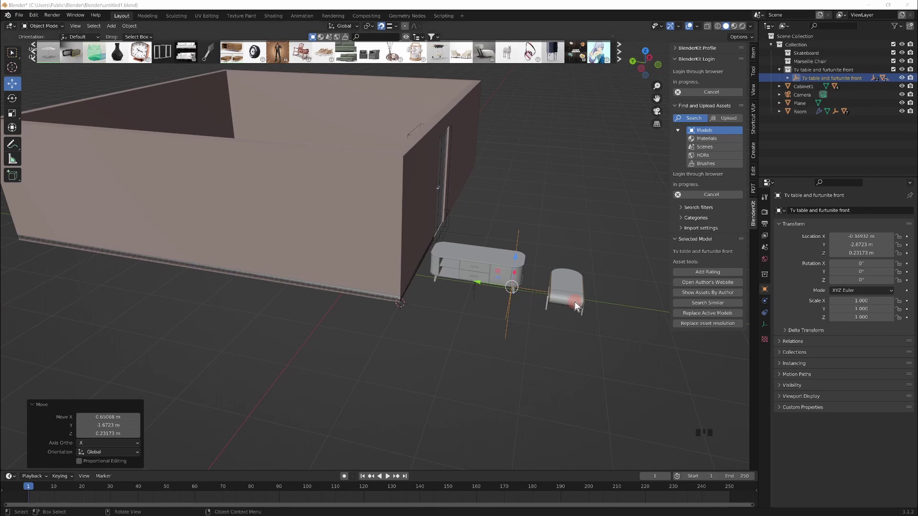
left_click_drag(594, 224, 528, 318)
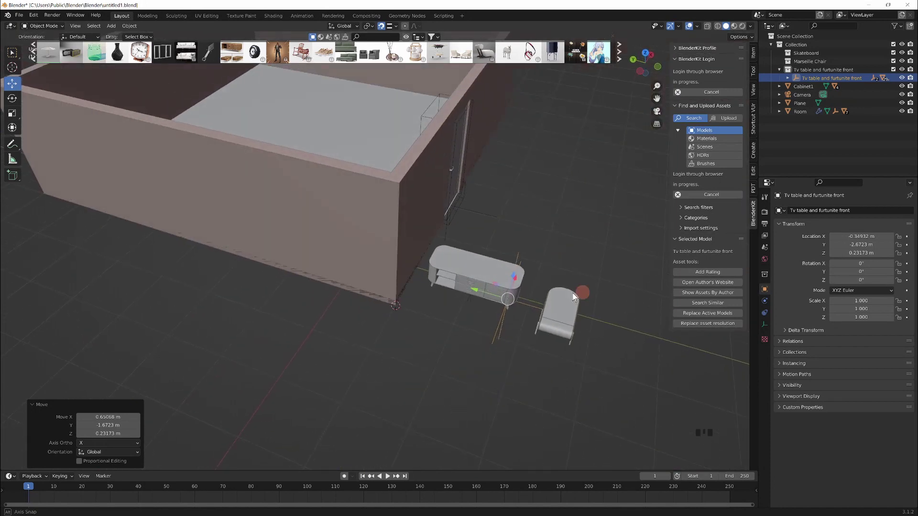
scroll("up", 3)
left_click_drag(563, 213, 387, 228)
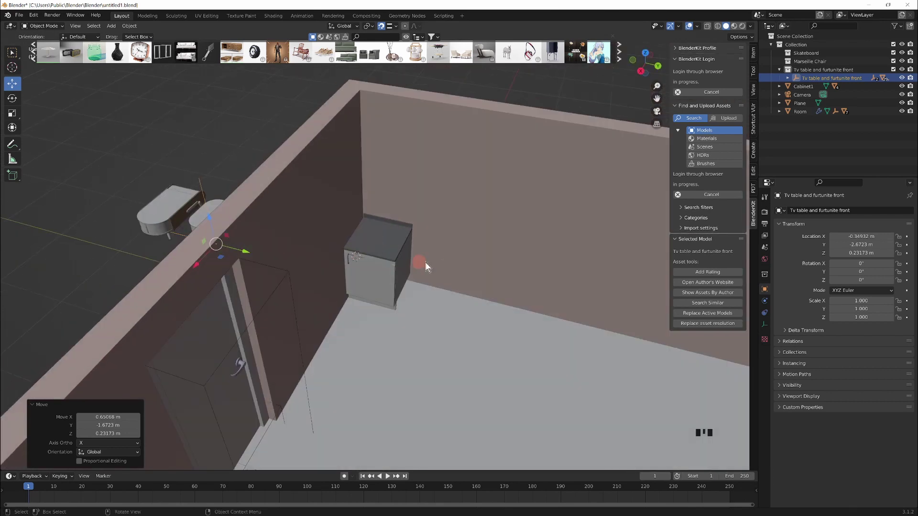
key("KP_7")
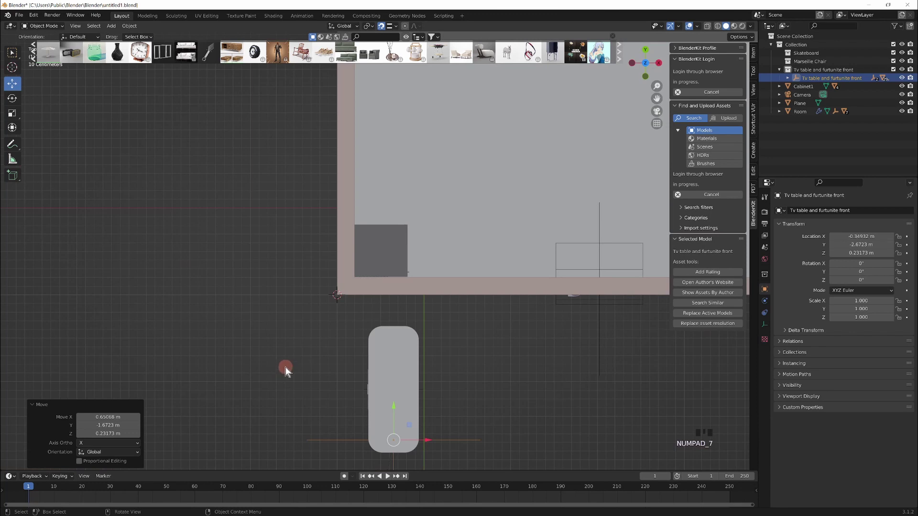
scroll("down", 3)
key("ctrl+a")
Step: Cancel the BlenderKit login, box-select all 46 objects in top view and delete them
left_click(290, 309)
scroll("down", 3)
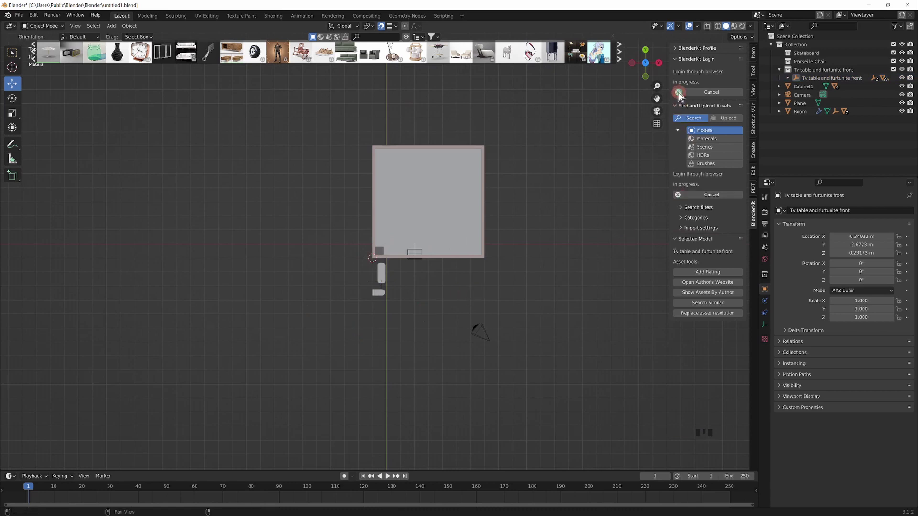
left_click_drag(682, 97, 616, 370)
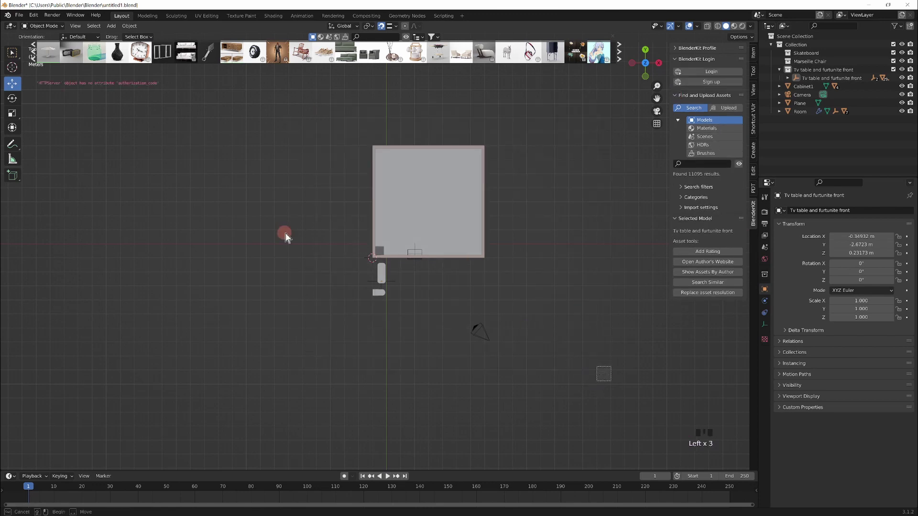
left_click(352, 150)
left_click_drag(462, 327, 444, 268)
key("Delete")
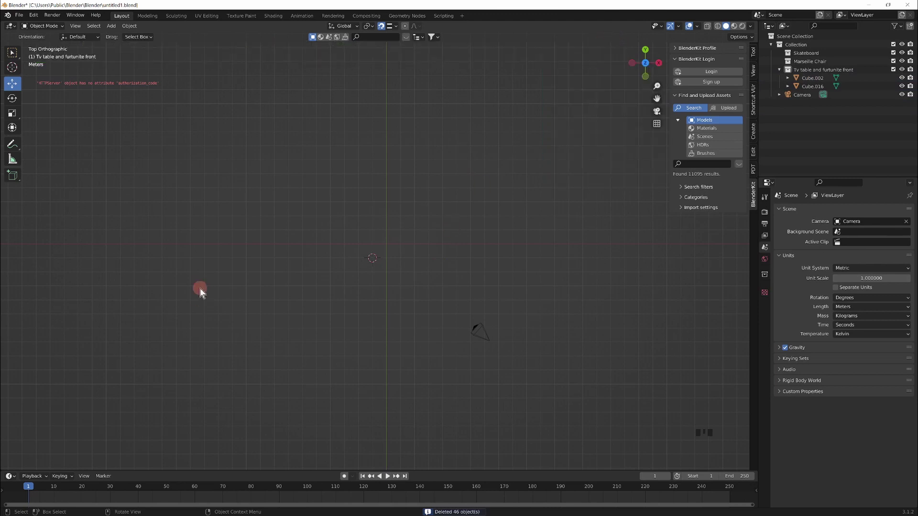
Step: Add beme_image.jpeg as a reference image at the origin and view it from the top
scroll("up", 3)
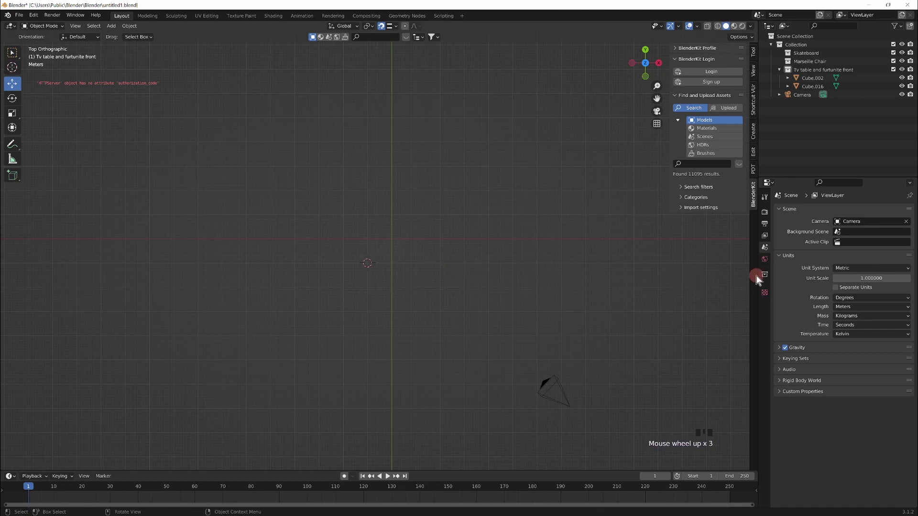
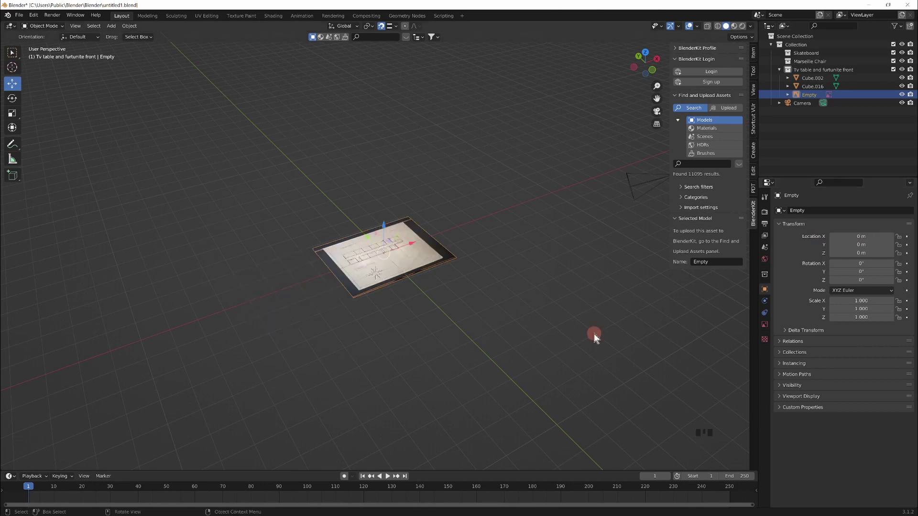
key("KP_7")
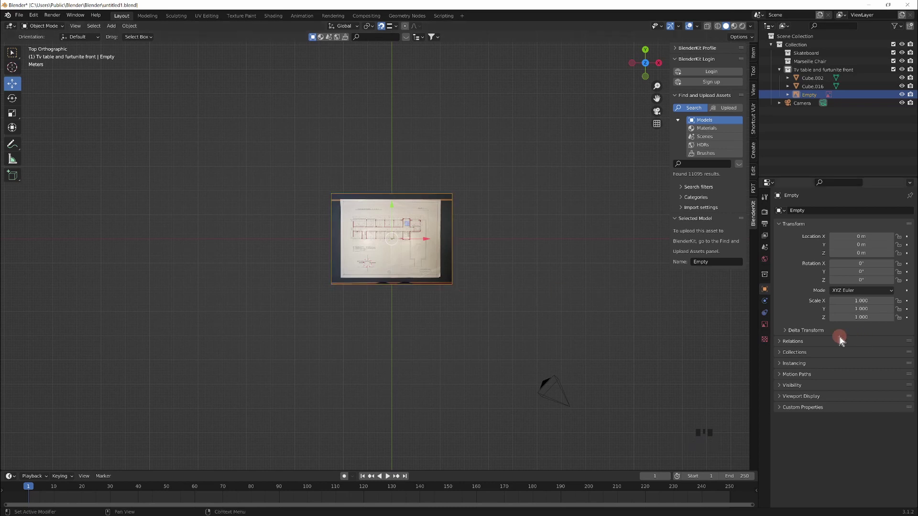
Step: Enable Opacity on the reference Empty and set it to about 0.363
left_click_drag(409, 264, 785, 276)
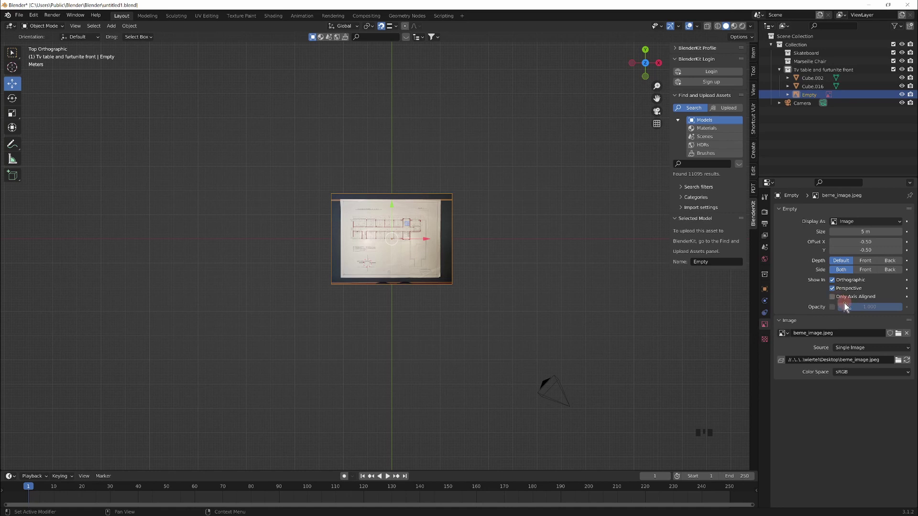
left_click_drag(839, 310, 361, 217)
scroll("up", 3)
scroll("up", 3)
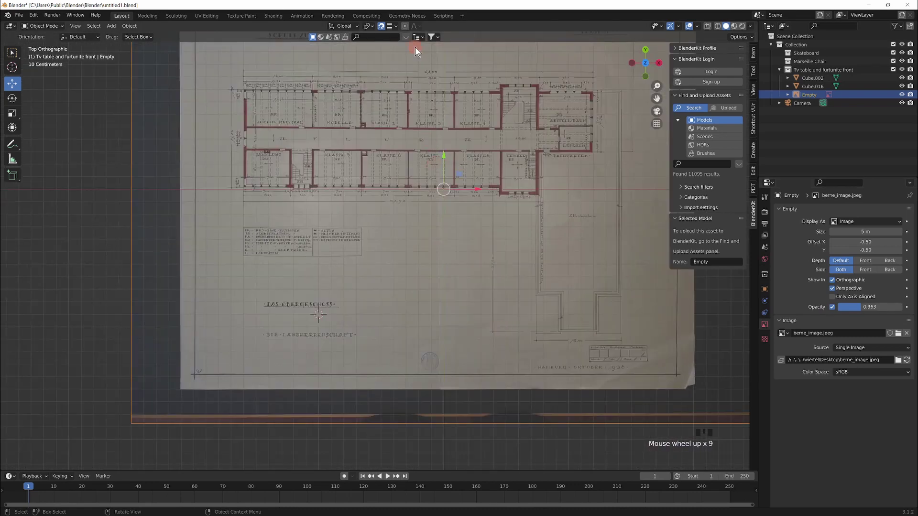
Step: Zoom and pan across the floor plan in top view
left_click_drag(414, 165, 404, 234)
scroll("up", 3)
key("KP_7")
left_click_drag(454, 280, 444, 219)
scroll("up", 3)
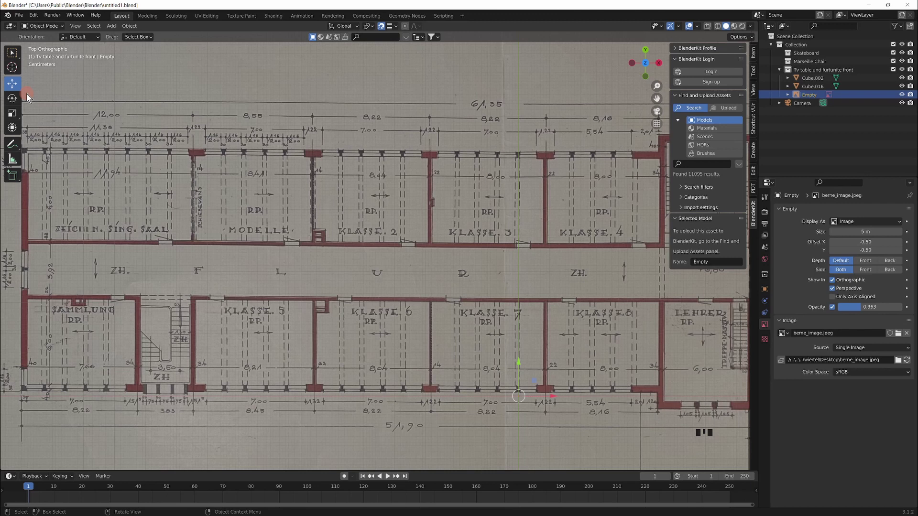
Step: Add a cube over the plan's lower-left, move it to about Y 0.75 m, and show Bool Tool's panels
key("shift+a")
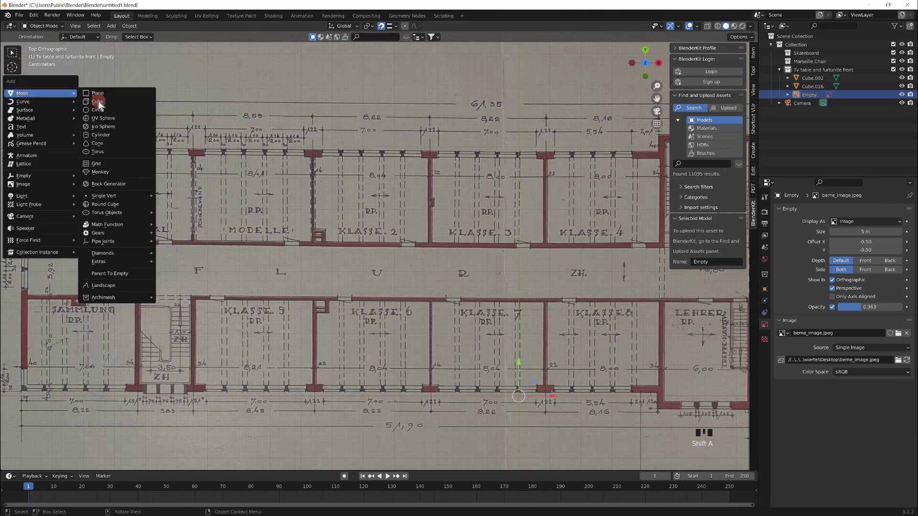
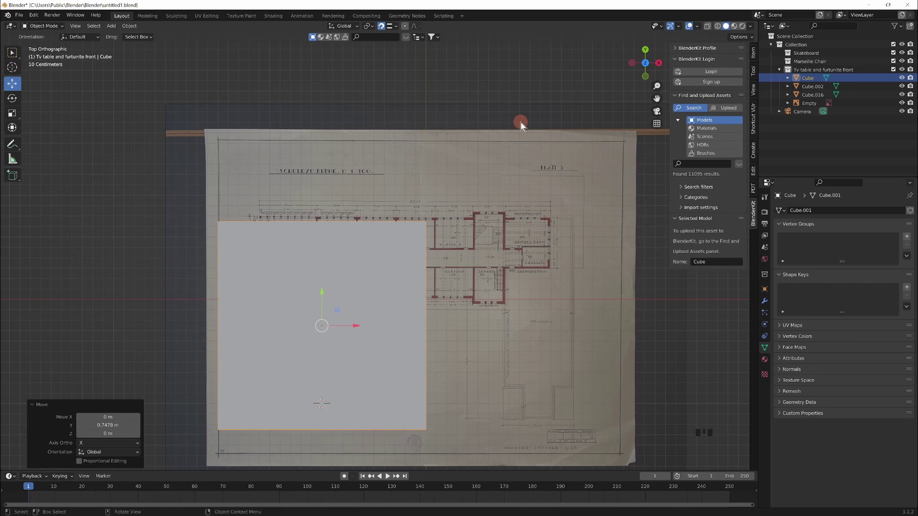
left_click_drag(507, 105, 669, 96)
left_click_drag(676, 102, 755, 174)
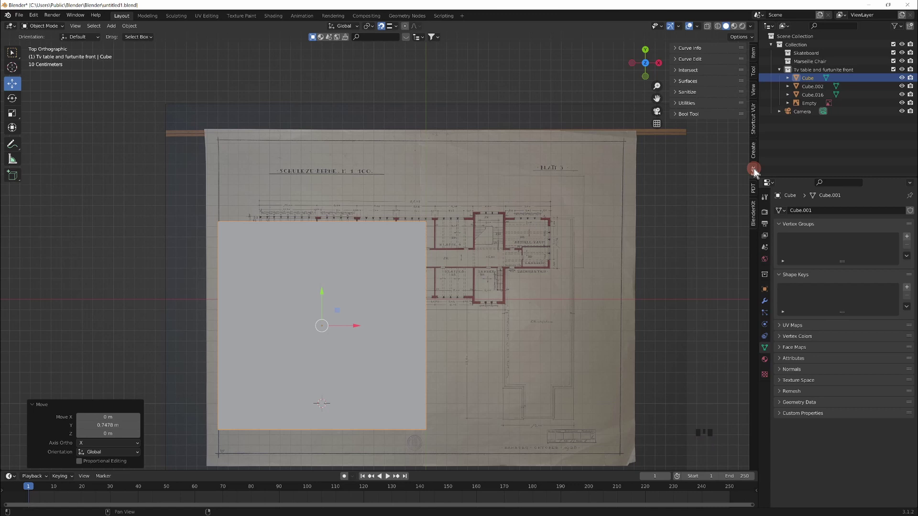
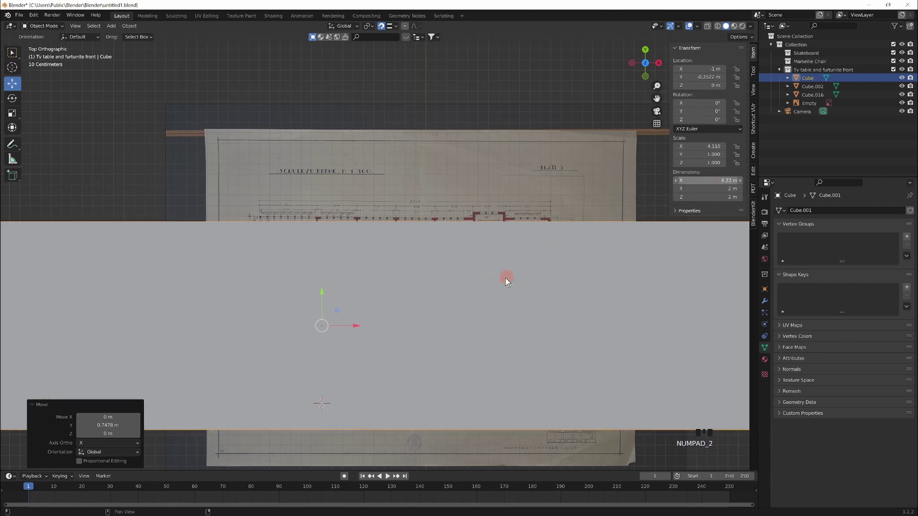
Step: Move the 8.22 m long cube up to about Y 1.85 m above the floor plan
scroll("down", 3)
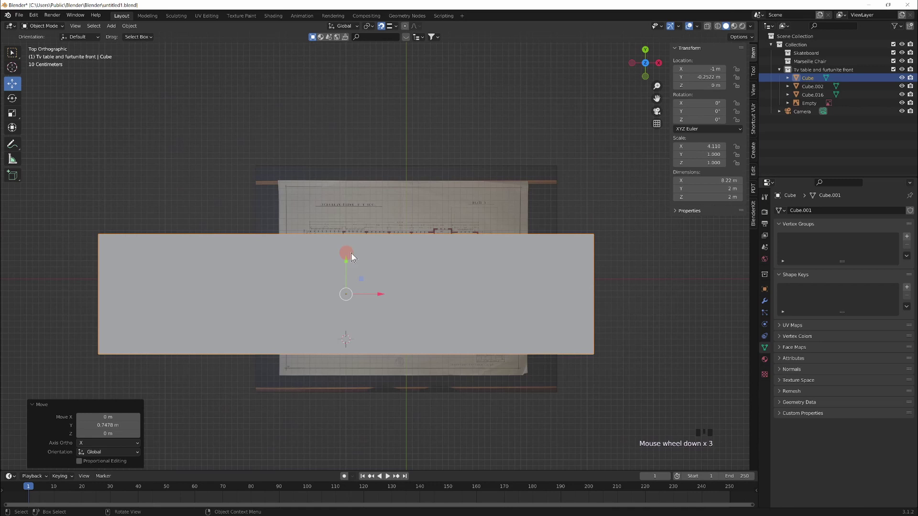
left_click_drag(350, 231, 359, 238)
Step: Bring the long wall block back down to Y -0.52 m over the reference image, zooming the top view
scroll("up", 3)
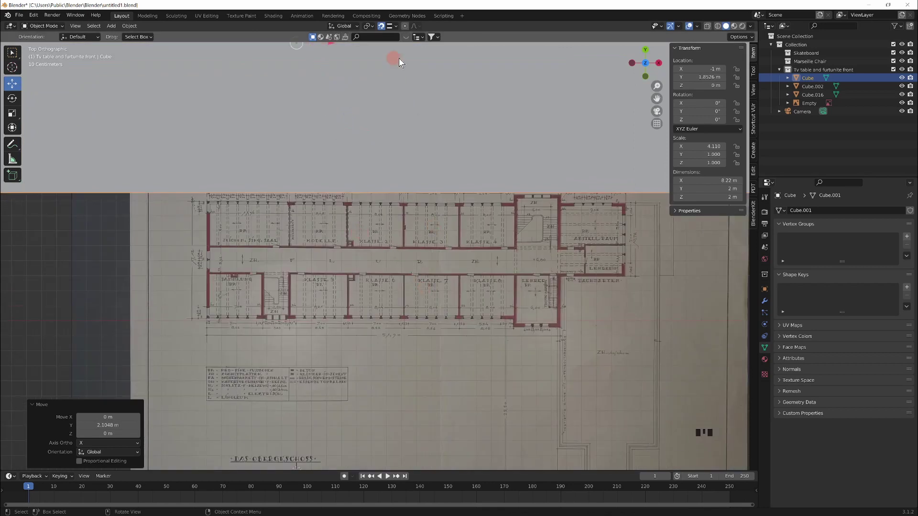
scroll("down", 3)
scroll("down", 3)
scroll("up", 3)
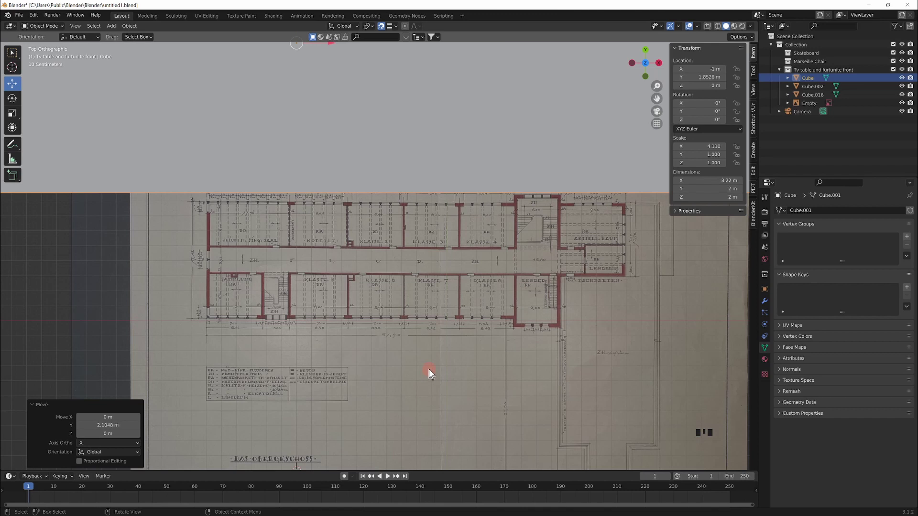
scroll("down", 3)
scroll("down", 3)
left_click(329, 100)
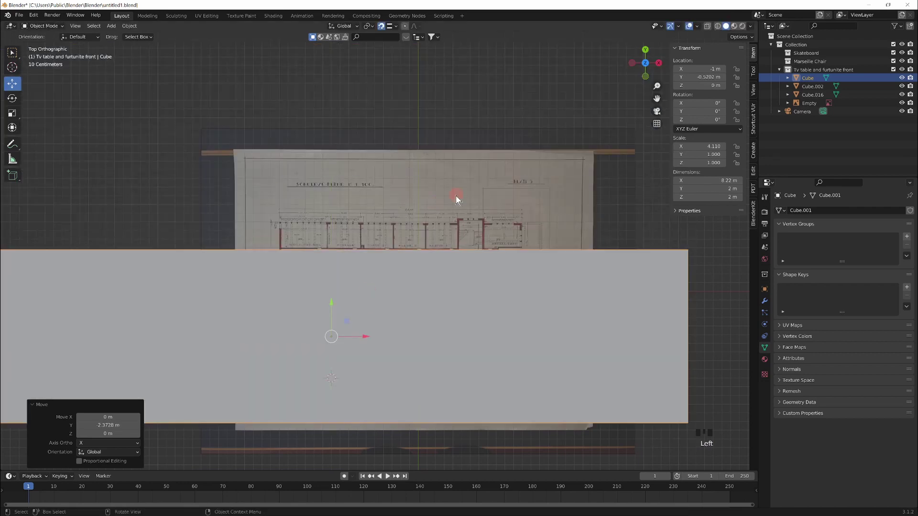
Step: Select the floor-plan reference image and begin scaling it up beneath the wall
left_click(457, 197)
scroll("down", 3)
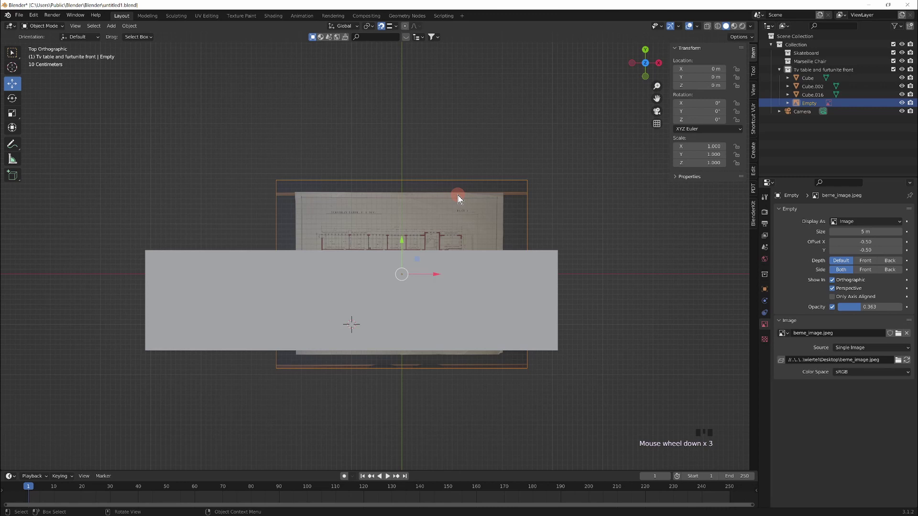
key("s")
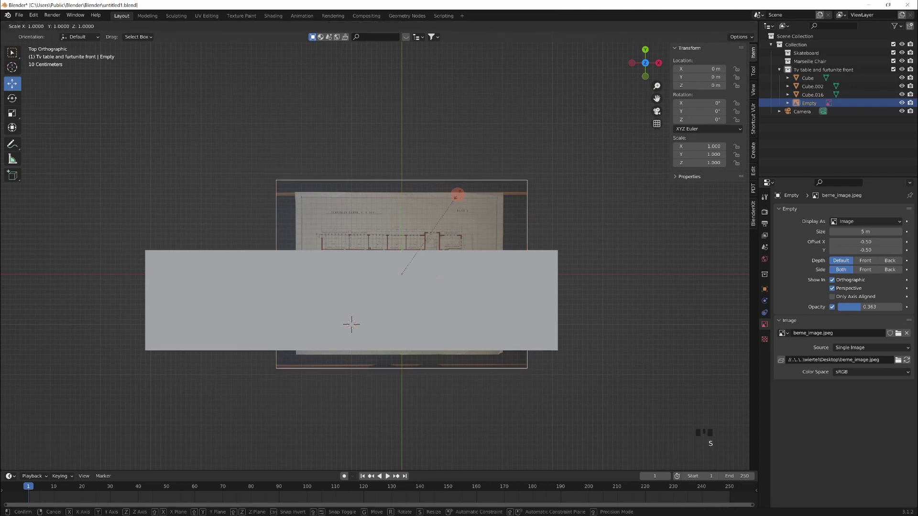
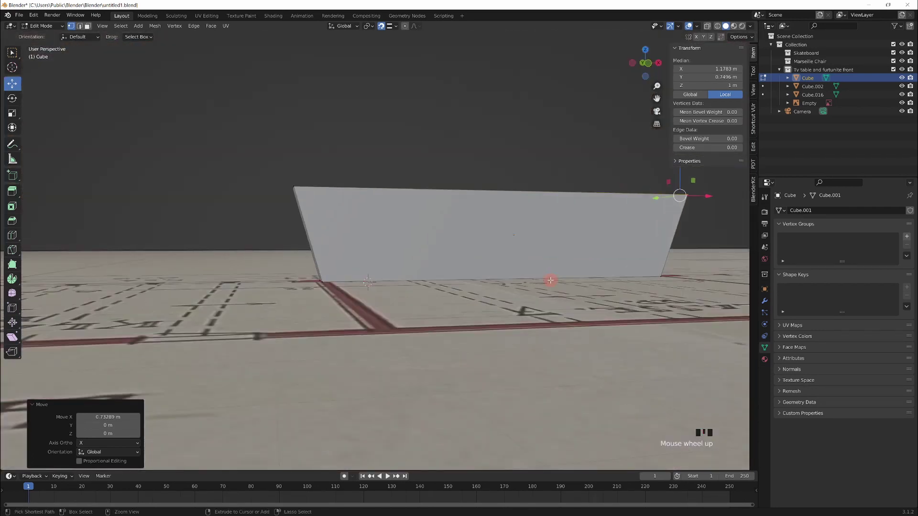
Step: Undo the slanted left end so it is vertical, then stretch the right end about 0.68 m along the plan
key("ctrl+z")
key("ctrl+z")
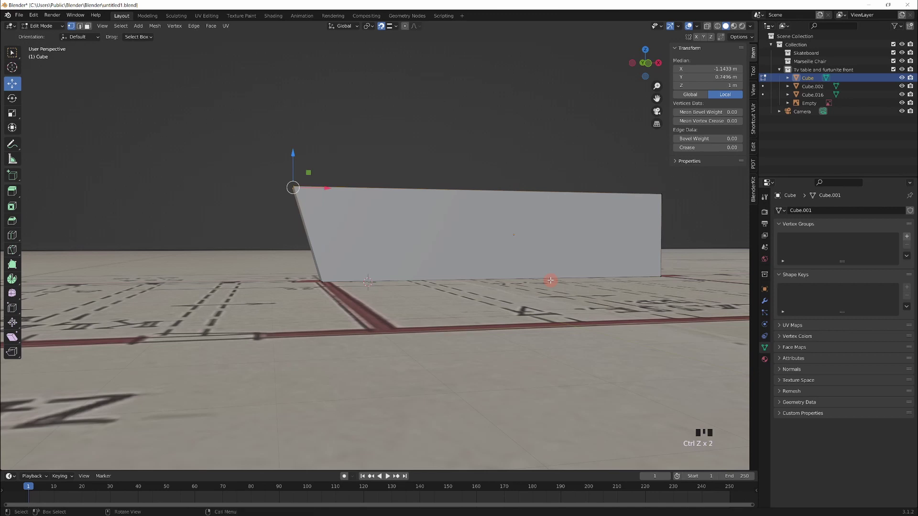
key("ctrl+z")
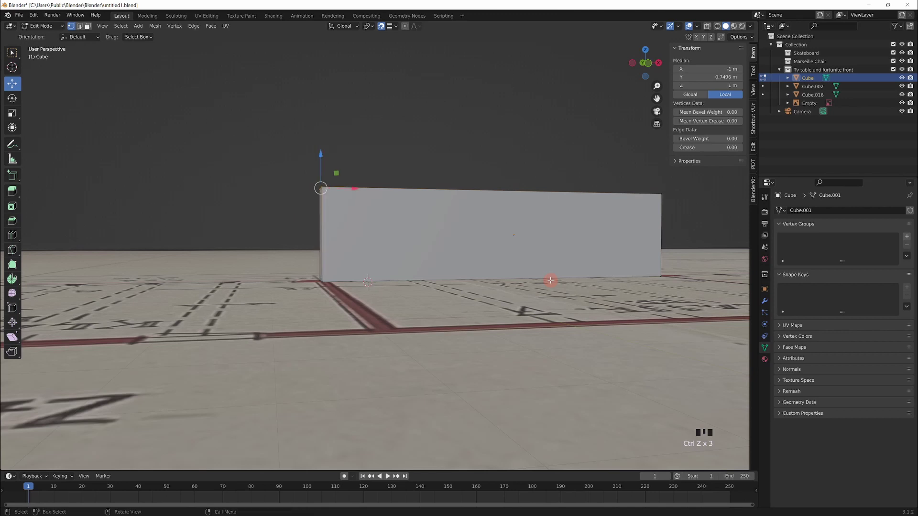
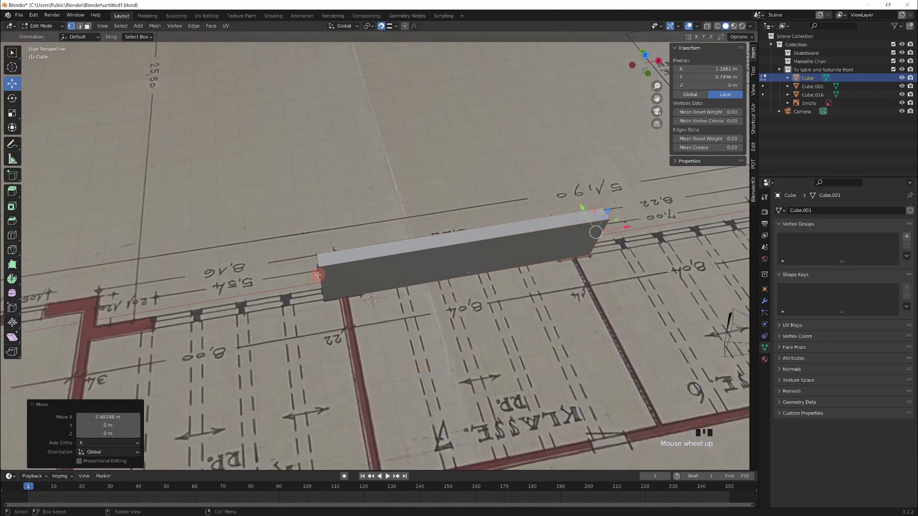
key("shift+r")
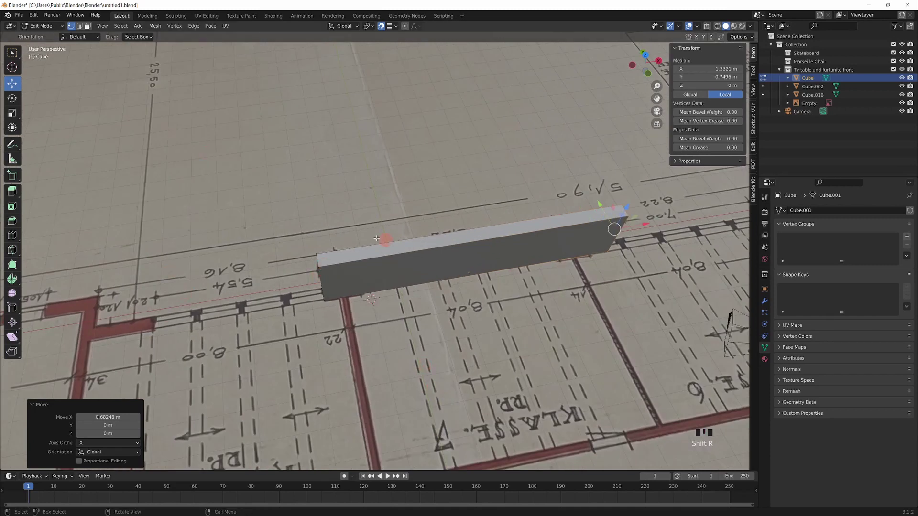
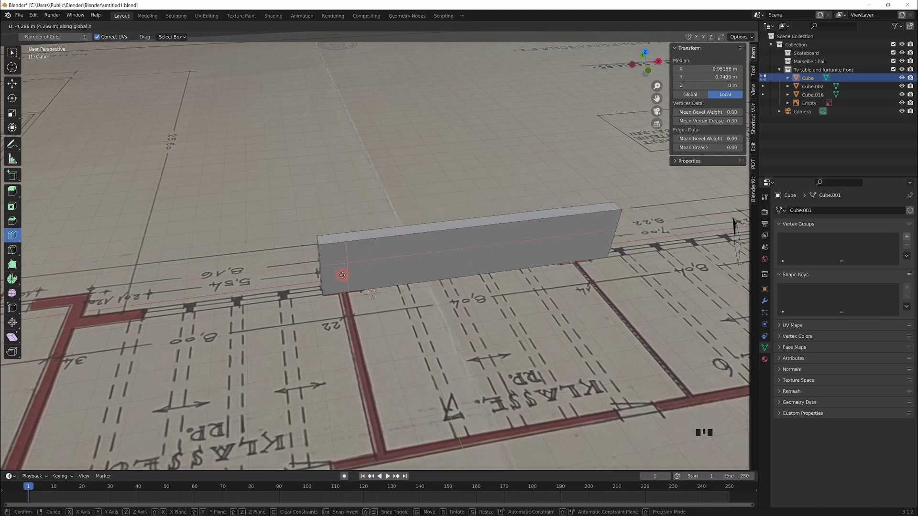
Step: Add two loop cuts near the wall's left end, the new loop shifted about 0.13 m along X
key("x")
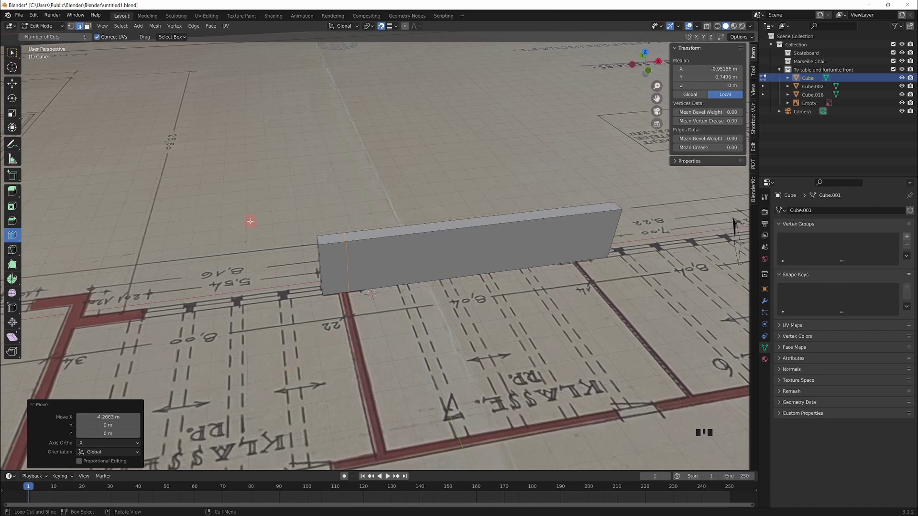
key("ctrl+d")
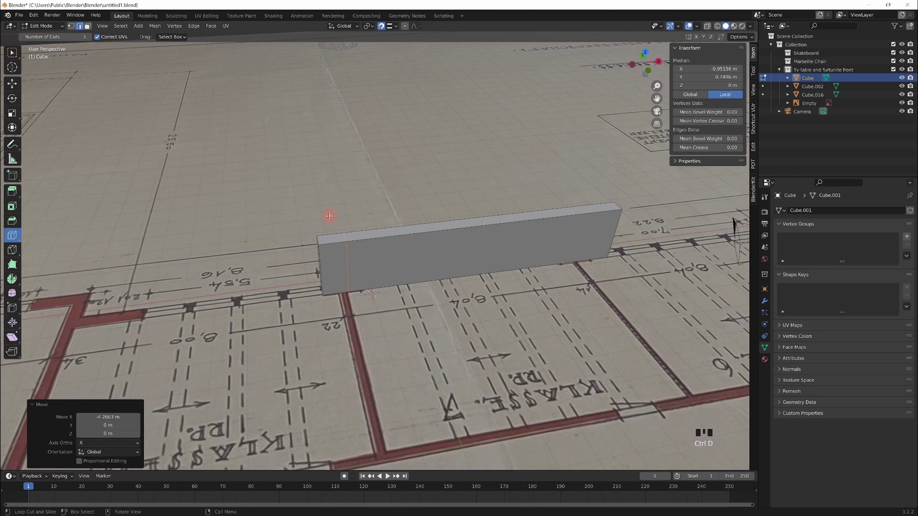
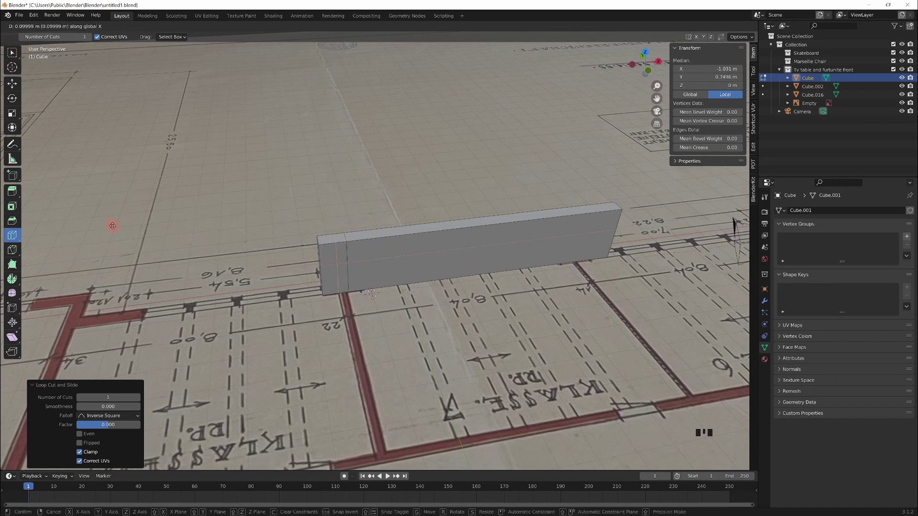
key("x")
key("x")
key("x")
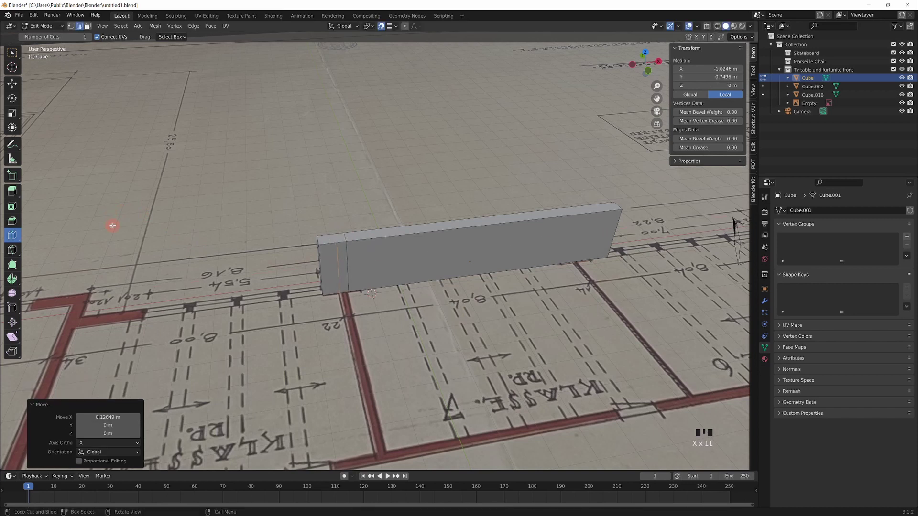
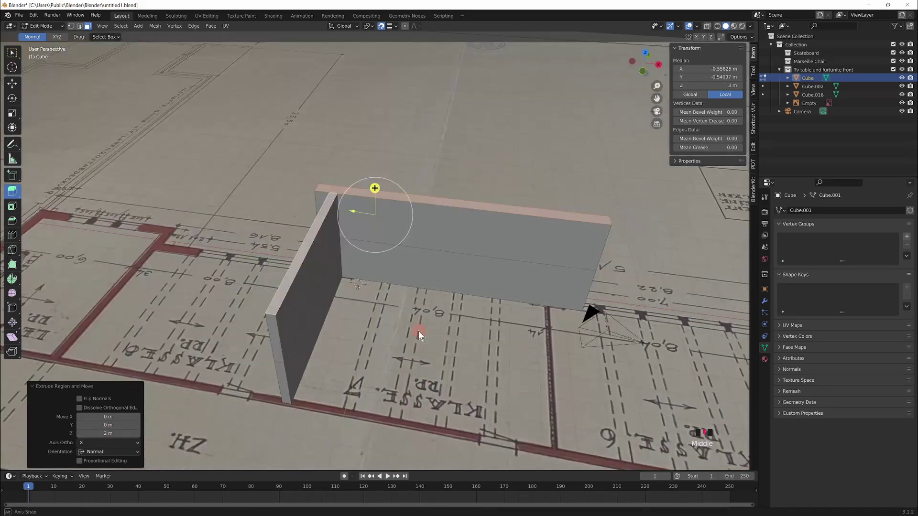
Step: Deselect the wall geometry after extruding it 2 m upward to about 3 m
left_click(391, 315)
left_click_drag(434, 249, 255, 236)
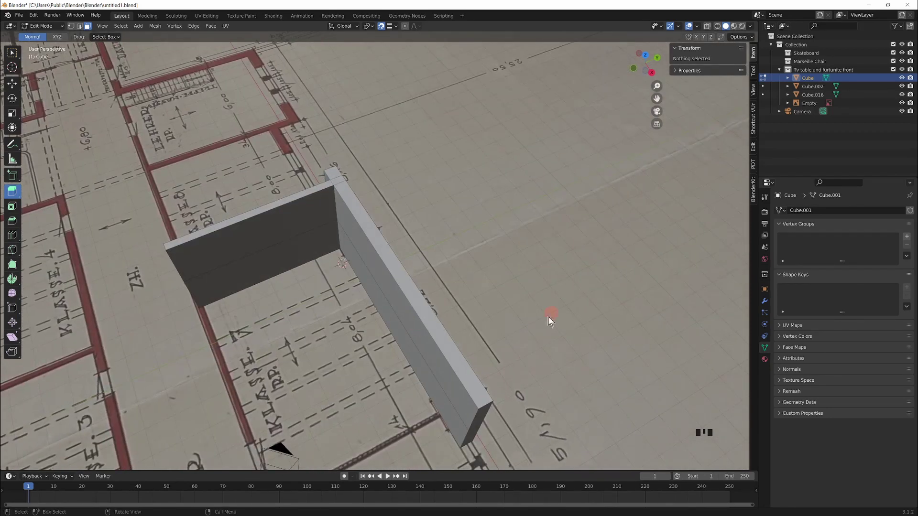
key("w")
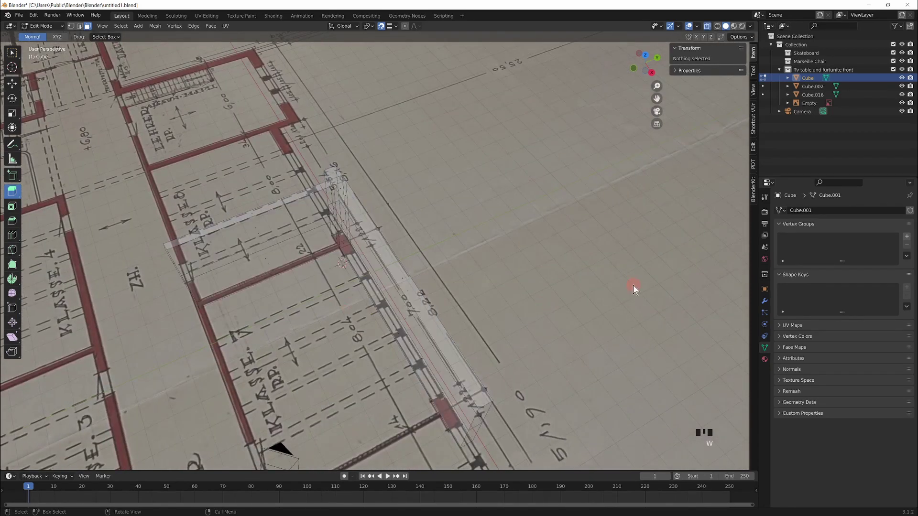
key("KP_7")
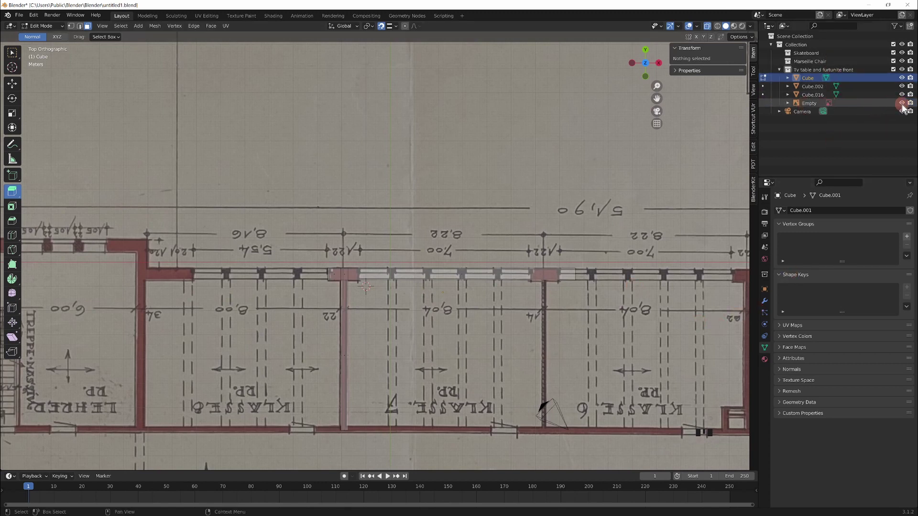
left_click(904, 110)
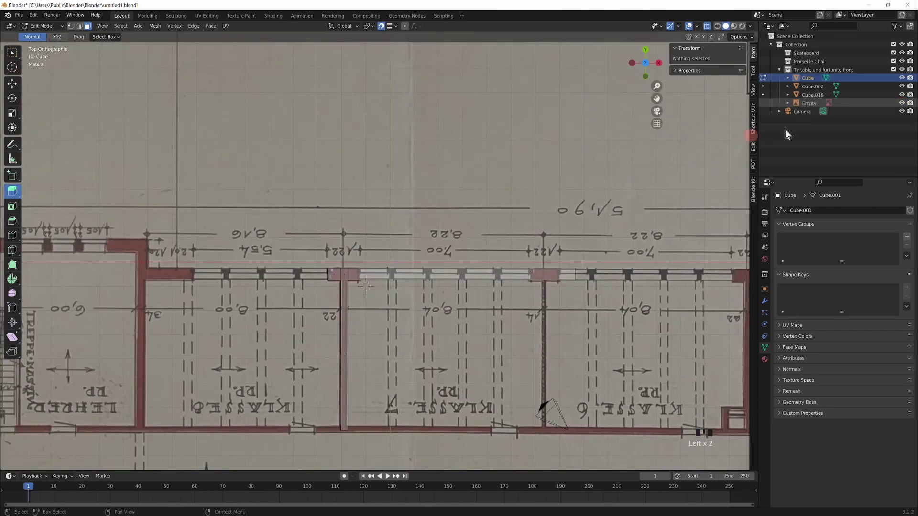
scroll("up", 3)
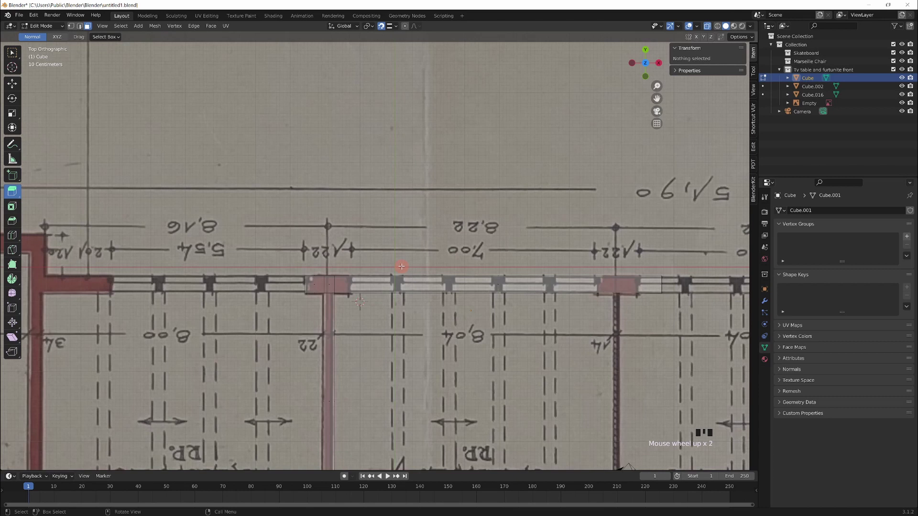
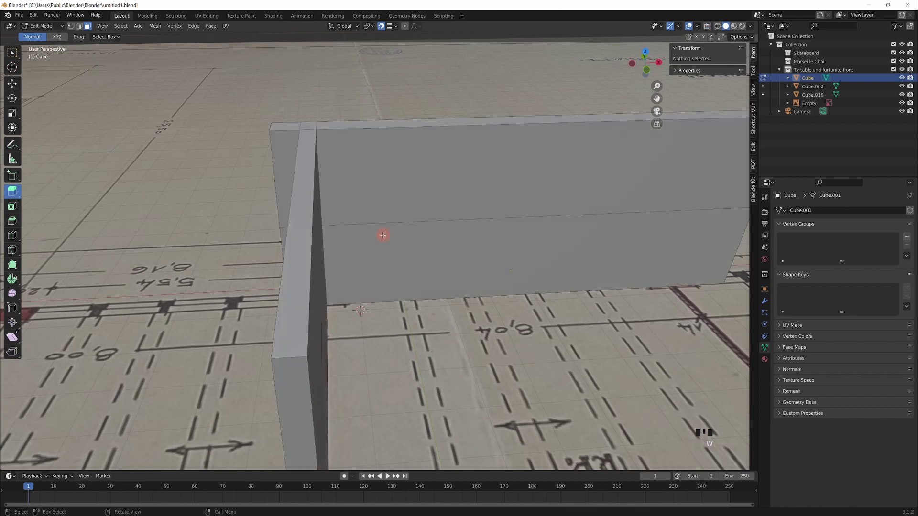
Step: Undo the accidentally added cube, return the wall to Object Mode and bring up the Add list
key("shift+a")
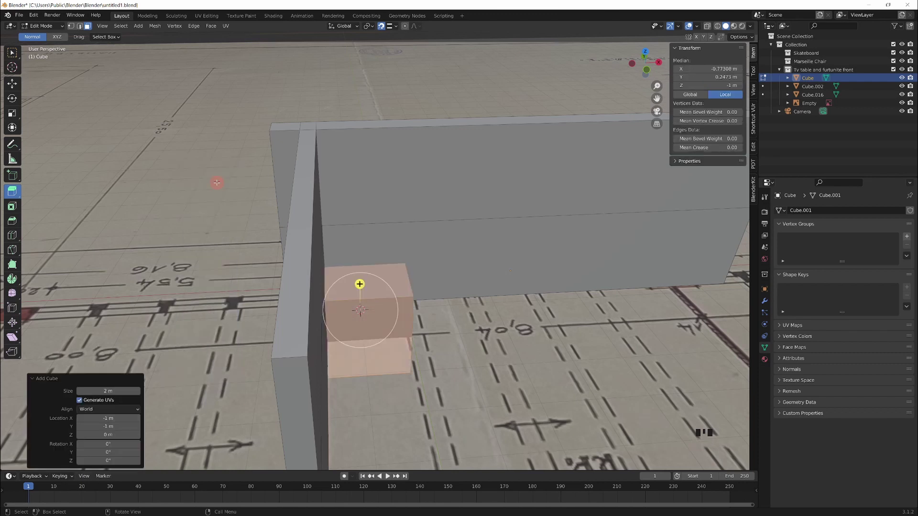
key("ctrl+z")
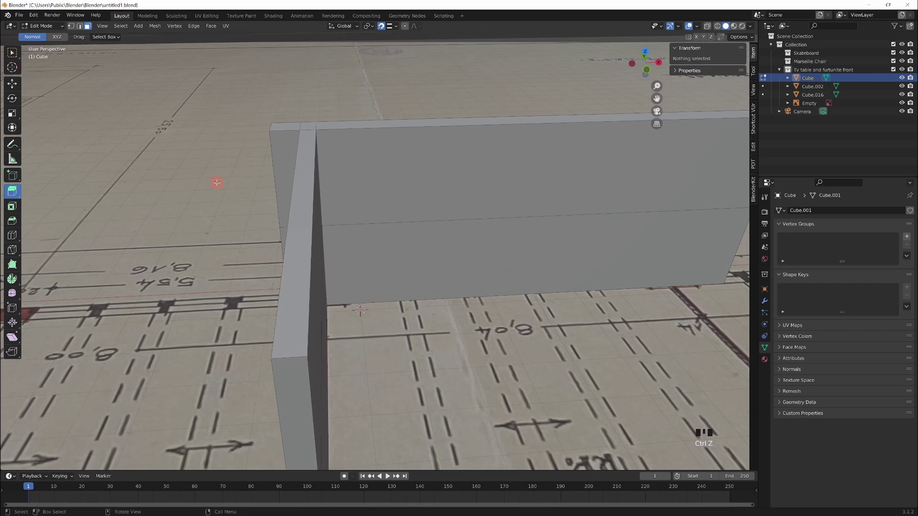
key("Tab")
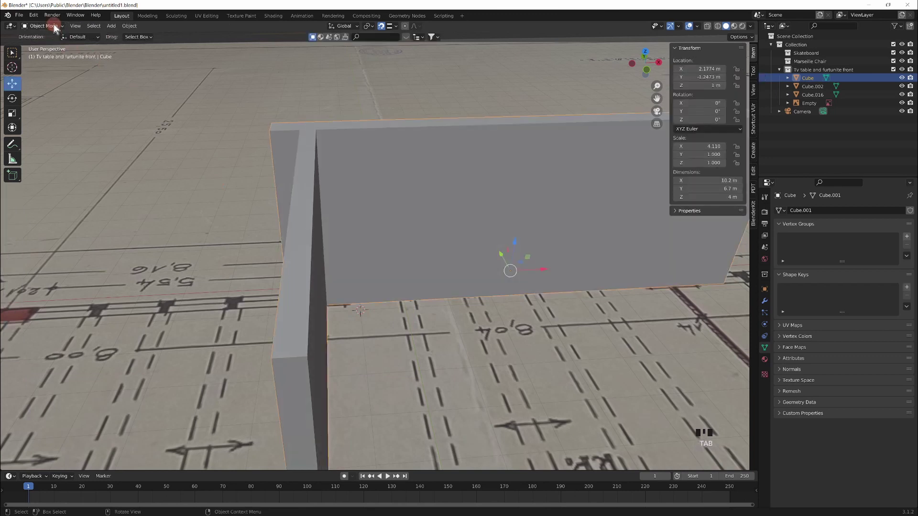
key("shift+a")
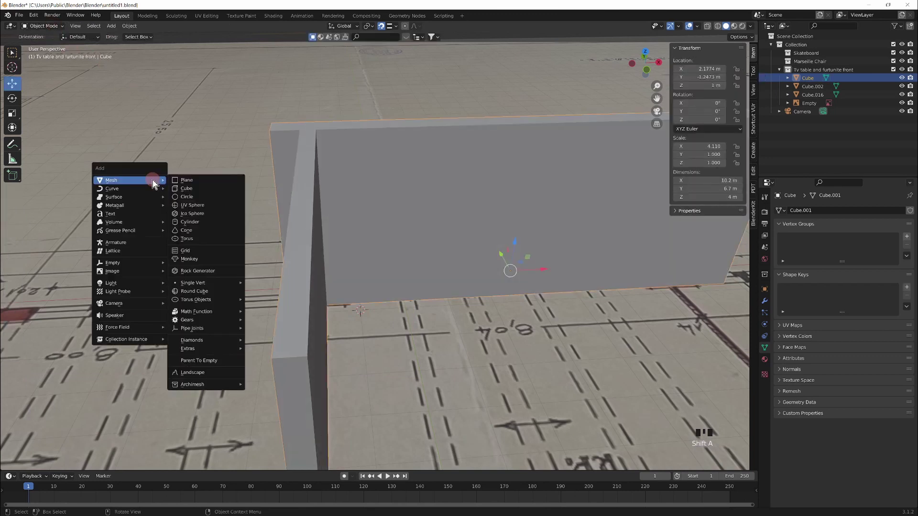
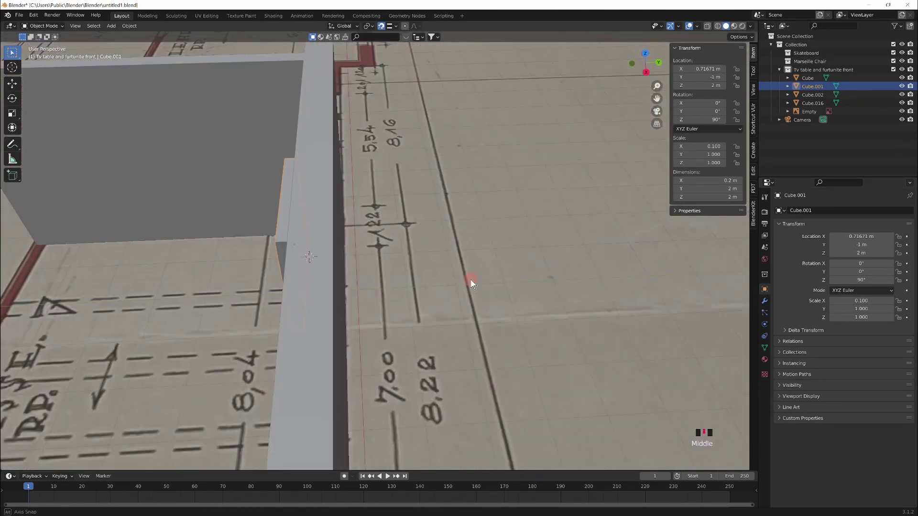
Step: Enlarge the thin cutter cube slightly and push it into the wall at the window position, checking from several angles
key("w")
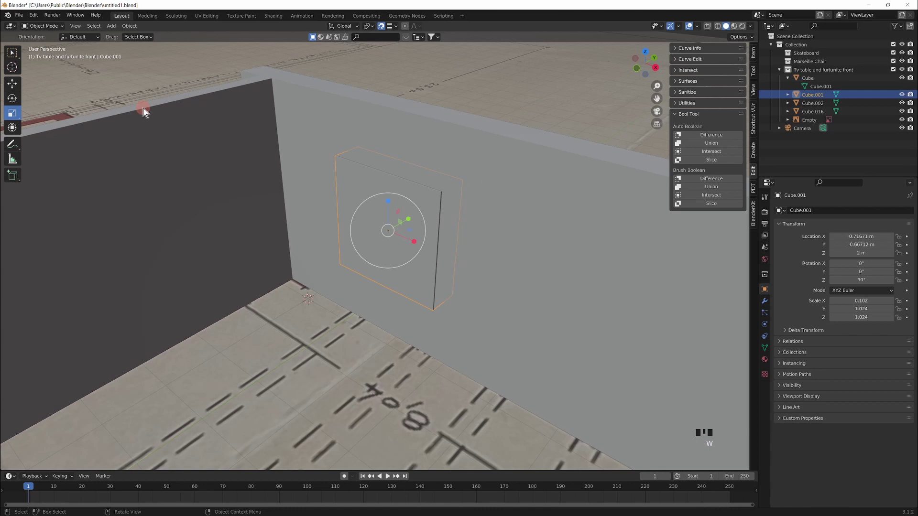
left_click_drag(264, 302, 436, 307)
scroll("down", 3)
left_click_drag(466, 242, 404, 226)
scroll("up", 3)
left_click_drag(453, 337, 533, 317)
scroll("up", 3)
left_click_drag(699, 145, 541, 183)
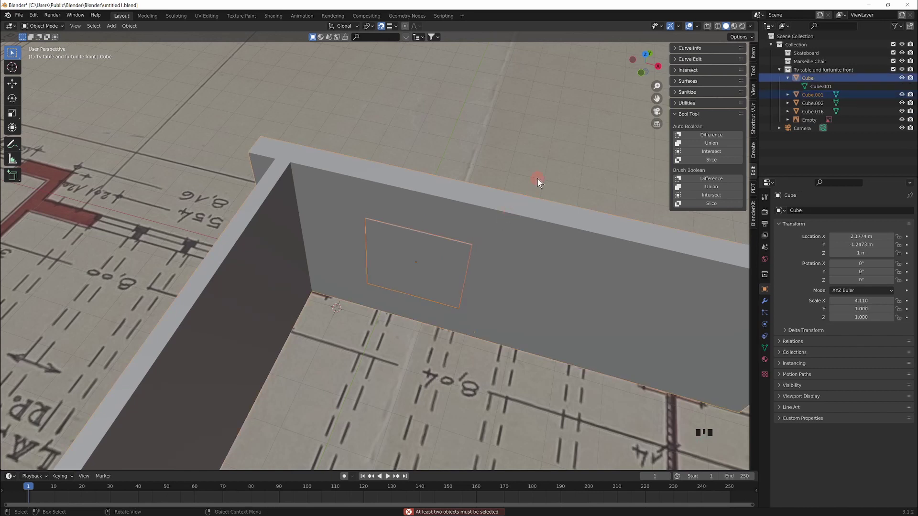
Step: Select the cutter cube together with the wall and undo a stray change while viewing the wall
left_click_drag(594, 179, 695, 134)
scroll("up", 3)
left_click_drag(696, 138, 442, 267)
left_click_drag(441, 267, 617, 225)
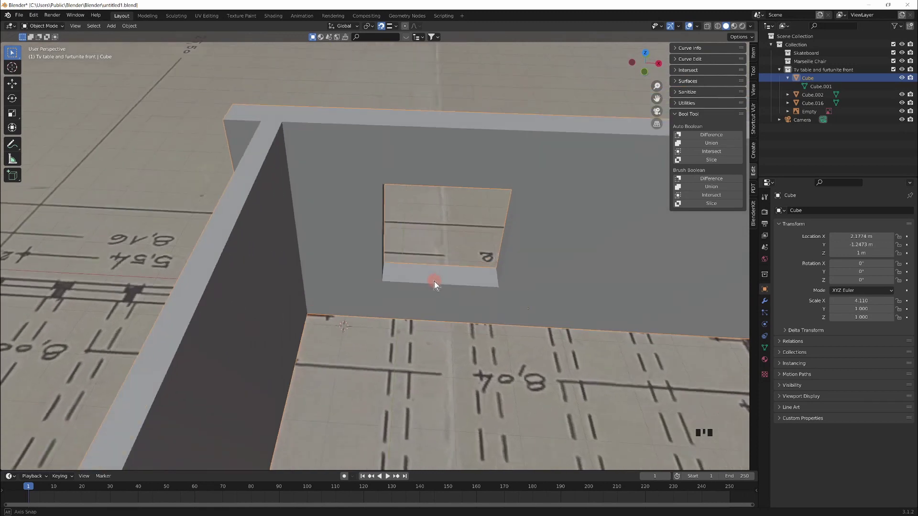
scroll("up", 3)
key("ctrl+z")
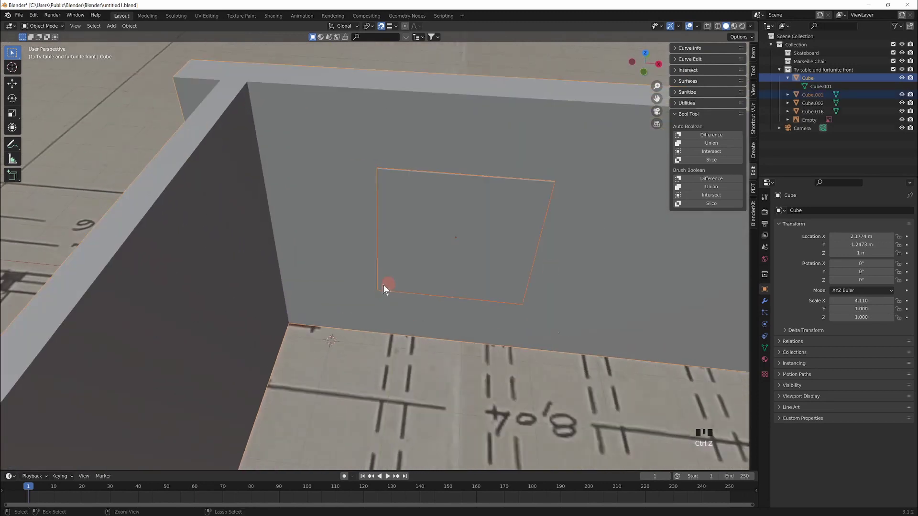
Step: Orbit around the wall to inspect the new window opening cut by the boolean brush cube
left_click_drag(544, 275, 514, 200)
scroll("up", 3)
left_click_drag(695, 178, 361, 266)
left_click_drag(361, 266, 404, 317)
left_click_drag(404, 316, 17, 85)
left_click_drag(18, 86, 264, 253)
scroll("down", 3)
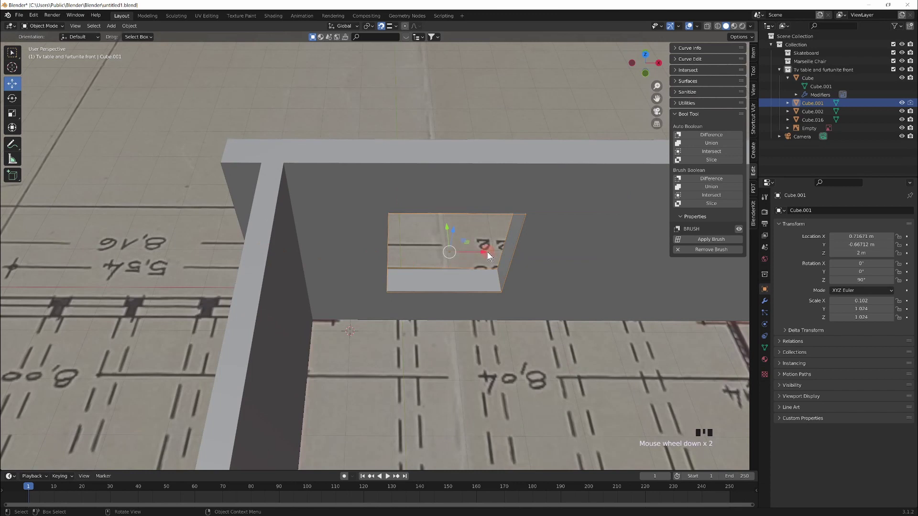
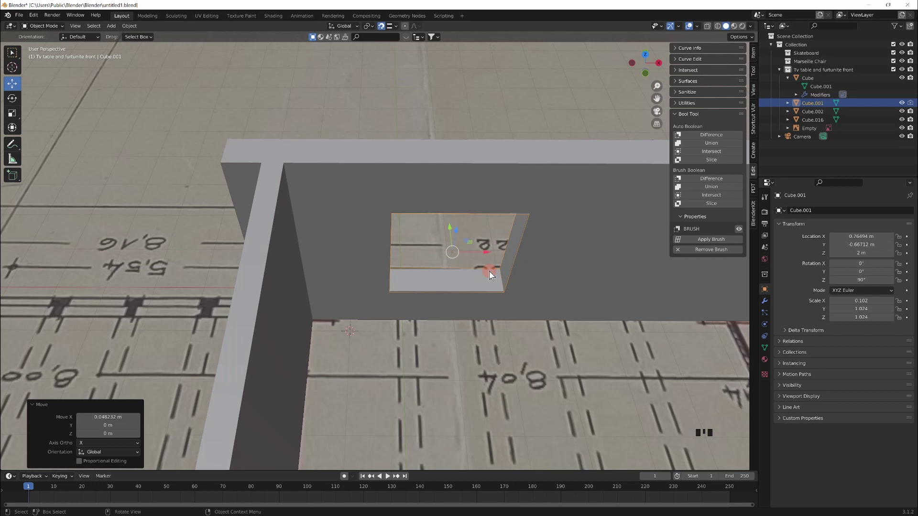
key("Escape")
left_click_drag(487, 309, 439, 294)
scroll("down", 3)
left_click_drag(376, 268, 463, 127)
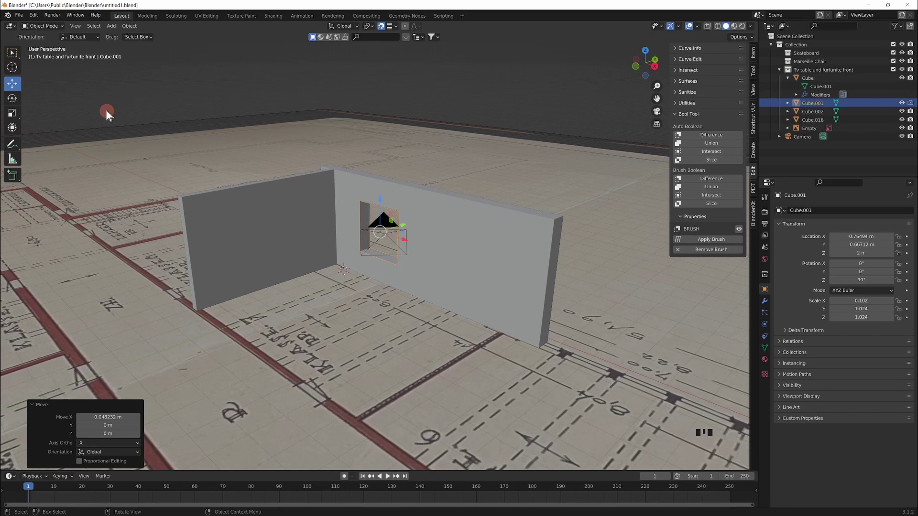
left_click_drag(123, 152, 149, 120)
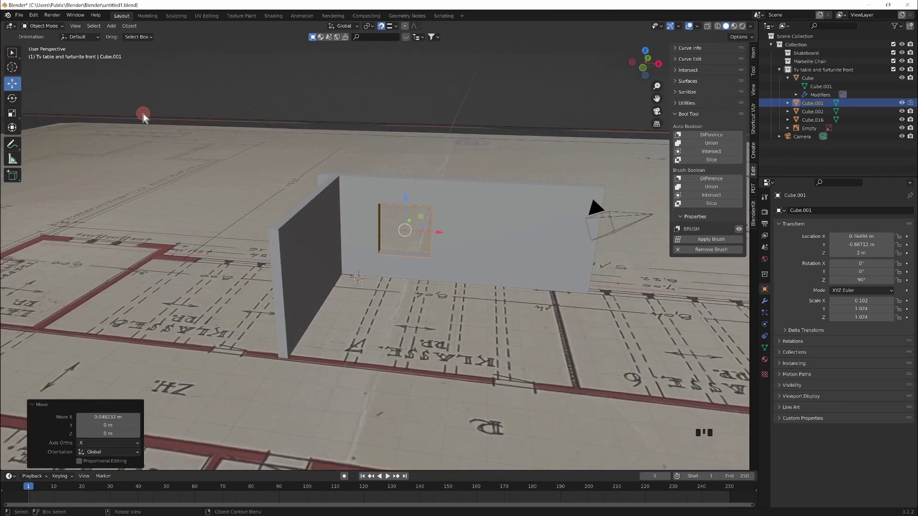